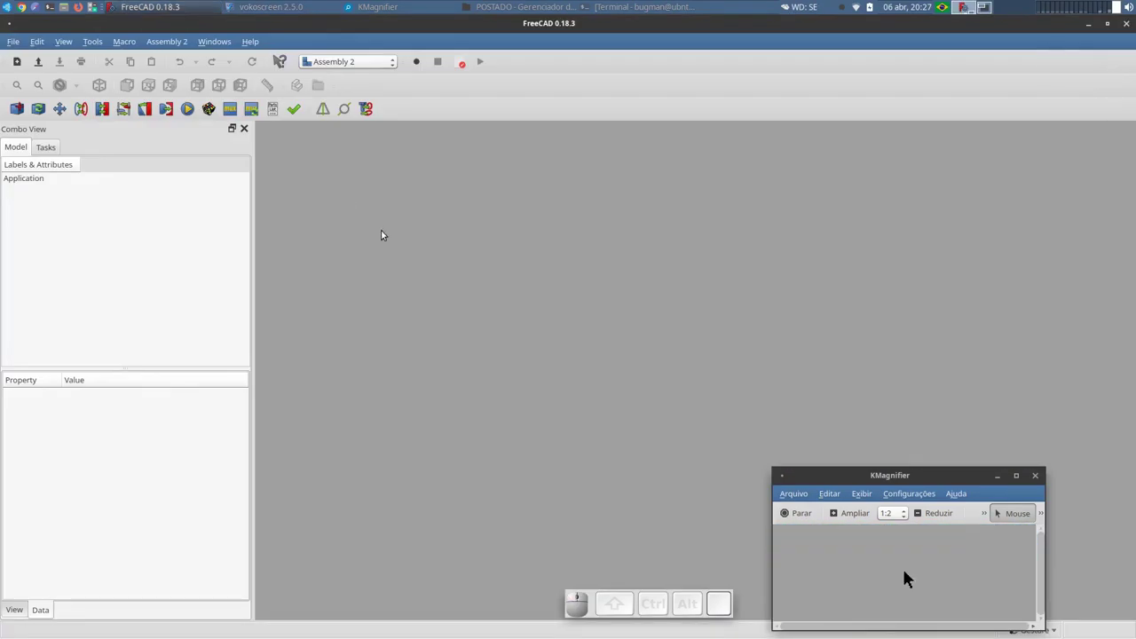
- Switch to the Fasteners workbench and create a new empty document
left_click(910, 572)
left_click(910, 572)
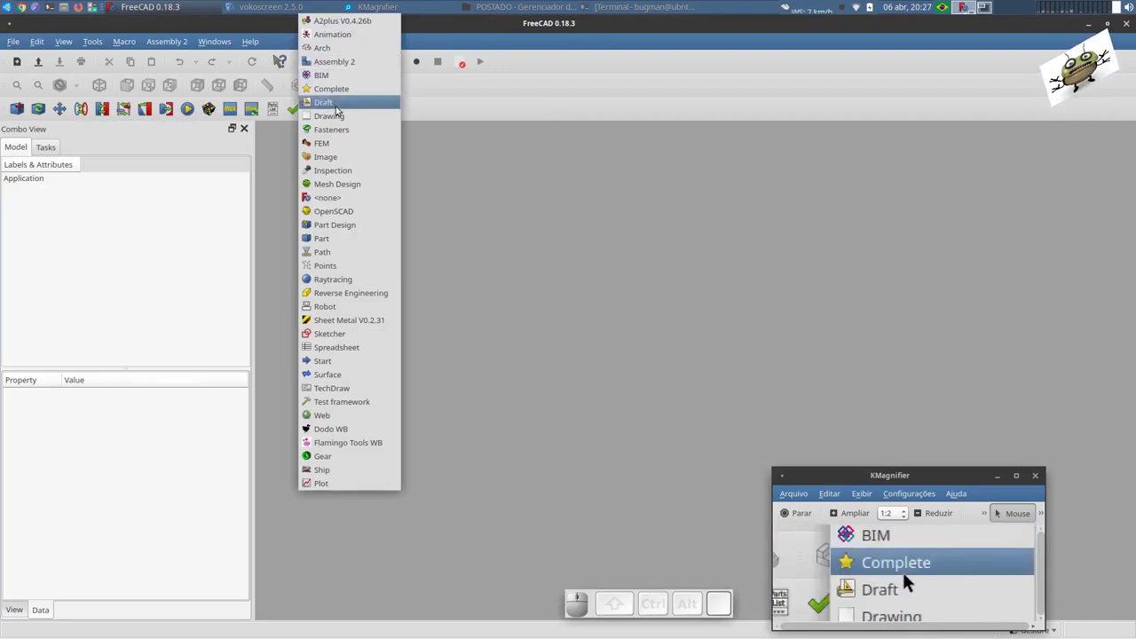
left_click(910, 573)
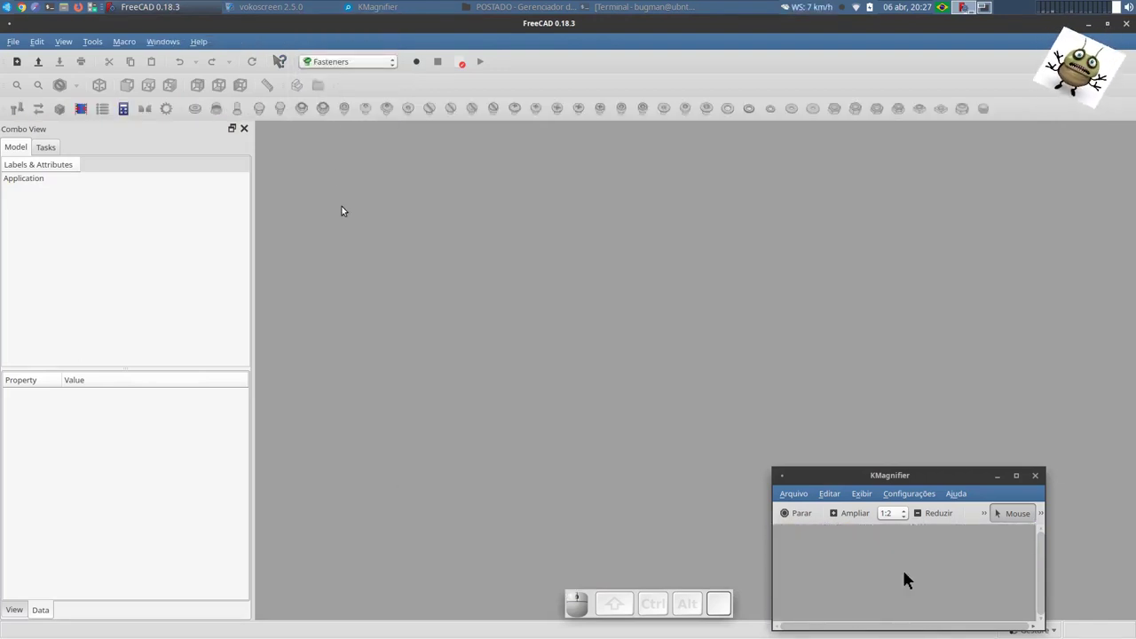
left_click(810, 573)
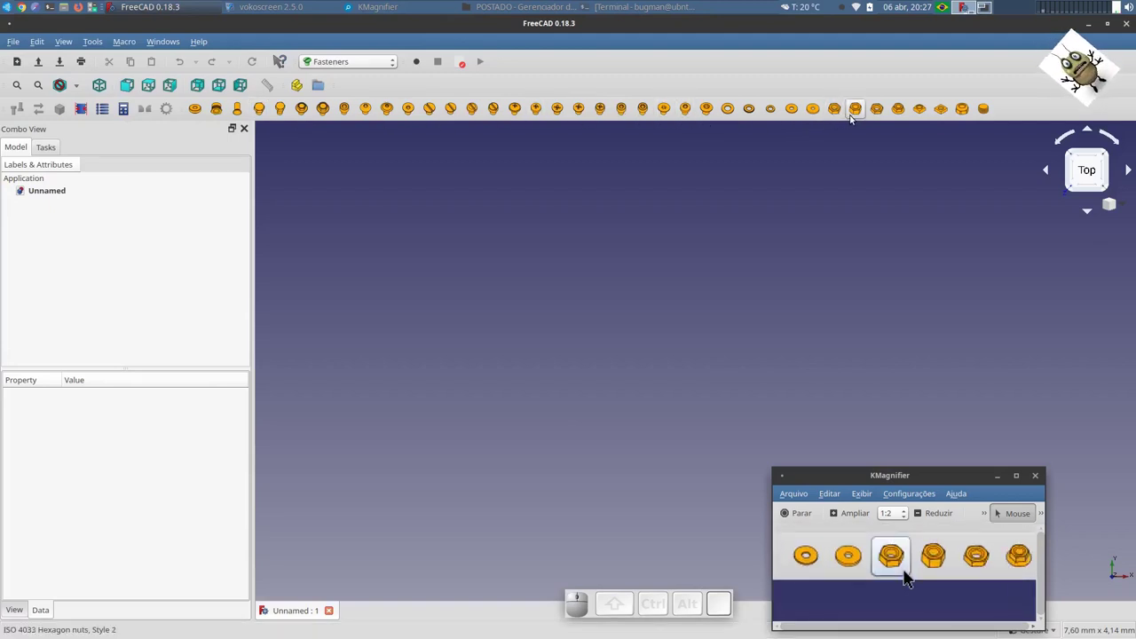
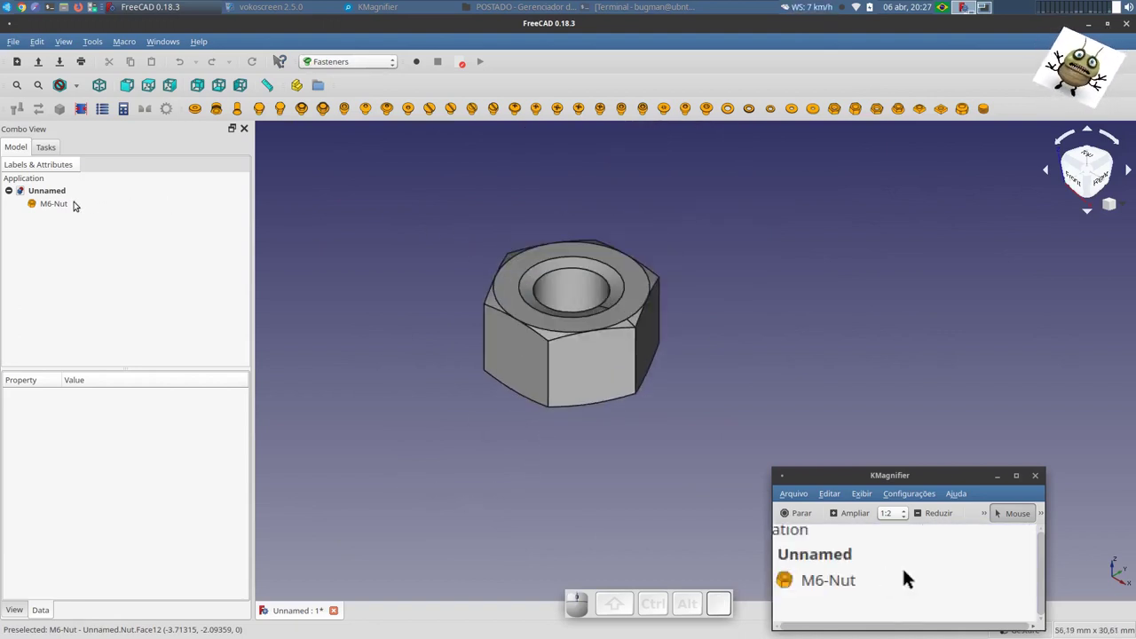
- Change the M6 nut's diameter to M12 and set up its 180° rotation about X
left_click(906, 572)
left_click(910, 573)
key("1")
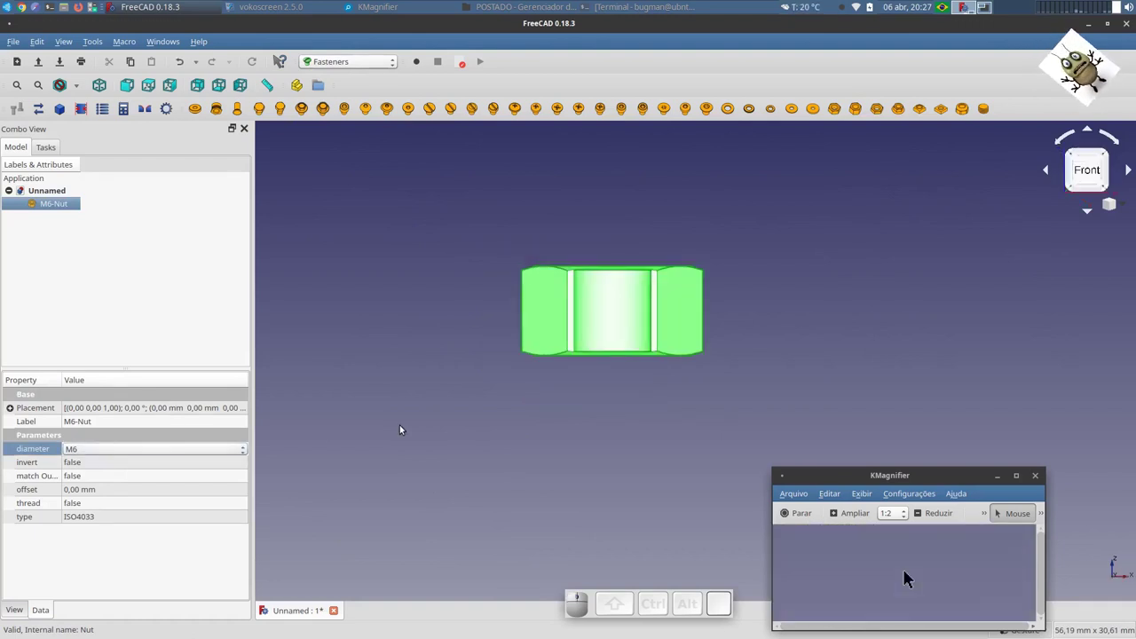
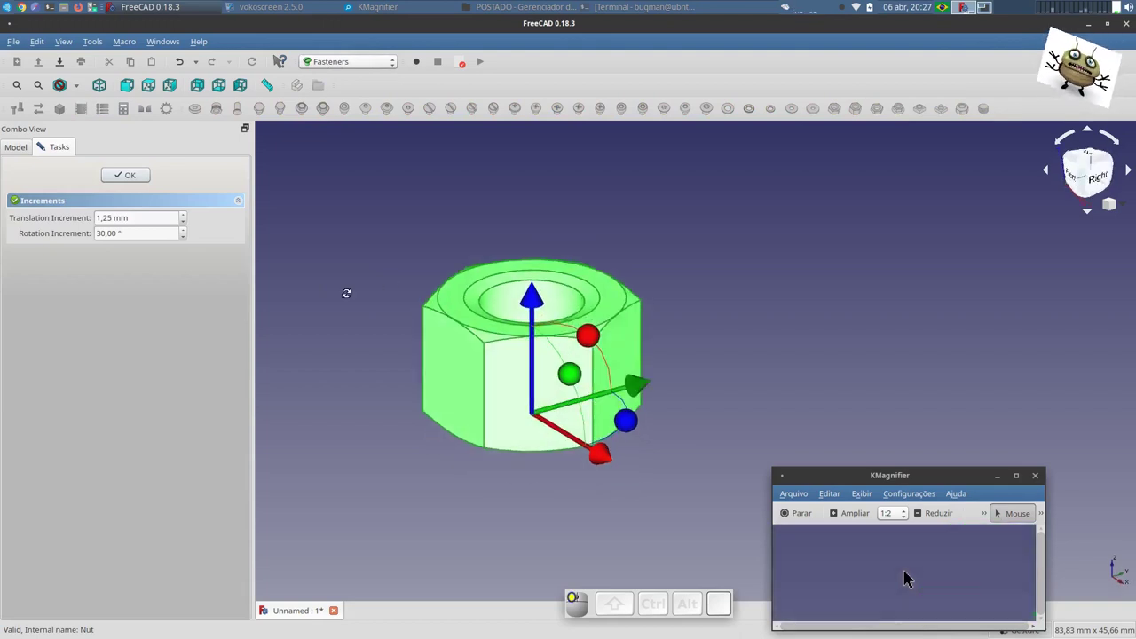
left_click(910, 573)
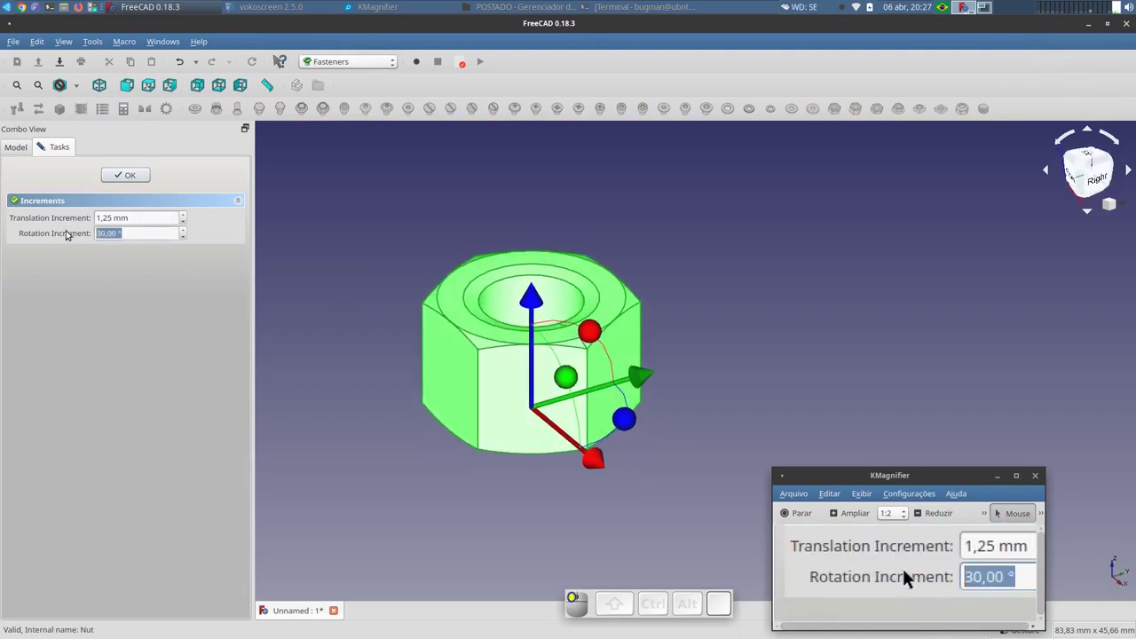
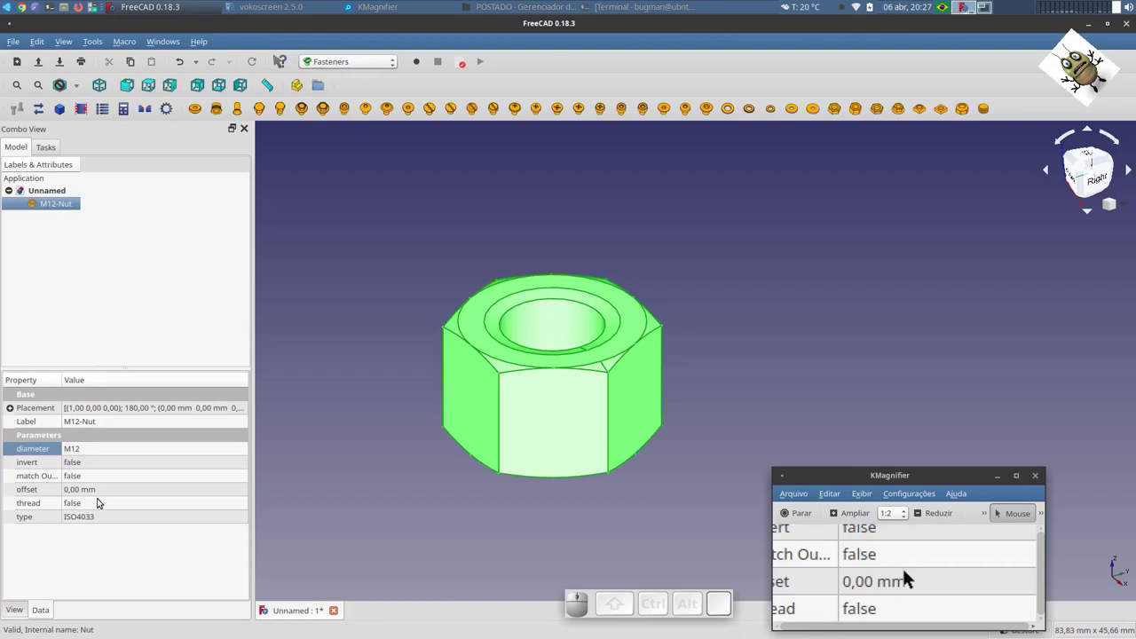
- Enable the modelled thread on the M12 nut
left_click(910, 573)
left_click(910, 572)
left_click(910, 572)
left_click(910, 573)
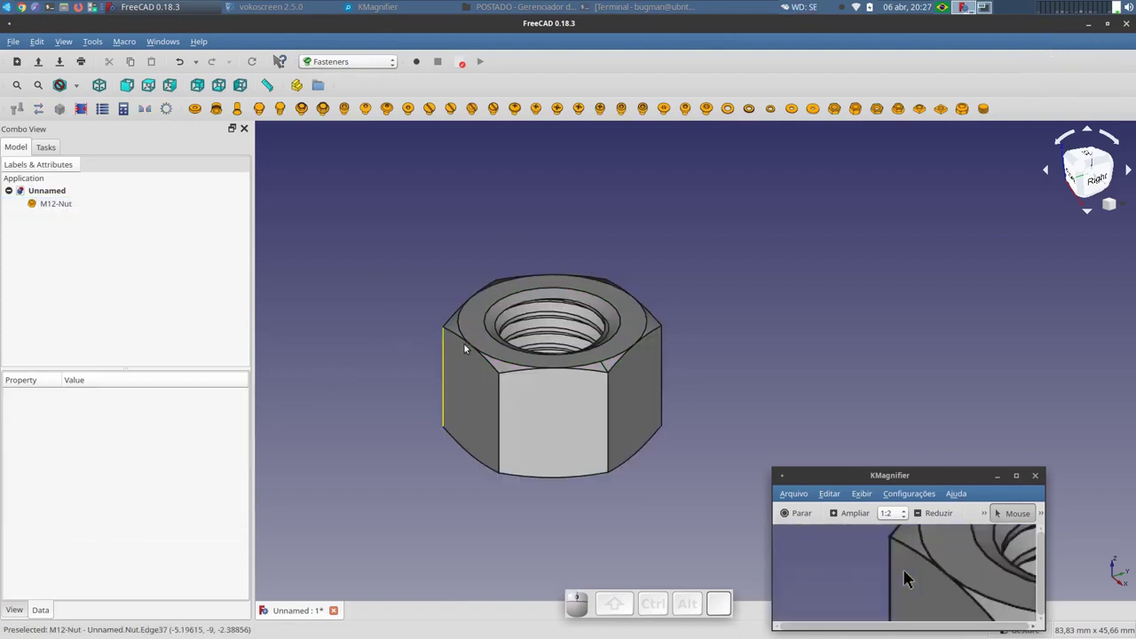
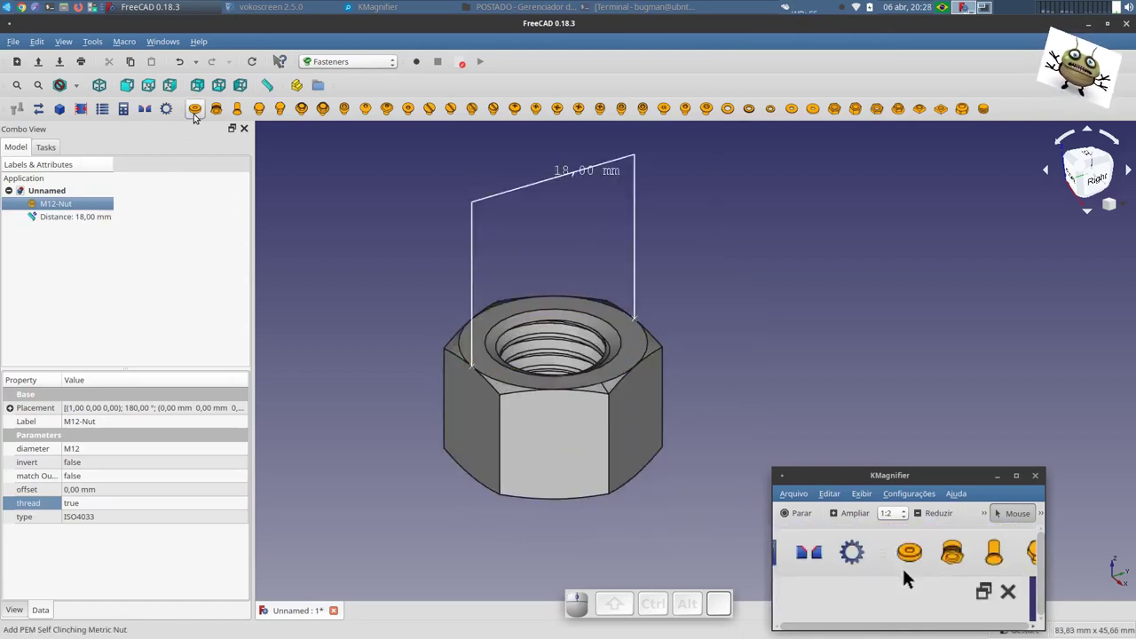
- Measure the nut's top with distances of 18,00 mm and 13,20 mm
left_click(910, 573)
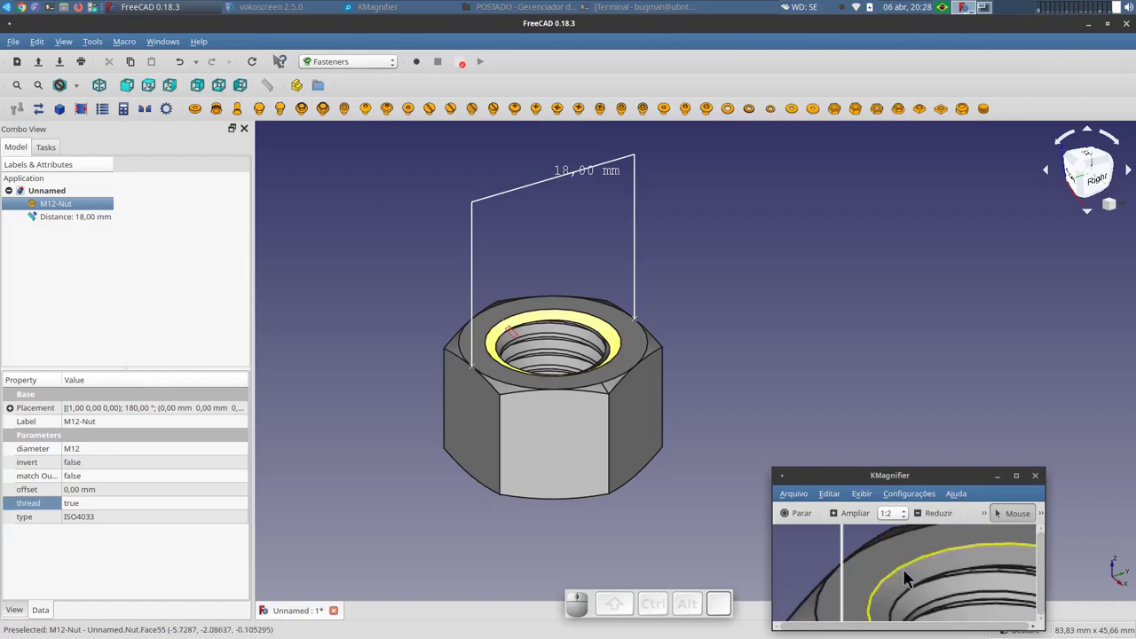
left_click(910, 572)
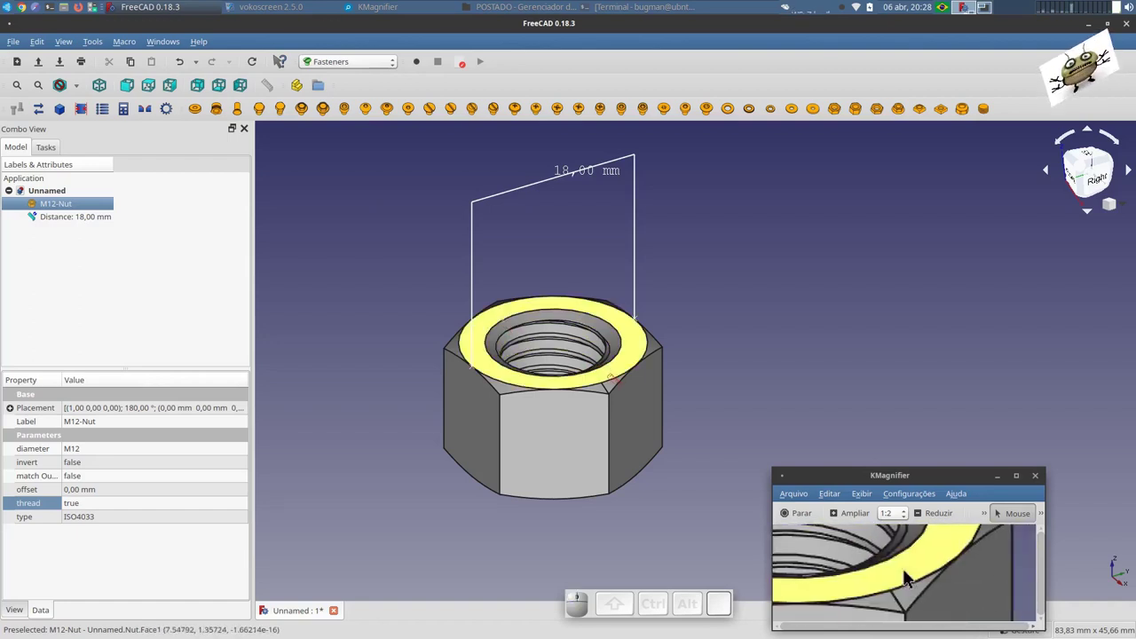
left_click(910, 573)
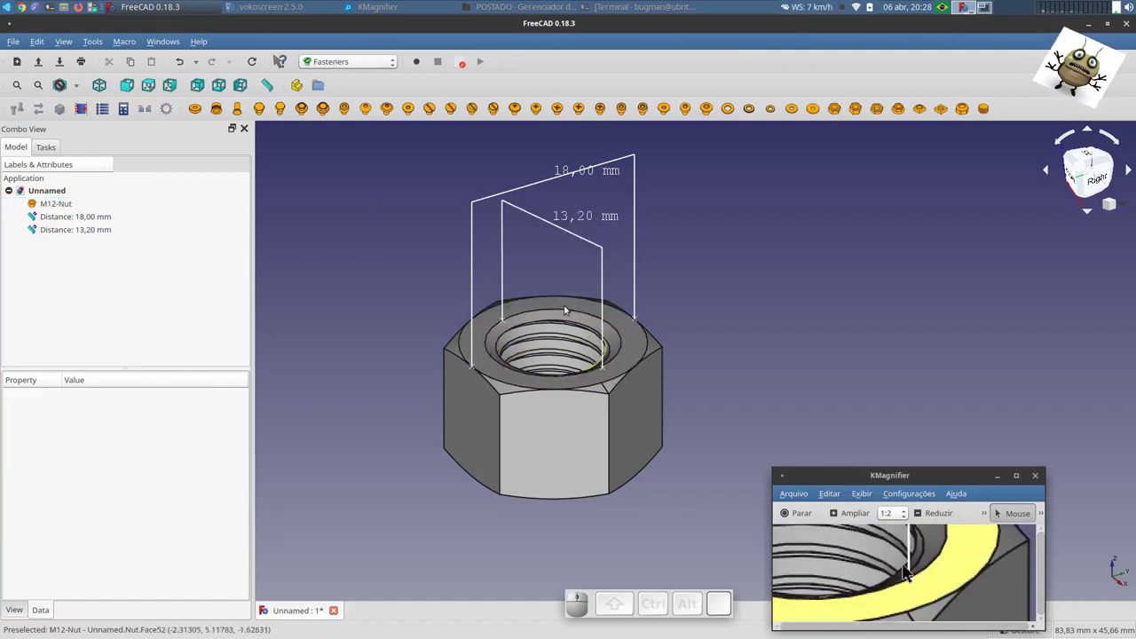
scroll("down", 3)
- Switch to the Part workbench and start creating a tube primitive
left_click(915, 576)
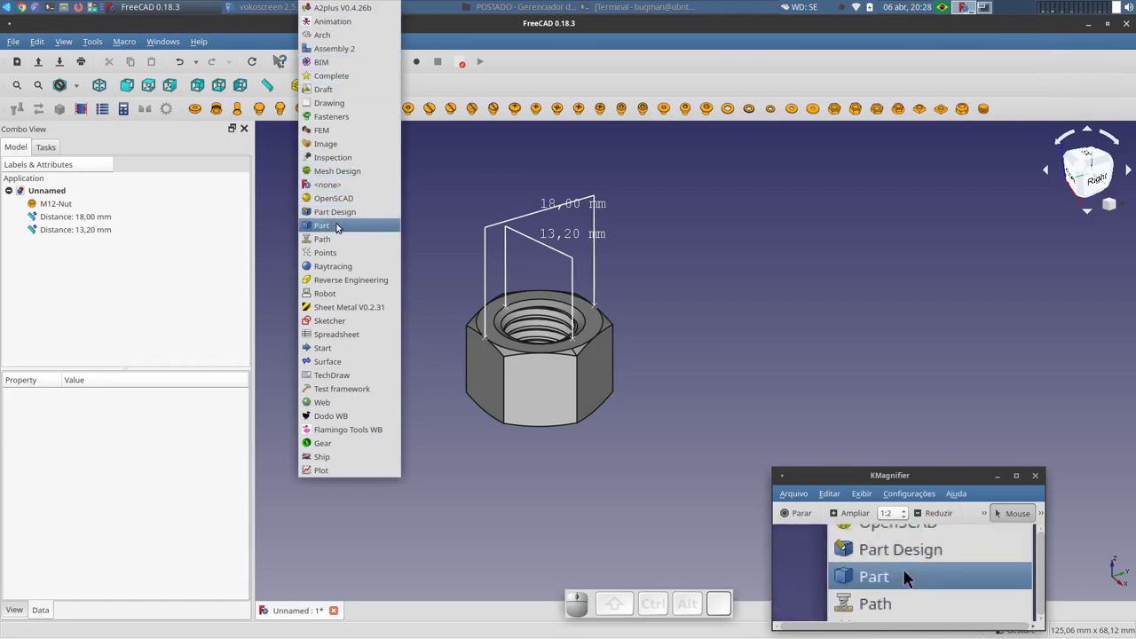
left_click(910, 572)
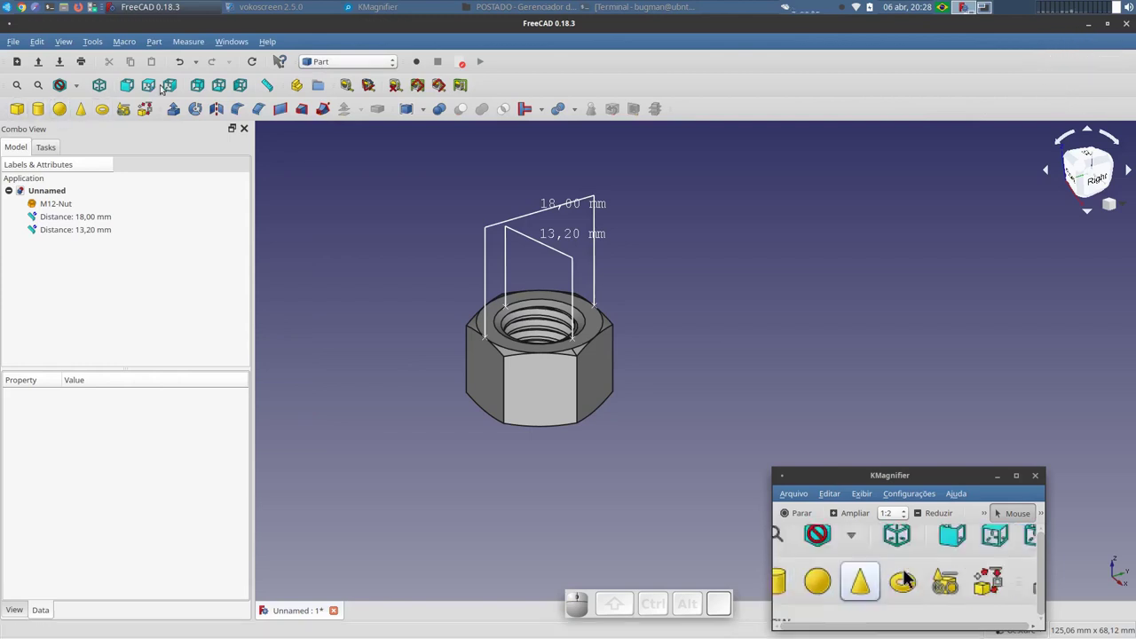
left_click(910, 573)
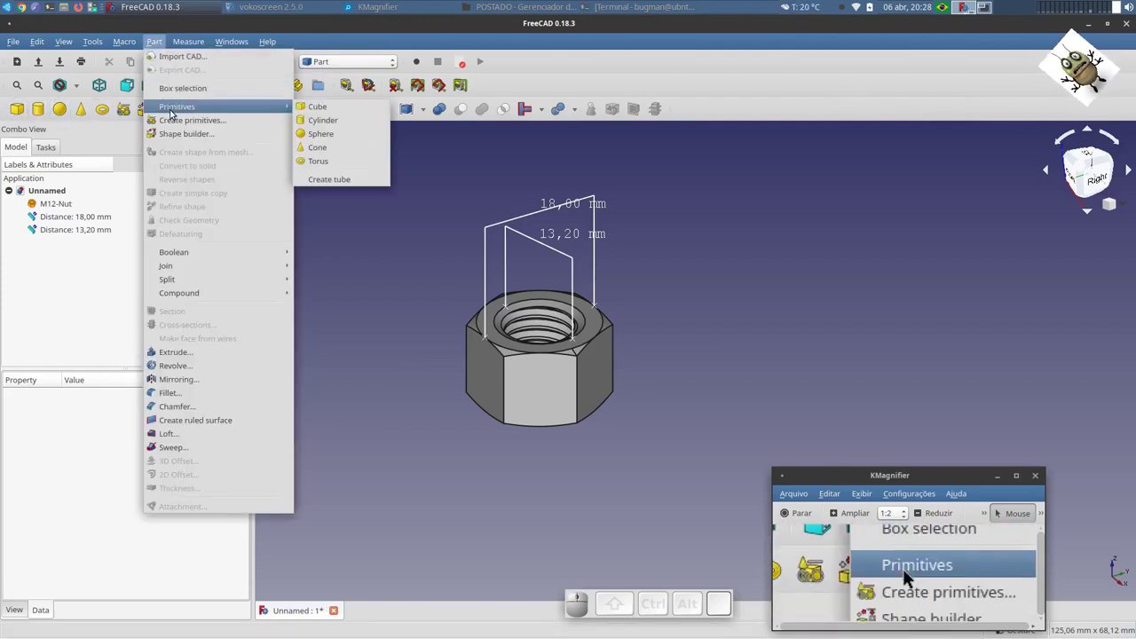
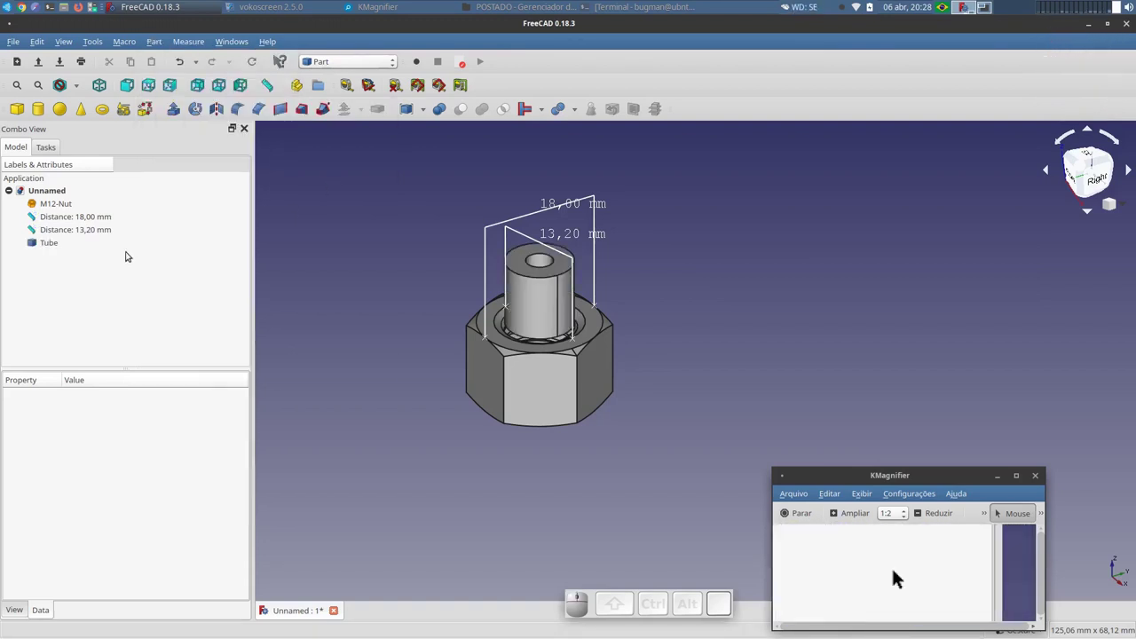
- Resize the tube to height 4 mm, outer radius 9 mm and inner radius 6,5 mm
left_click(875, 573)
left_click(910, 572)
key("4")
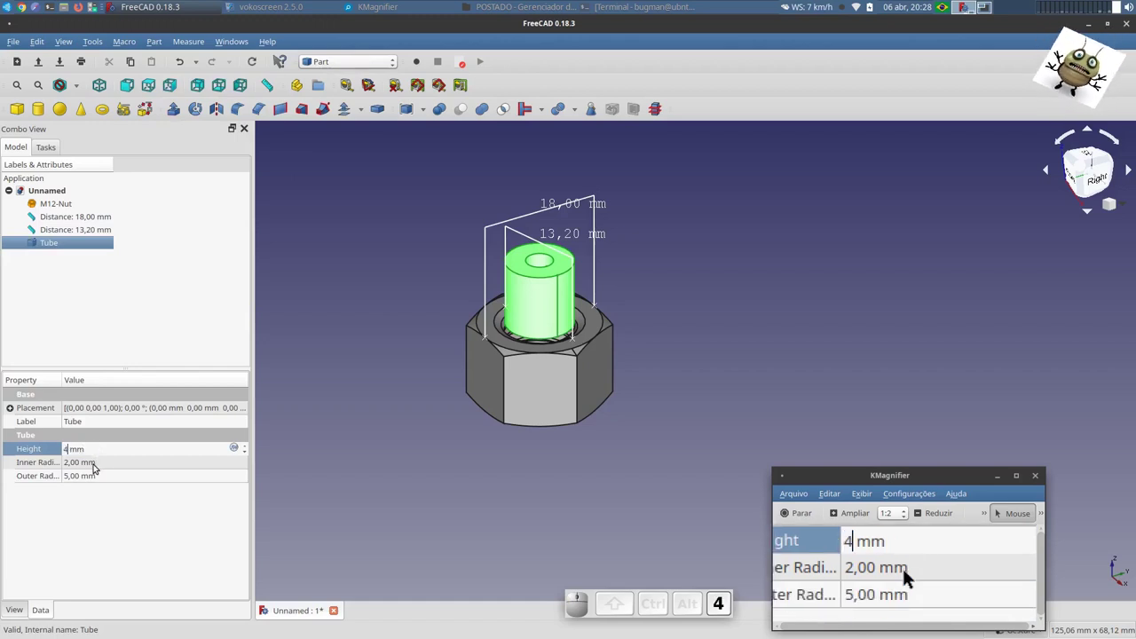
left_click(910, 573)
left_click(910, 573)
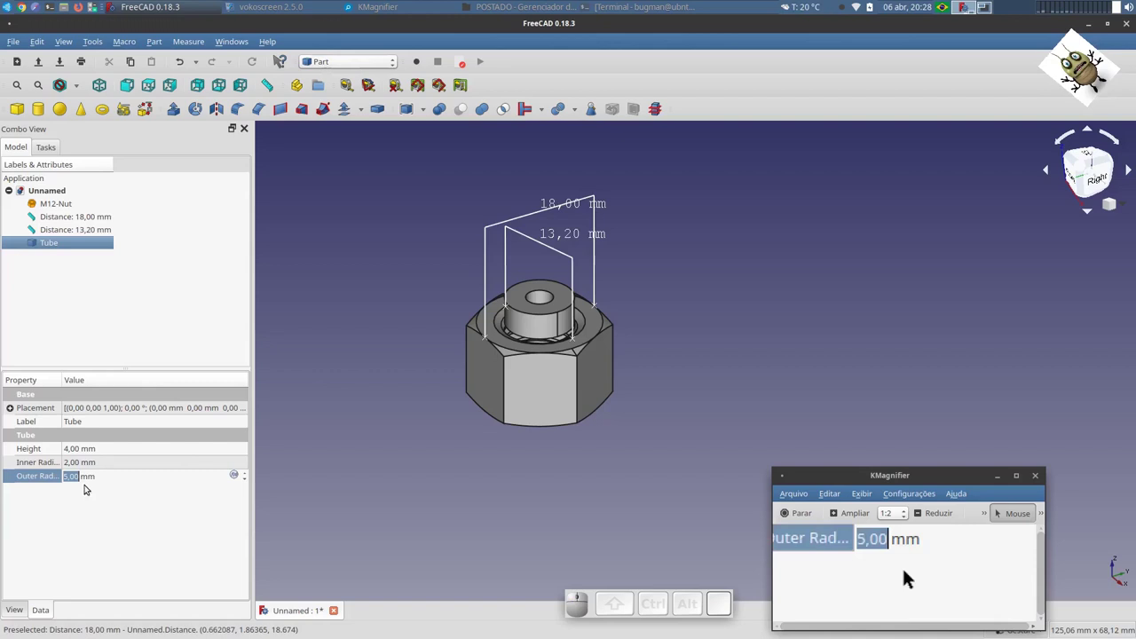
left_click_drag(910, 573, 895, 572)
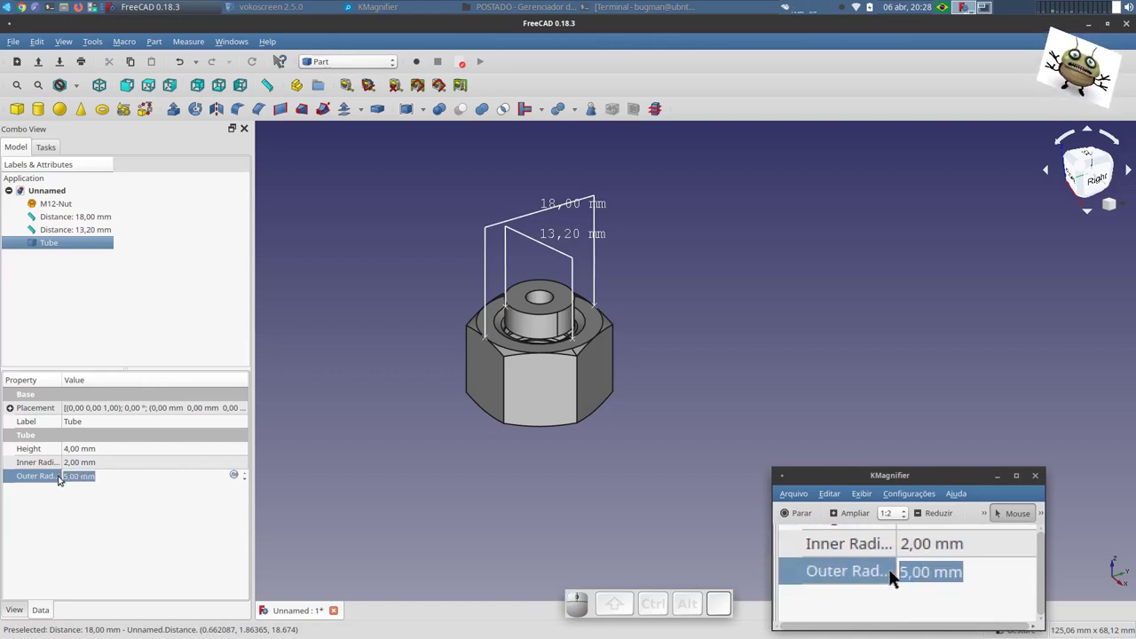
key("9")
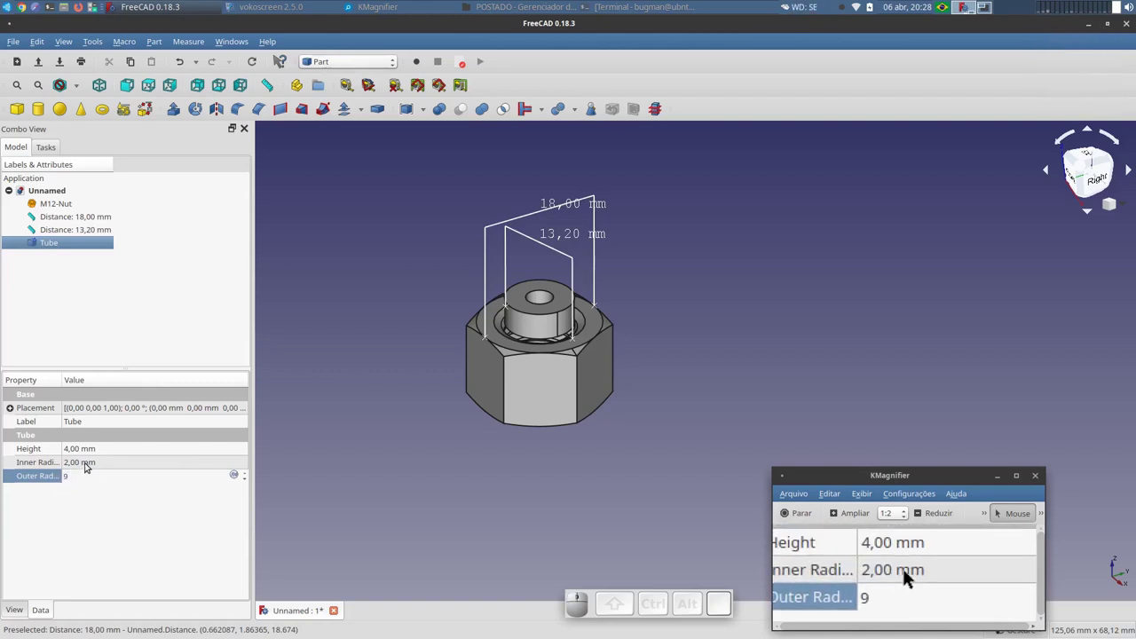
left_click(910, 573)
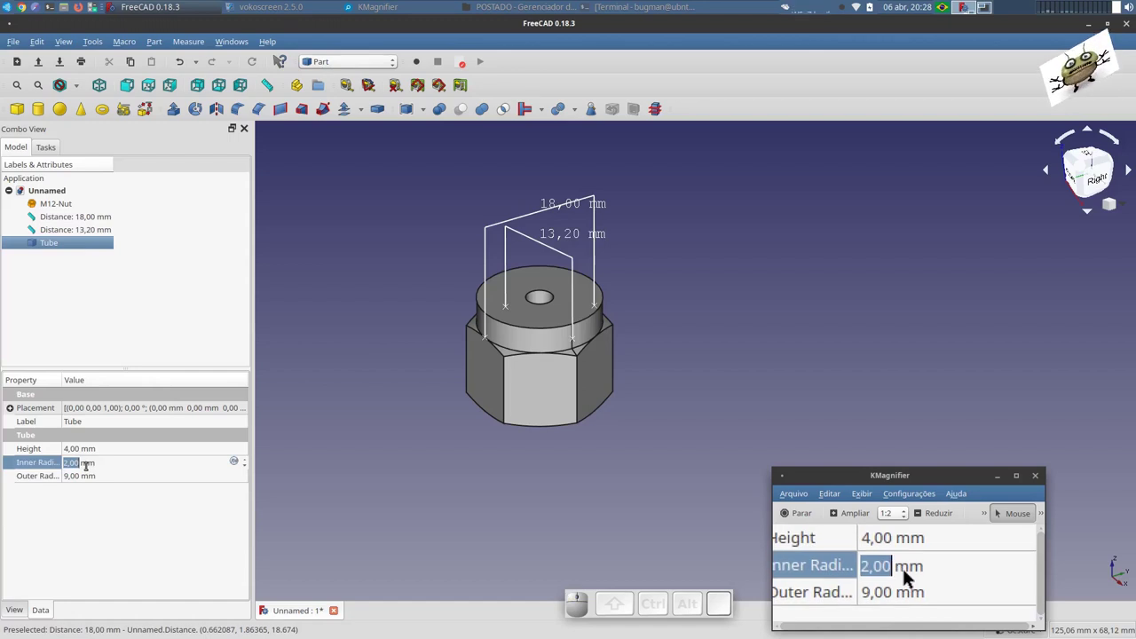
key("6")
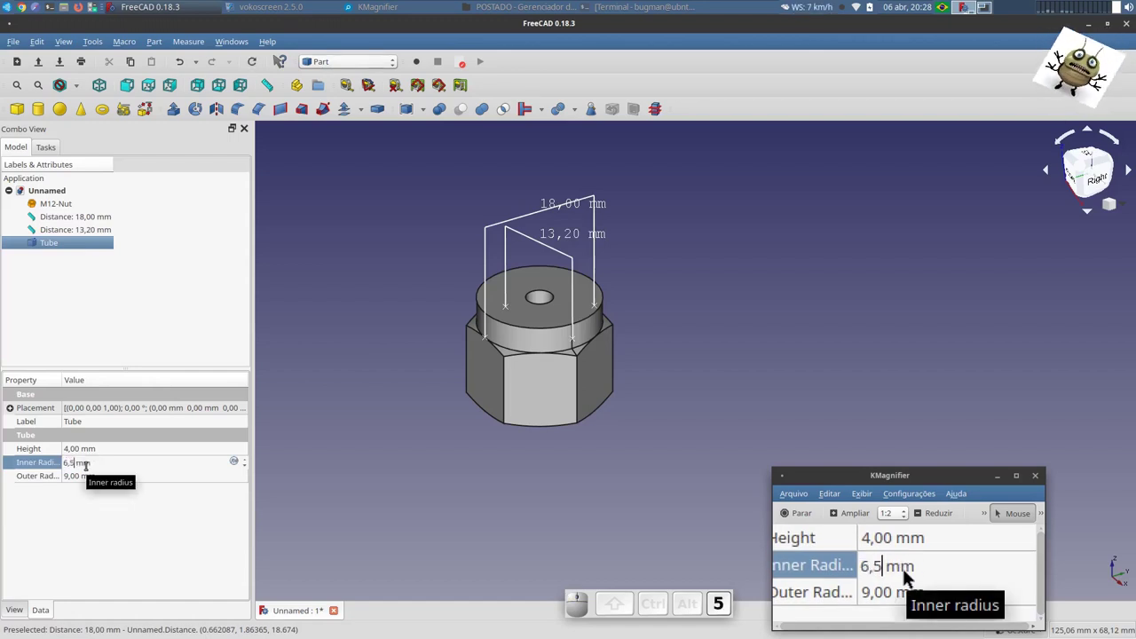
left_click(910, 572)
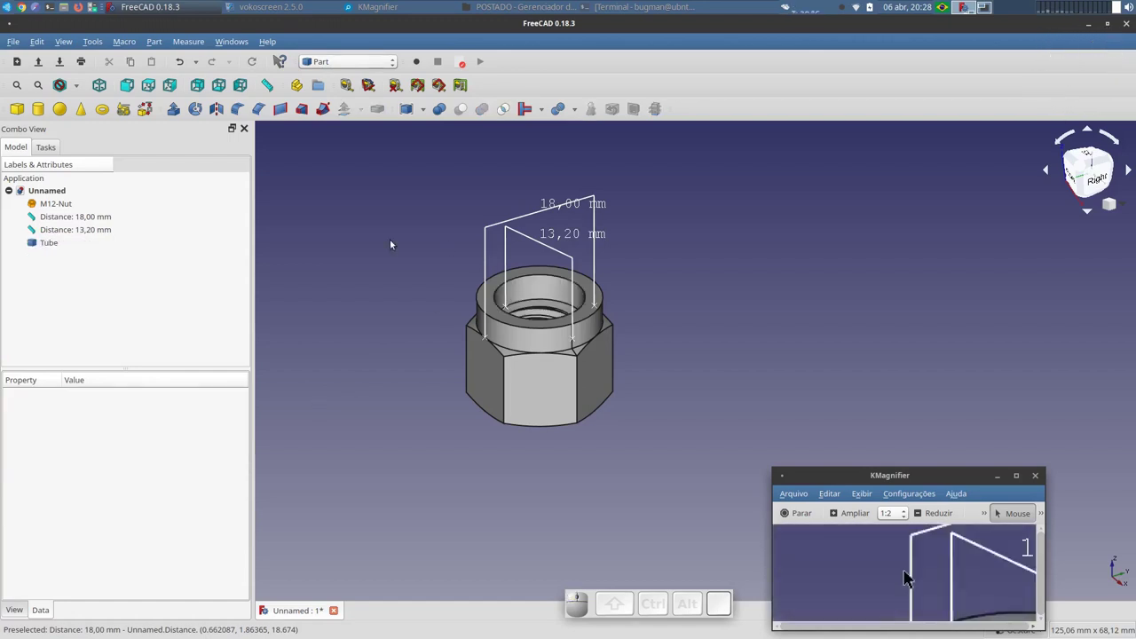
- Delete the distance measurements and fuse the nut and tube into one solid
left_click(915, 576)
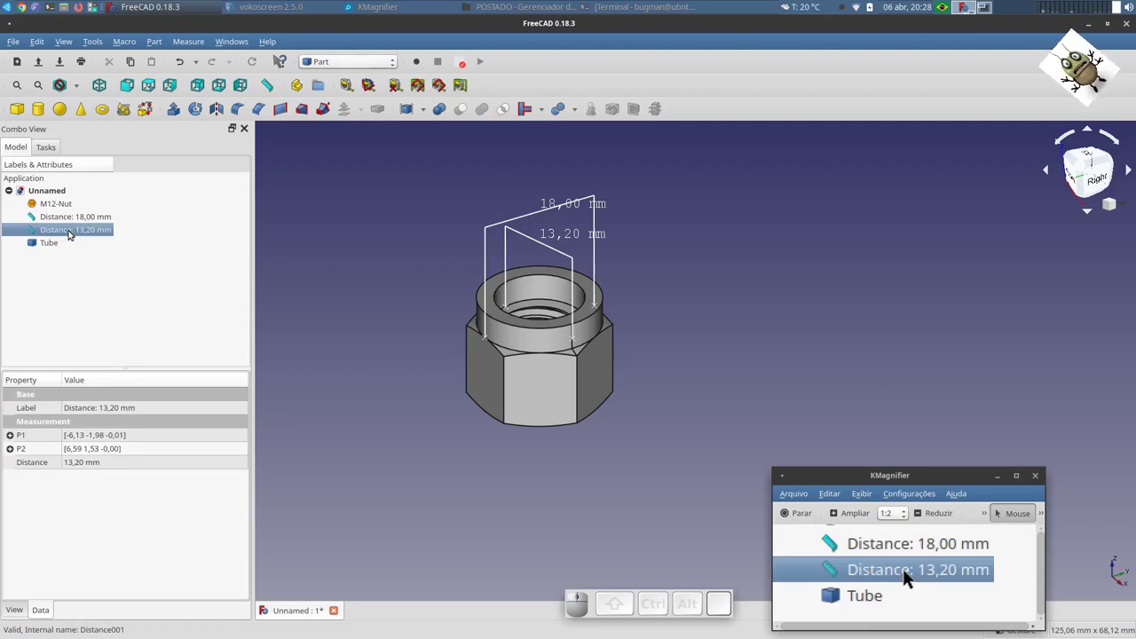
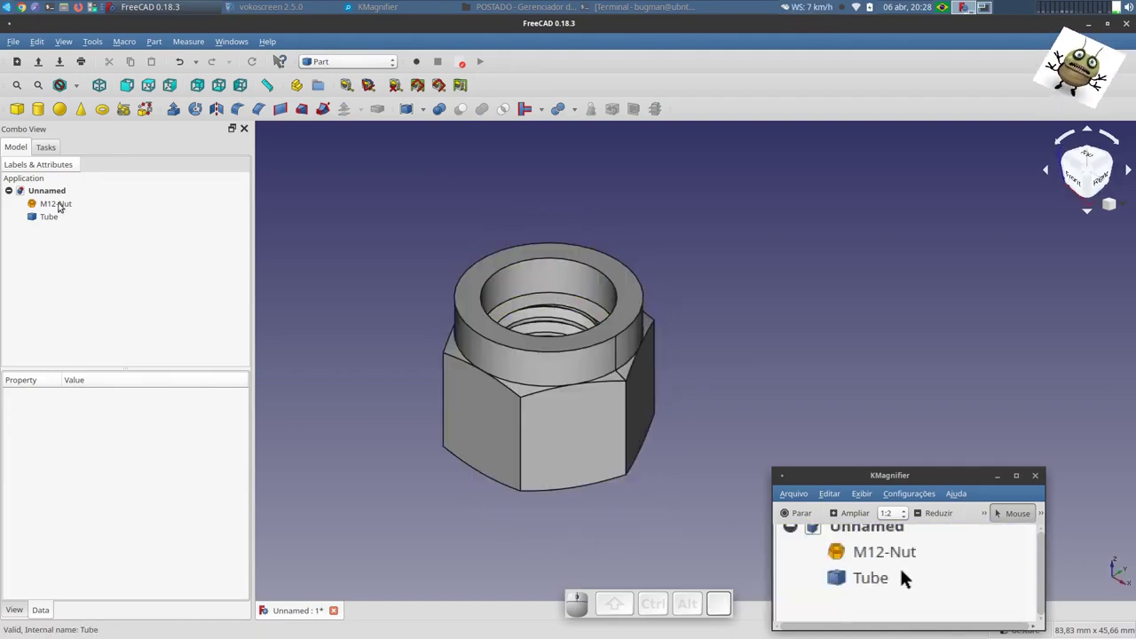
left_click_drag(910, 573, 910, 572)
left_click(910, 573)
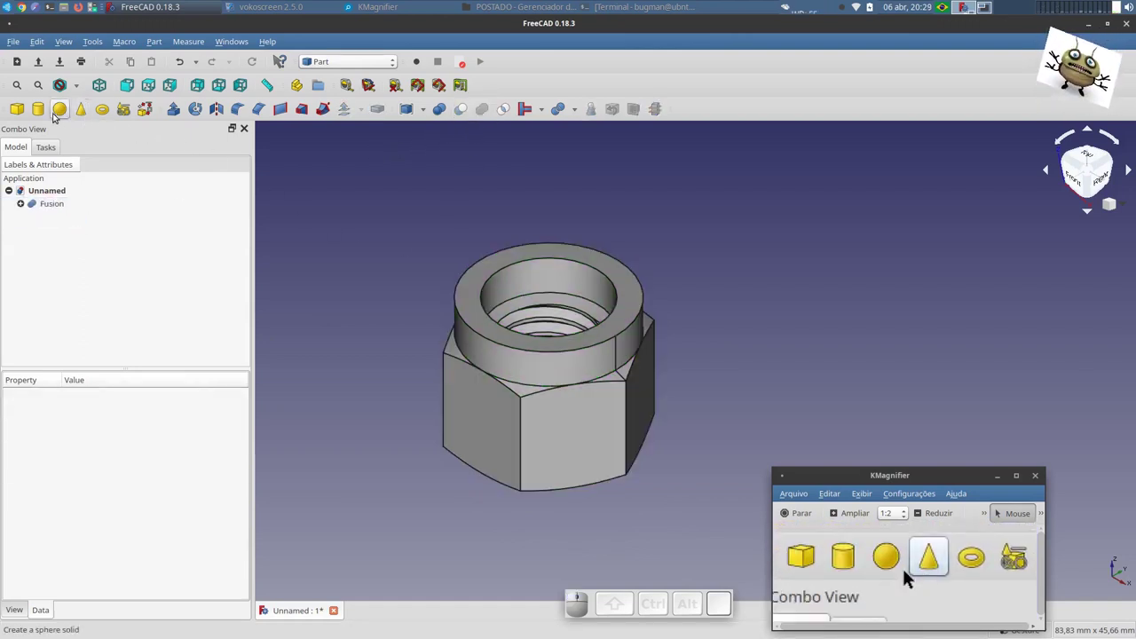
- Add a cube and reduce its length to 2,5 mm, making a thin slab
left_click(809, 573)
left_click(883, 573)
left_click(910, 573)
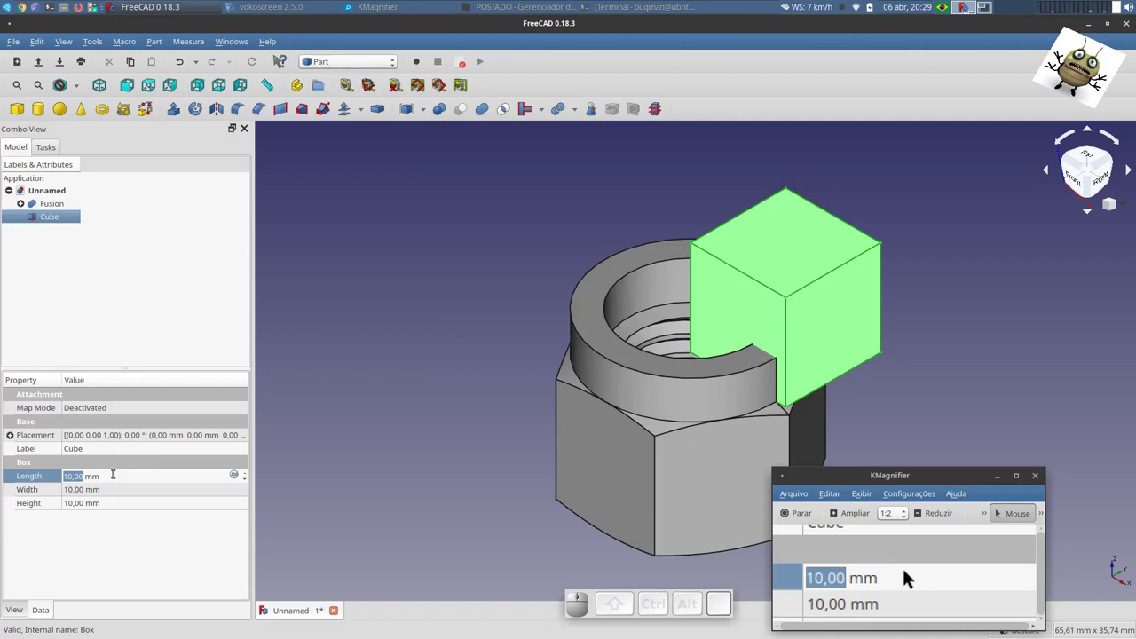
key("2")
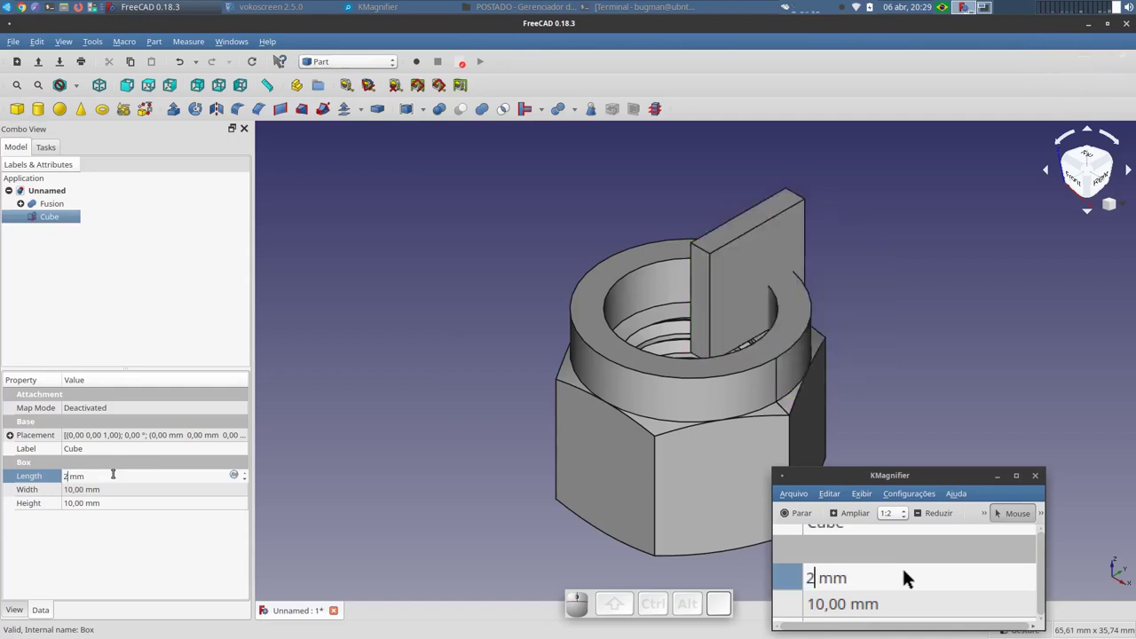
key(",")
key("5")
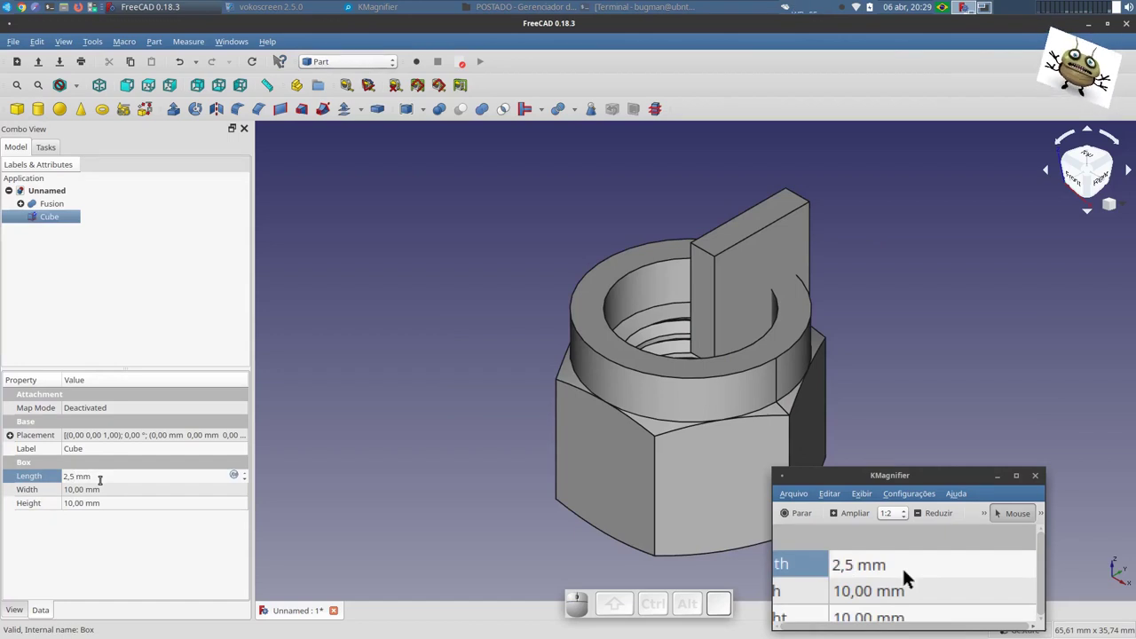
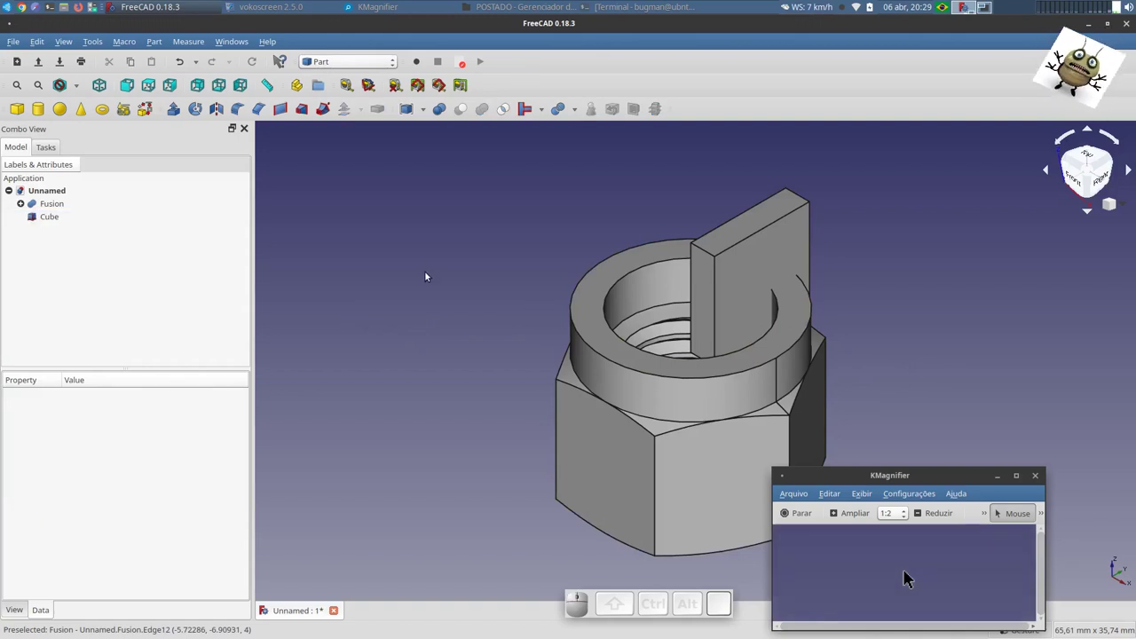
- From the top view, rotate the slab with the Transform dragger using a 30° rotation step
key("1")
key("2")
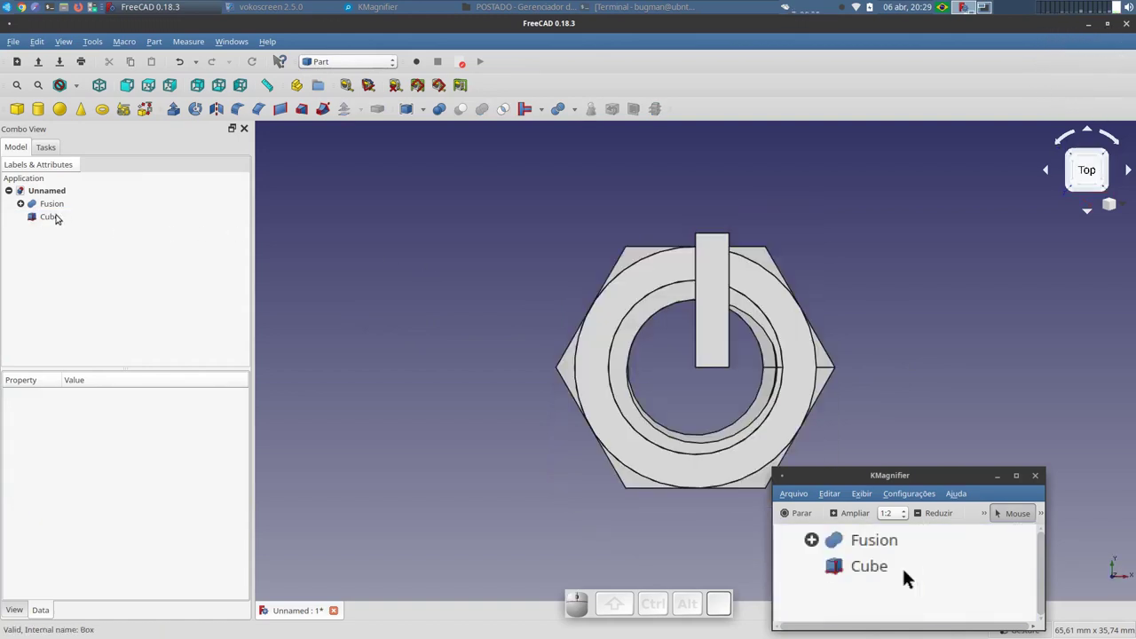
left_click(885, 573)
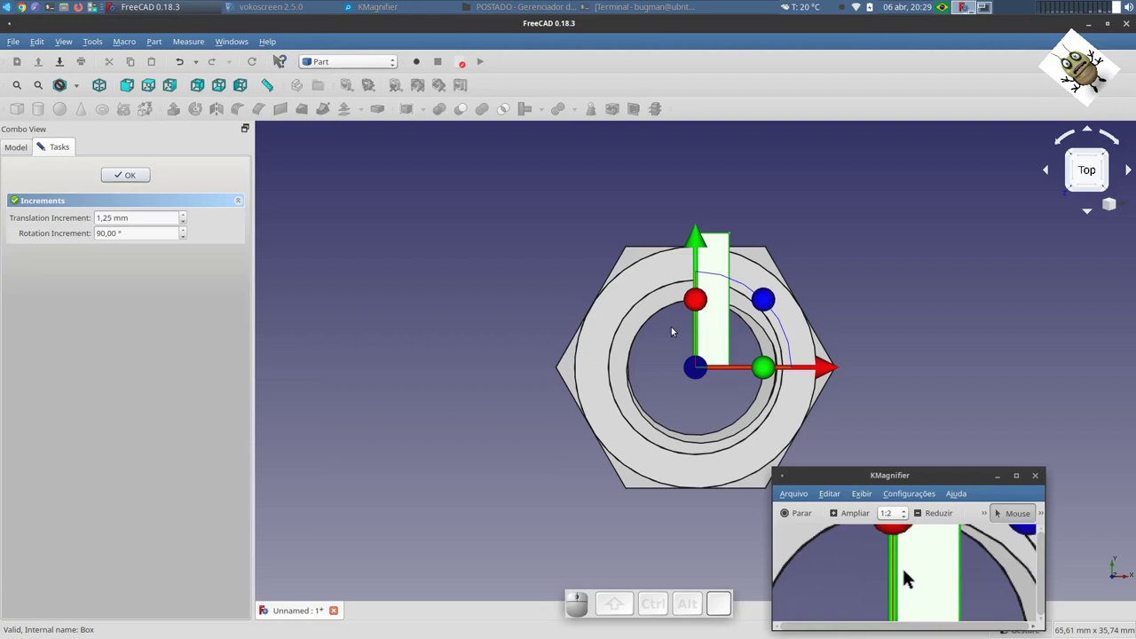
left_click_drag(910, 573, 868, 572)
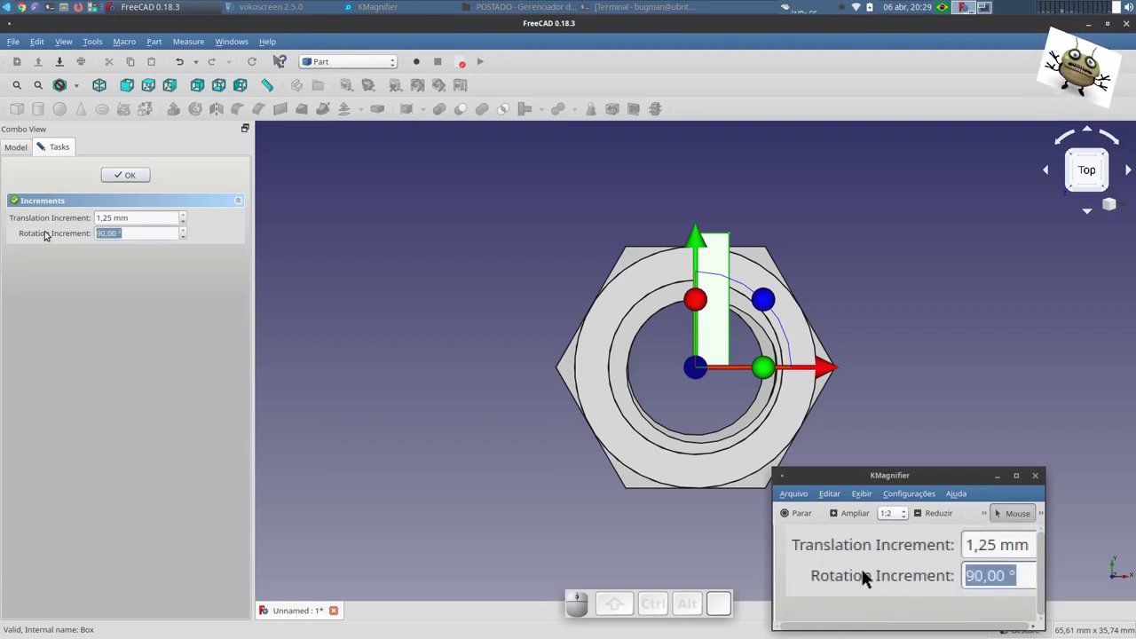
key("3")
key("0")
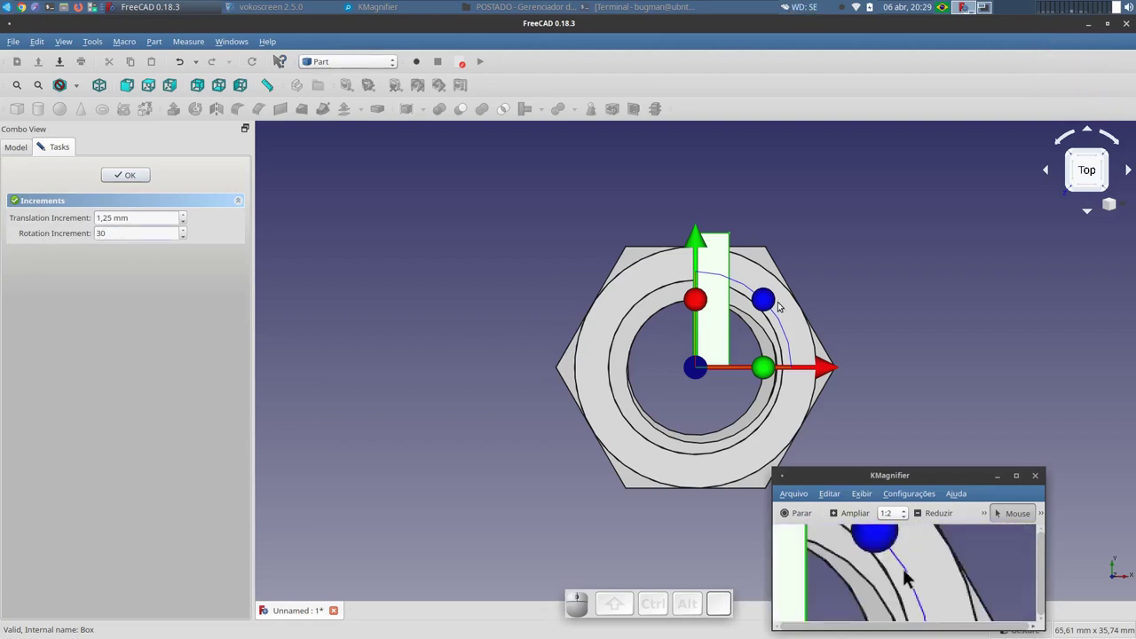
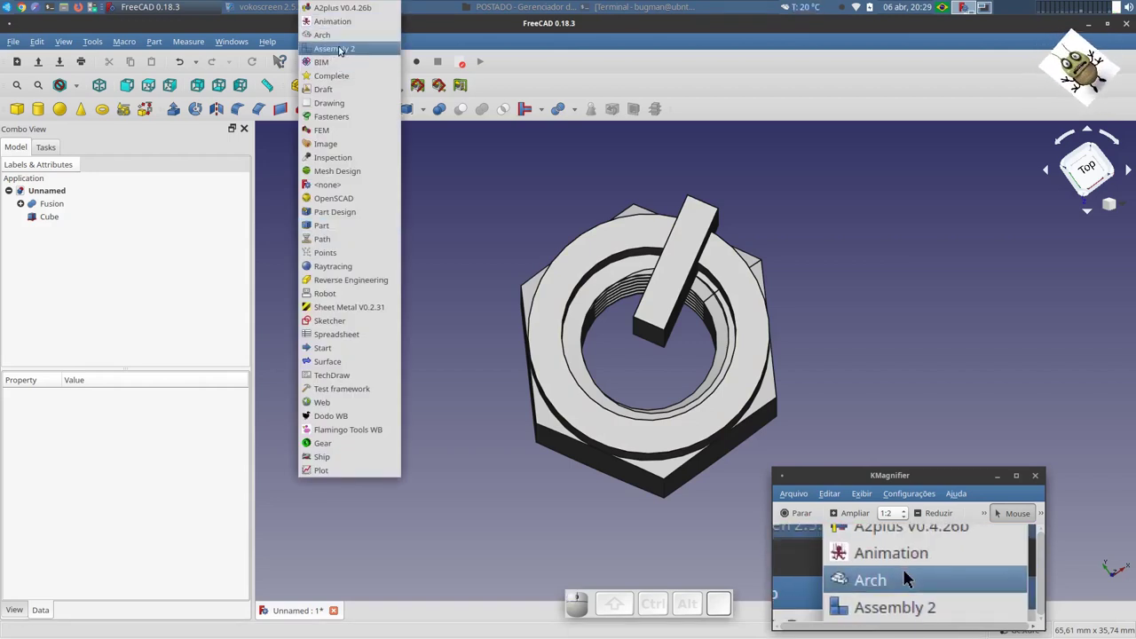
left_click(911, 573)
- In the Draft workbench, create an array of the slab and make it polar
left_click(880, 572)
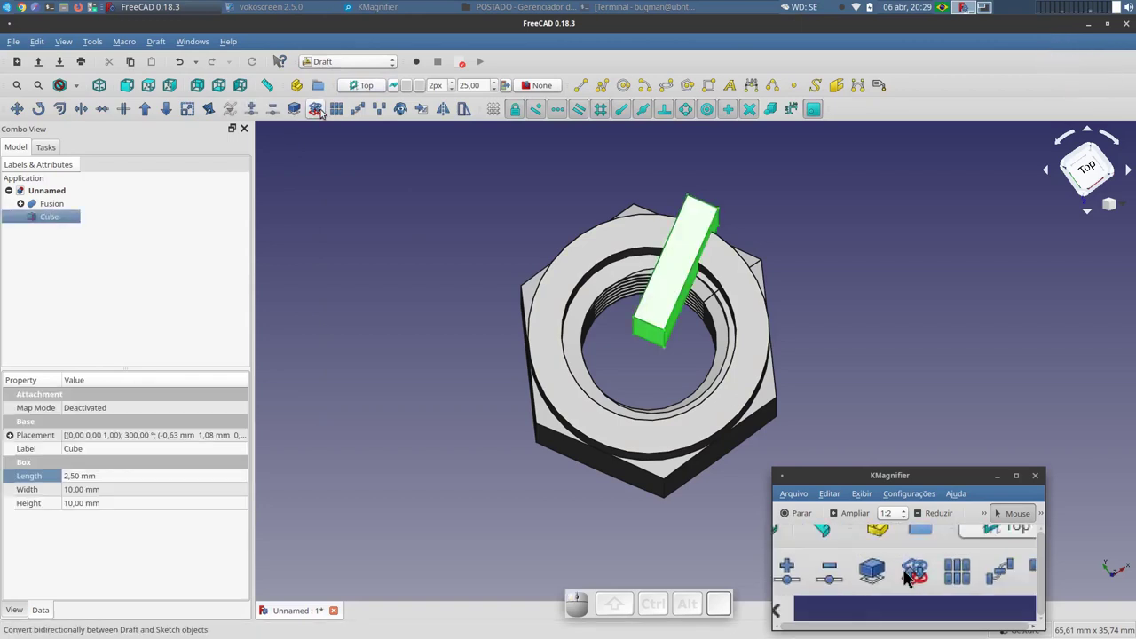
left_click(910, 572)
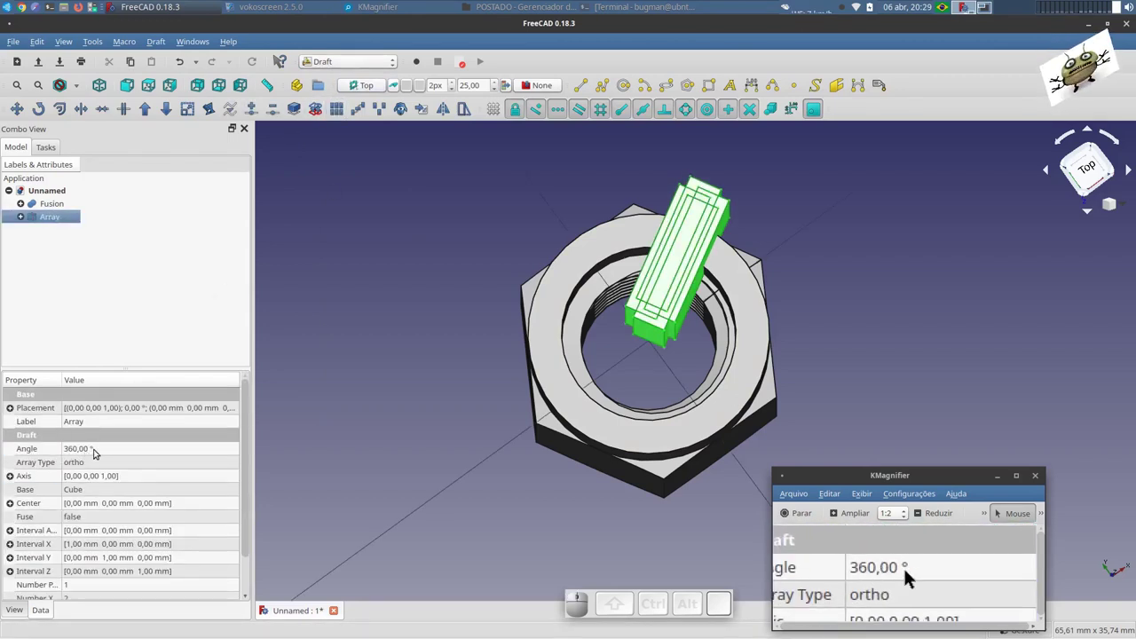
left_click(910, 572)
left_click(910, 573)
left_click(910, 572)
left_click(910, 573)
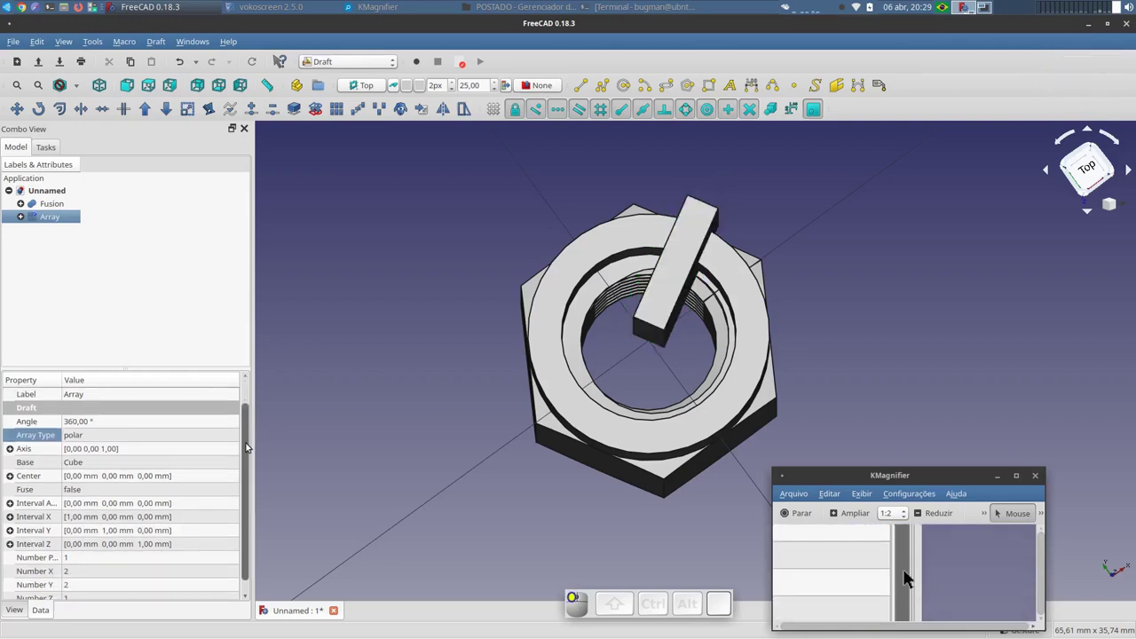
- Set the polar array to 6 copies and view the star of slabs isometrically
left_click(910, 573)
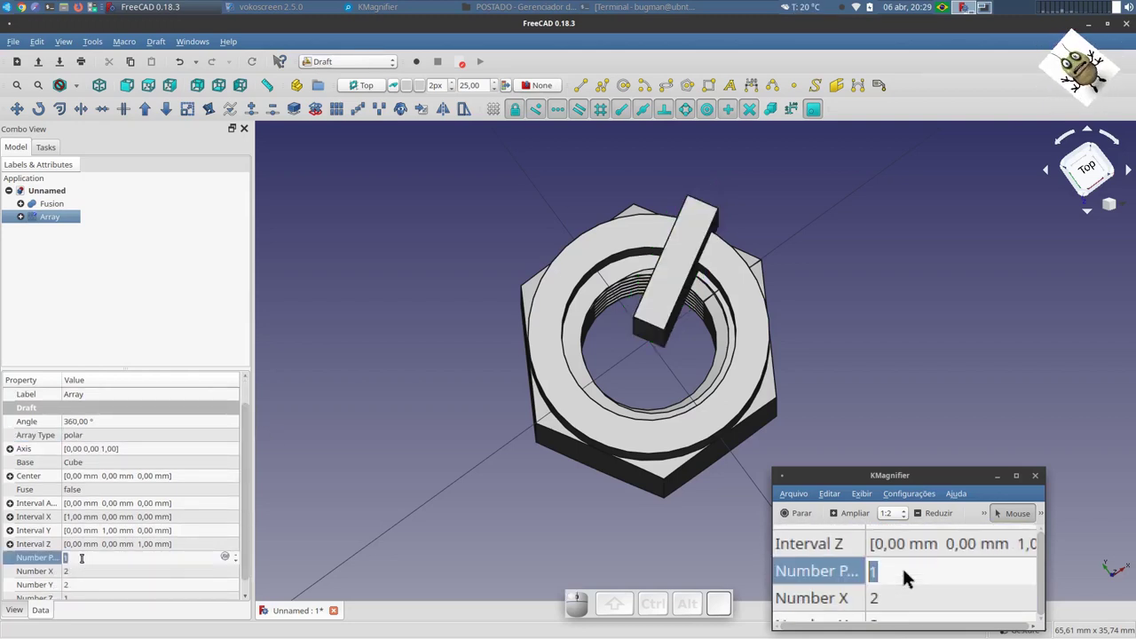
key("6")
left_click(910, 572)
left_click(910, 573)
left_click_drag(910, 573, 910, 573)
key("0")
scroll("down", 3)
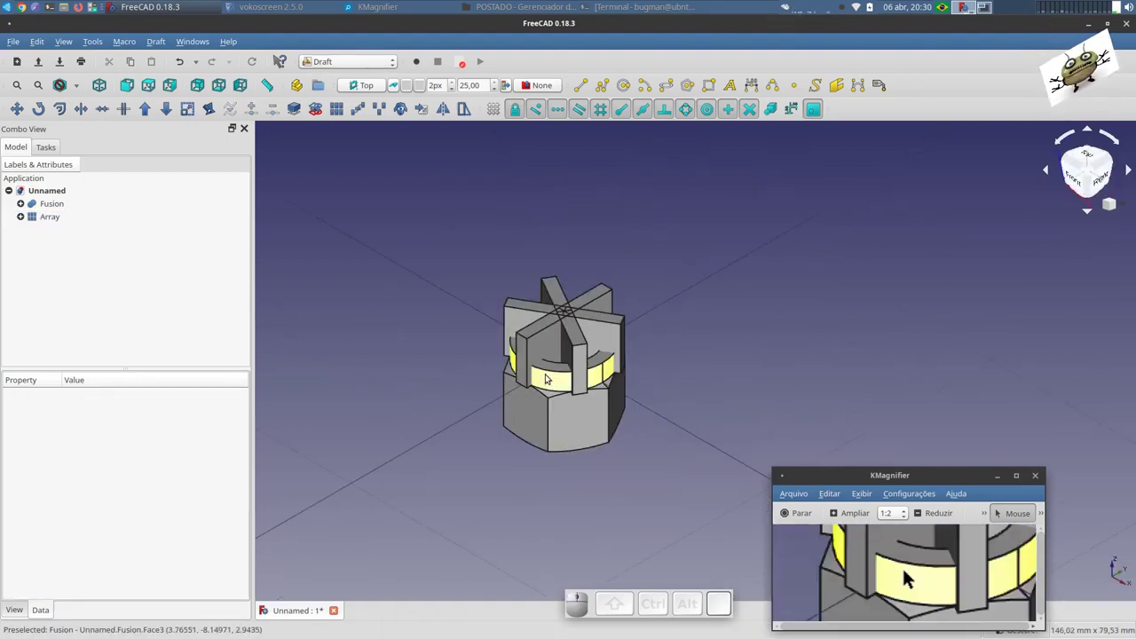
- Cut the slab array out of the fused nut with a Part Boolean Cut, making the slotted castle nut
left_click(882, 573)
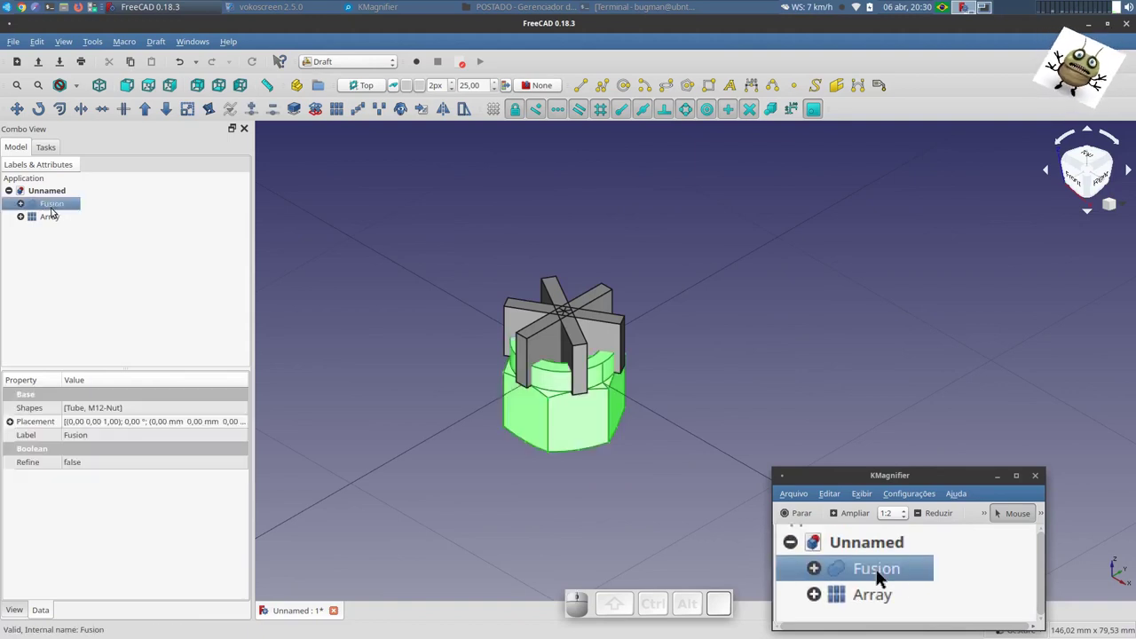
left_click(876, 573)
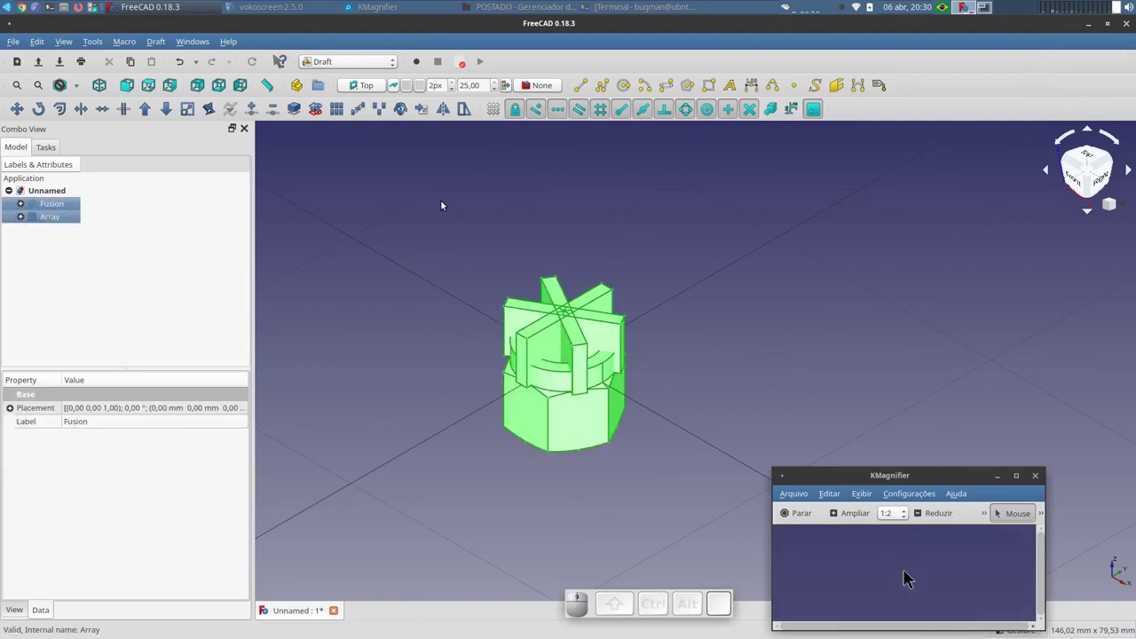
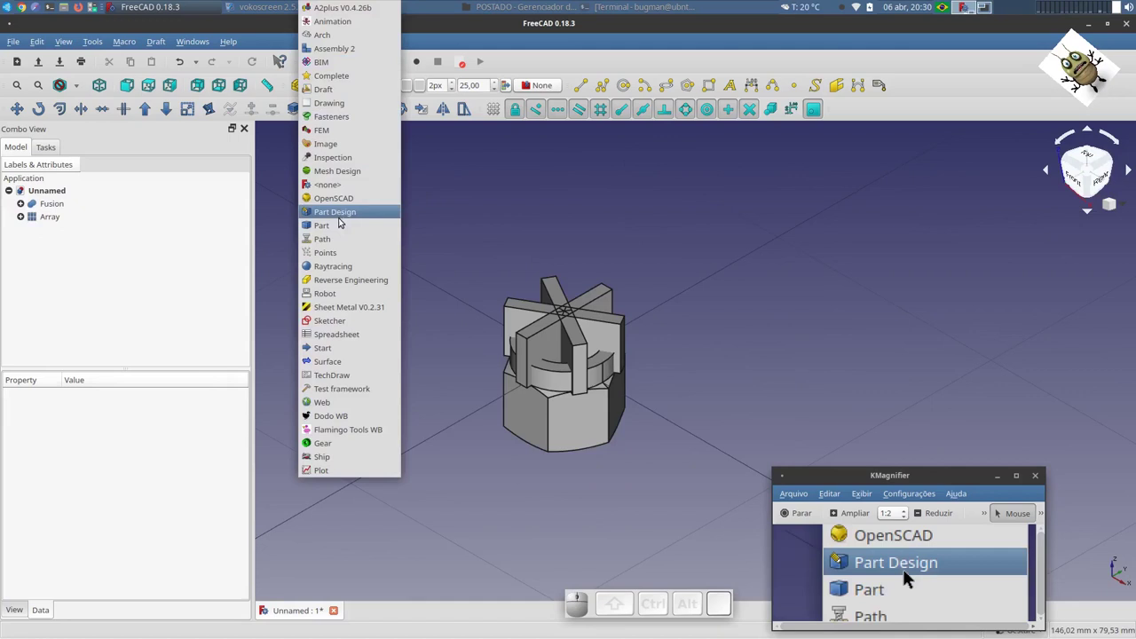
left_click(910, 573)
left_click(915, 575)
left_click(893, 573)
left_click(892, 576)
left_click(910, 572)
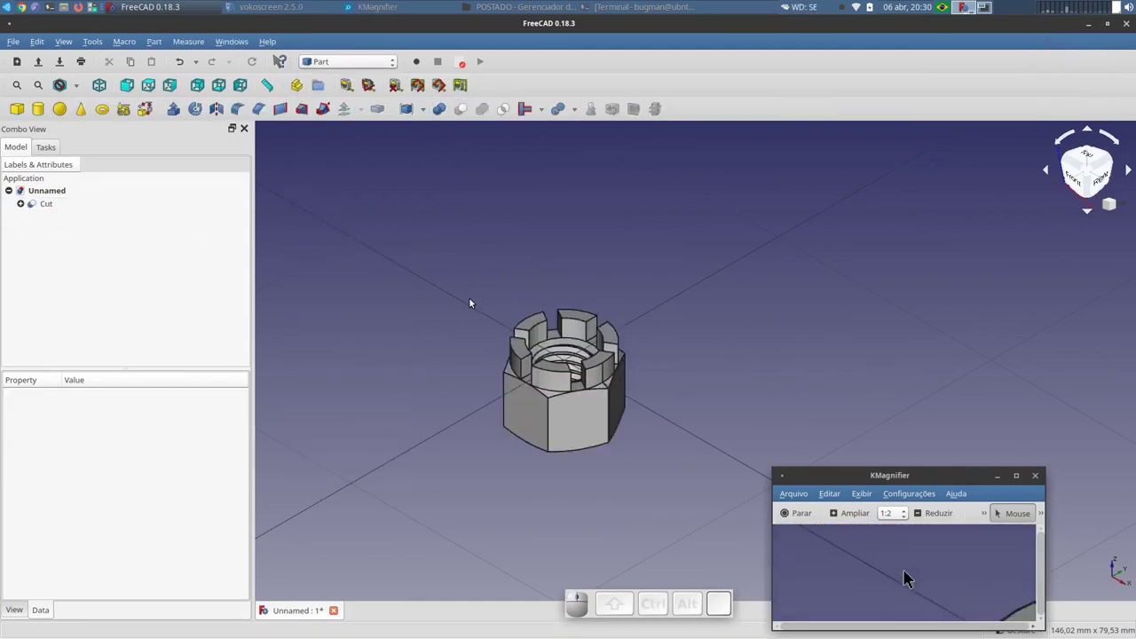
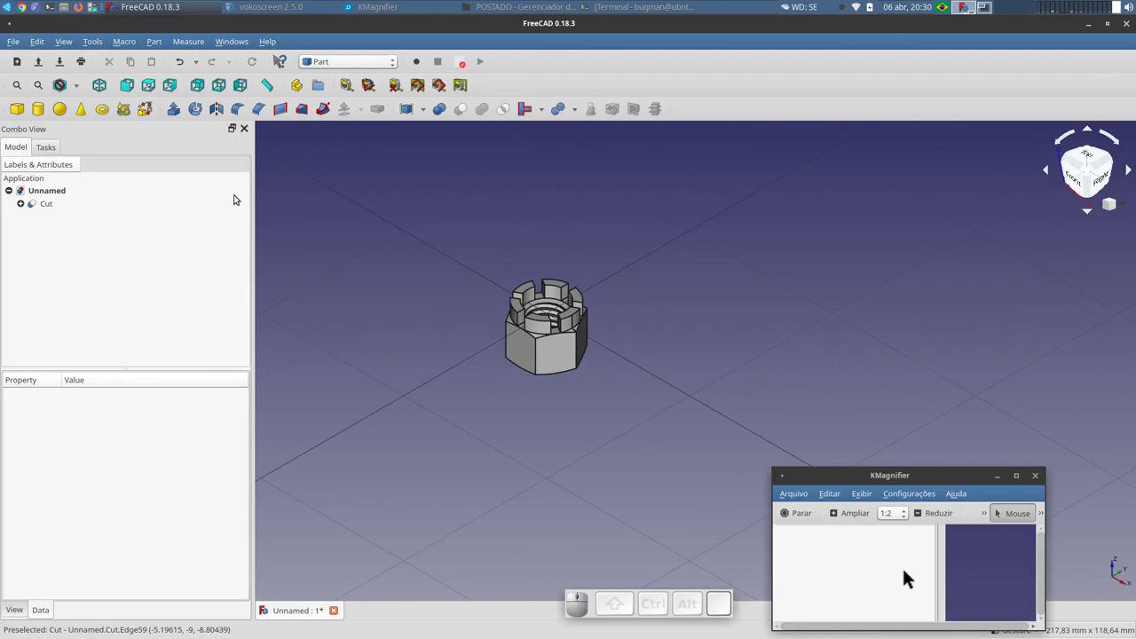
- From the Fasteners workbench, add a hex head screw and resize it to M12x50
left_click(910, 573)
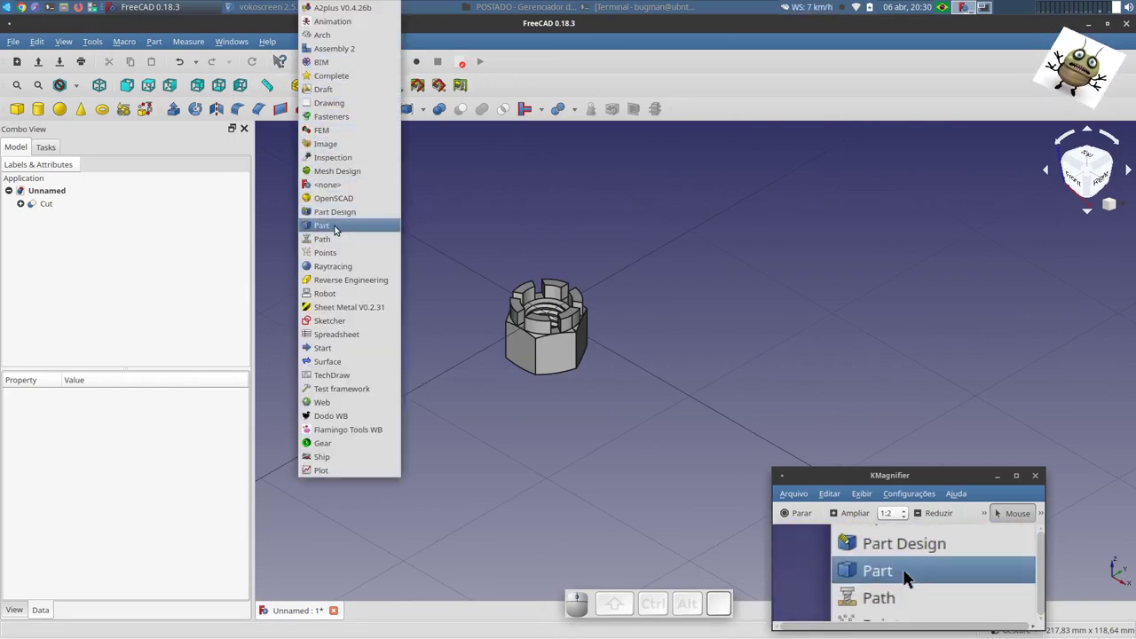
left_click(910, 573)
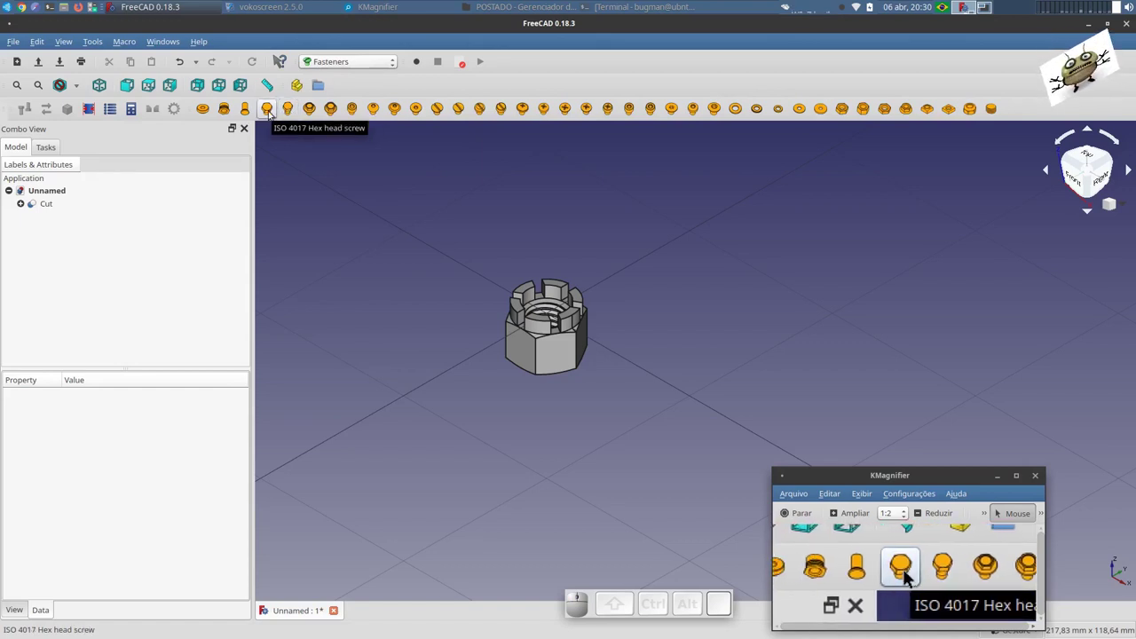
left_click(910, 572)
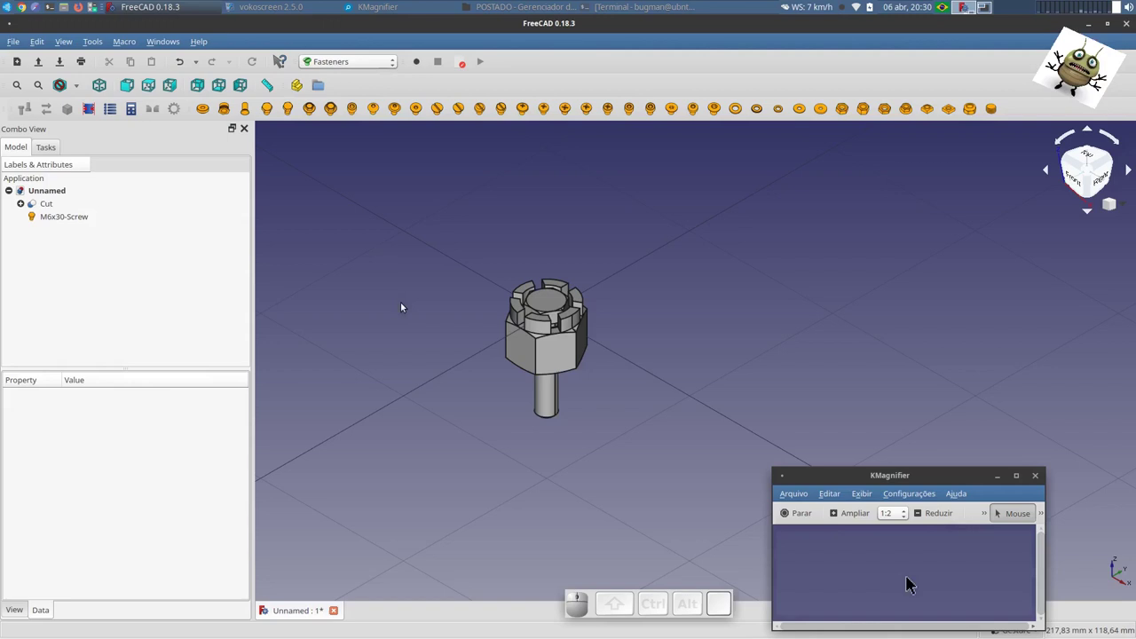
left_click(879, 572)
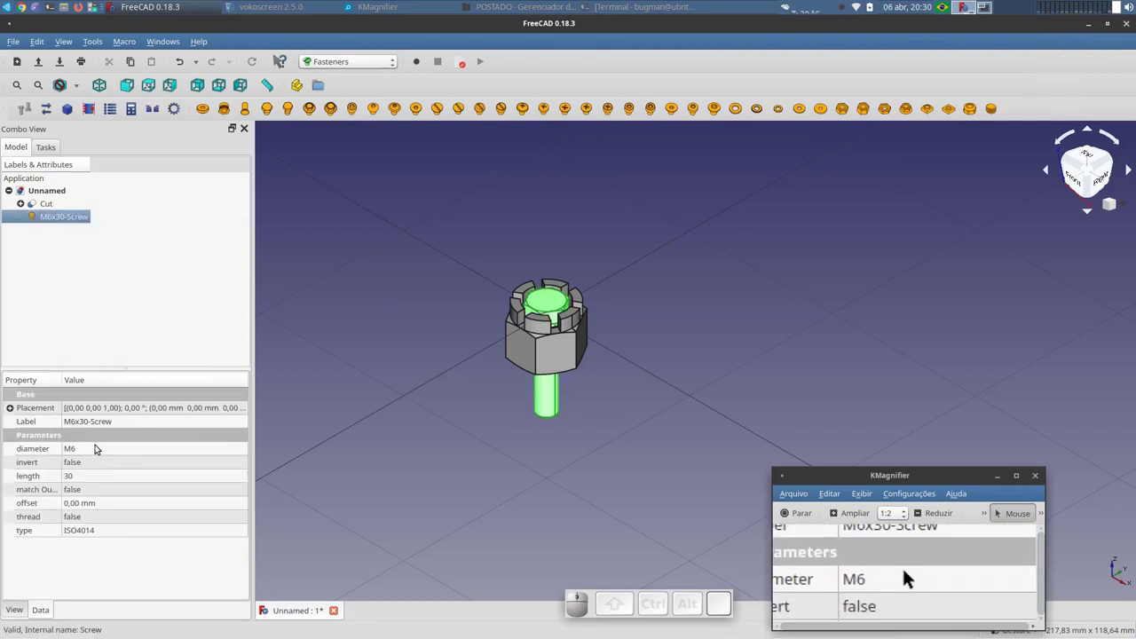
left_click(910, 573)
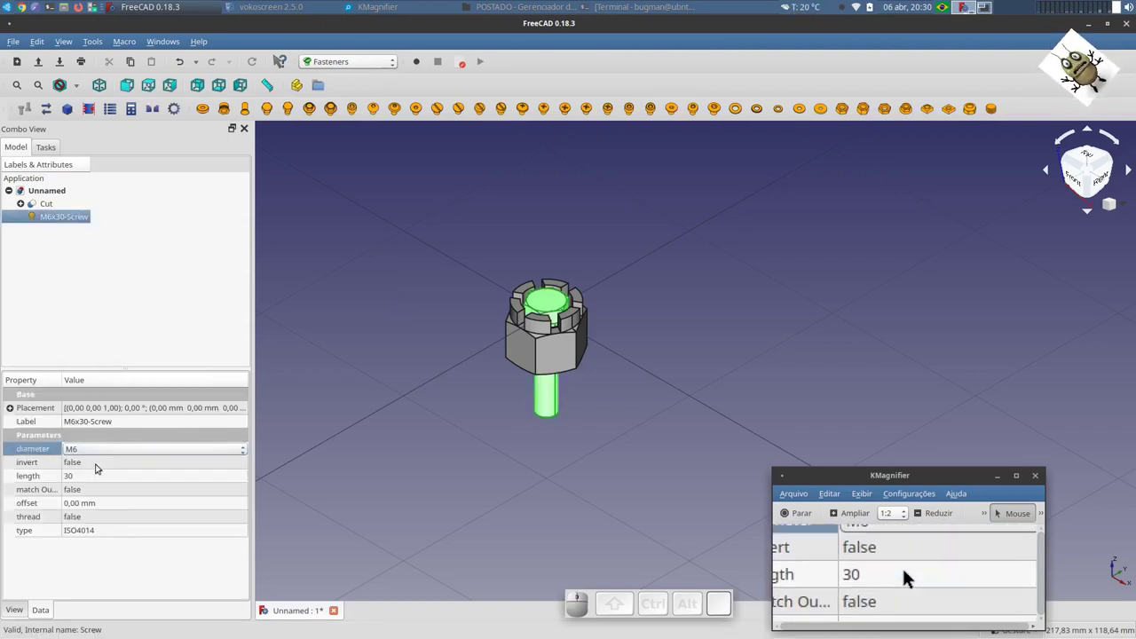
left_click(910, 573)
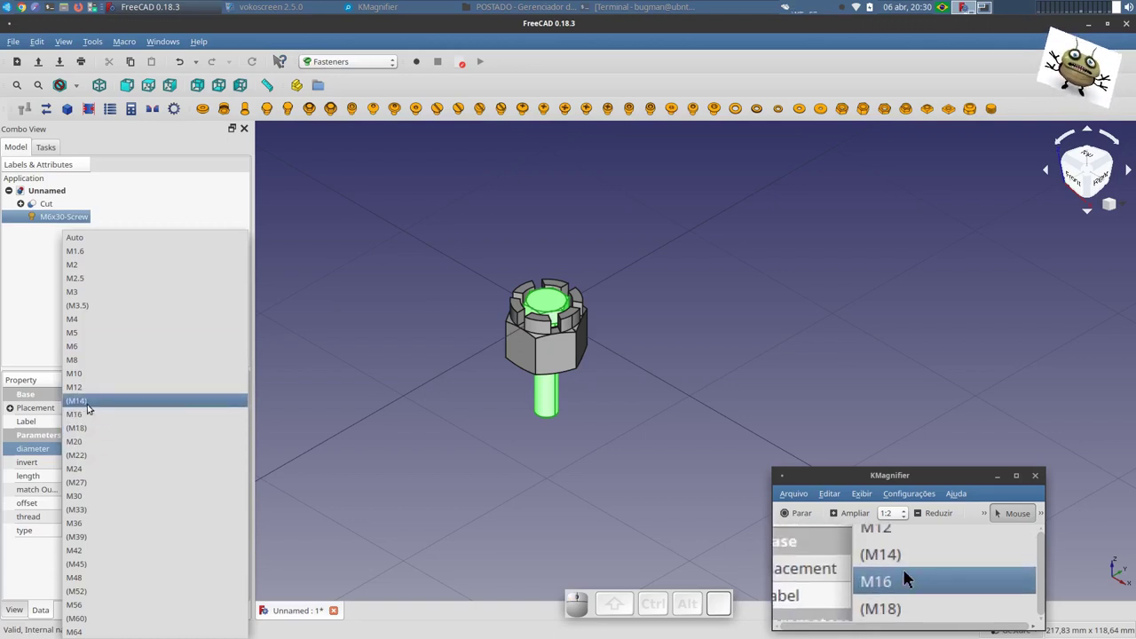
left_click(910, 573)
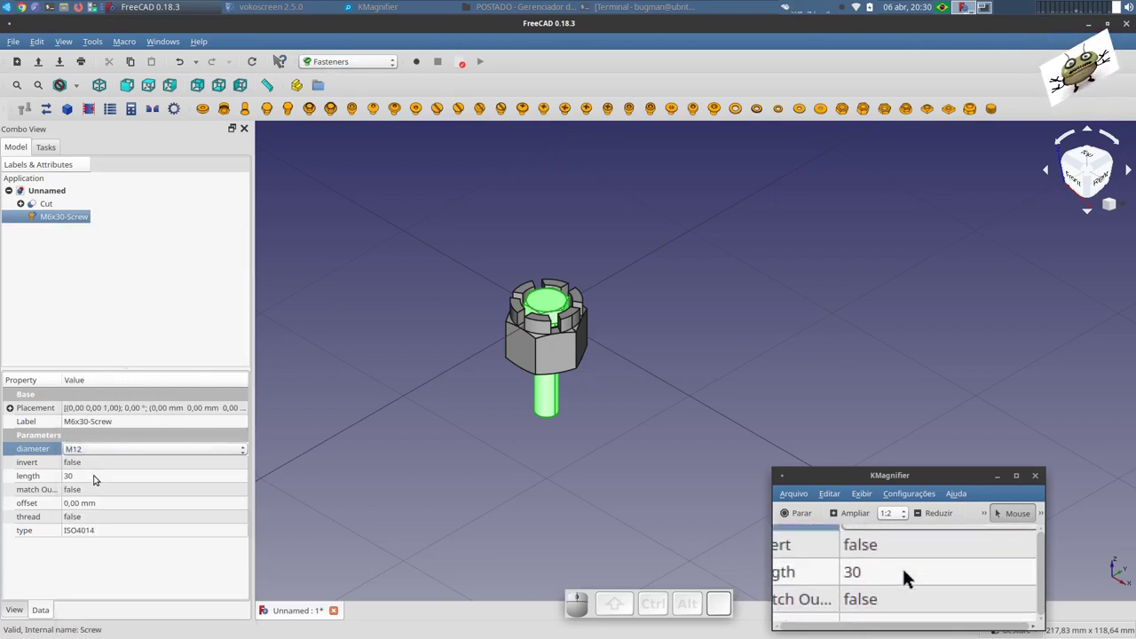
left_click(910, 573)
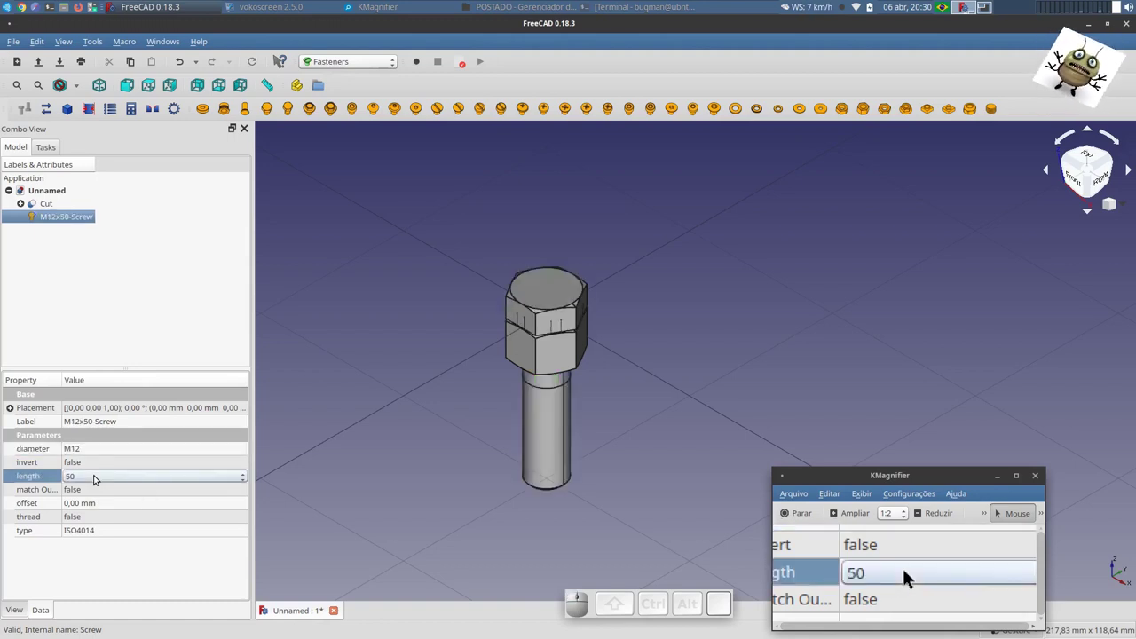
left_click(910, 573)
- Enable the screw's modelled thread so it passes through the castle nut
left_click(888, 573)
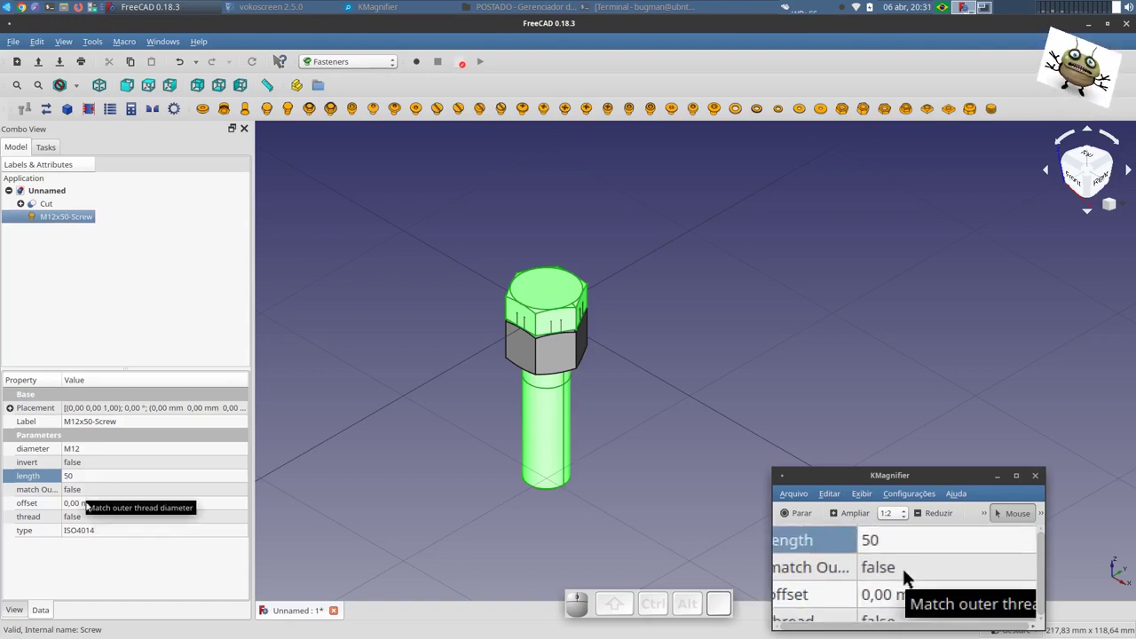
left_click(89, 518)
left_click(916, 576)
left_click(910, 572)
left_click(911, 572)
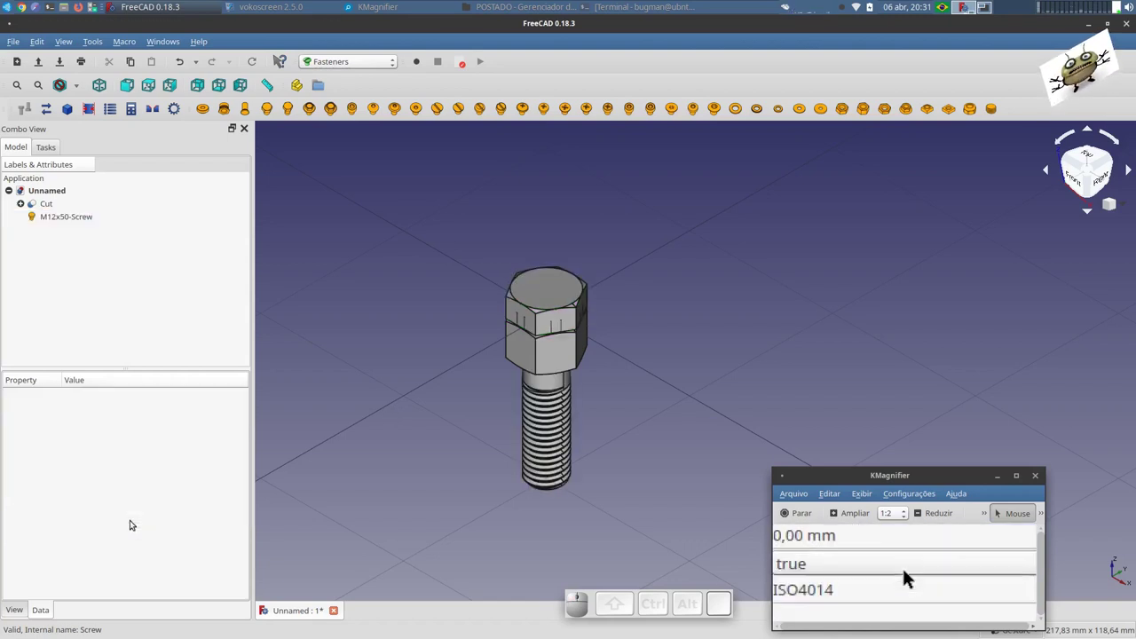
left_click(916, 576)
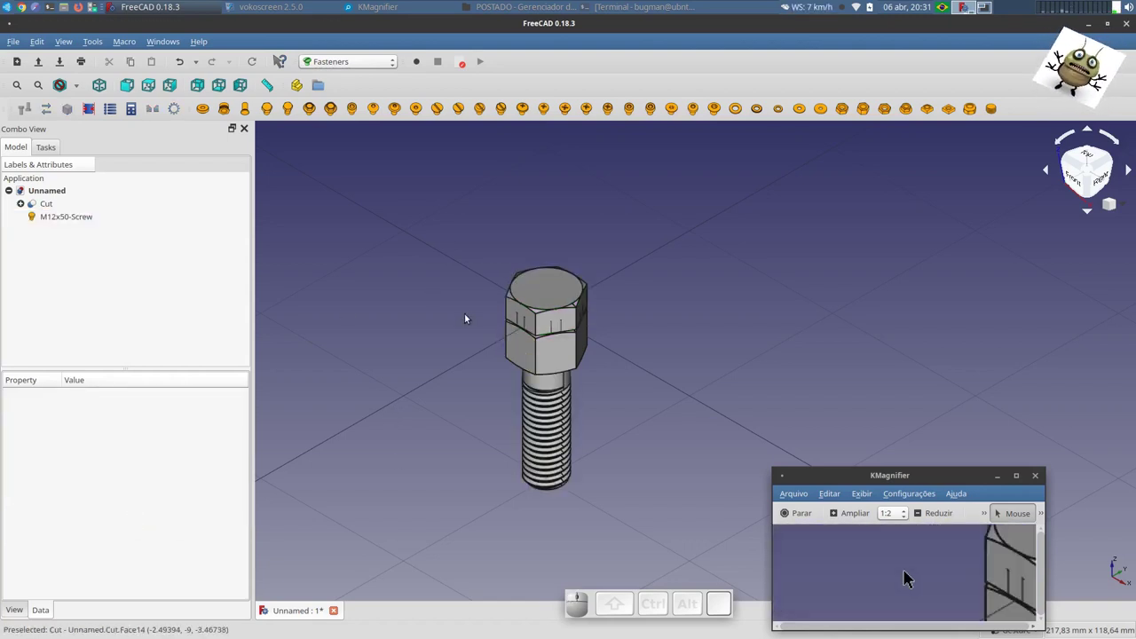
- Start transforming the M12x50 screw to flip it 180° and raise it through the castle nut
left_click(911, 573)
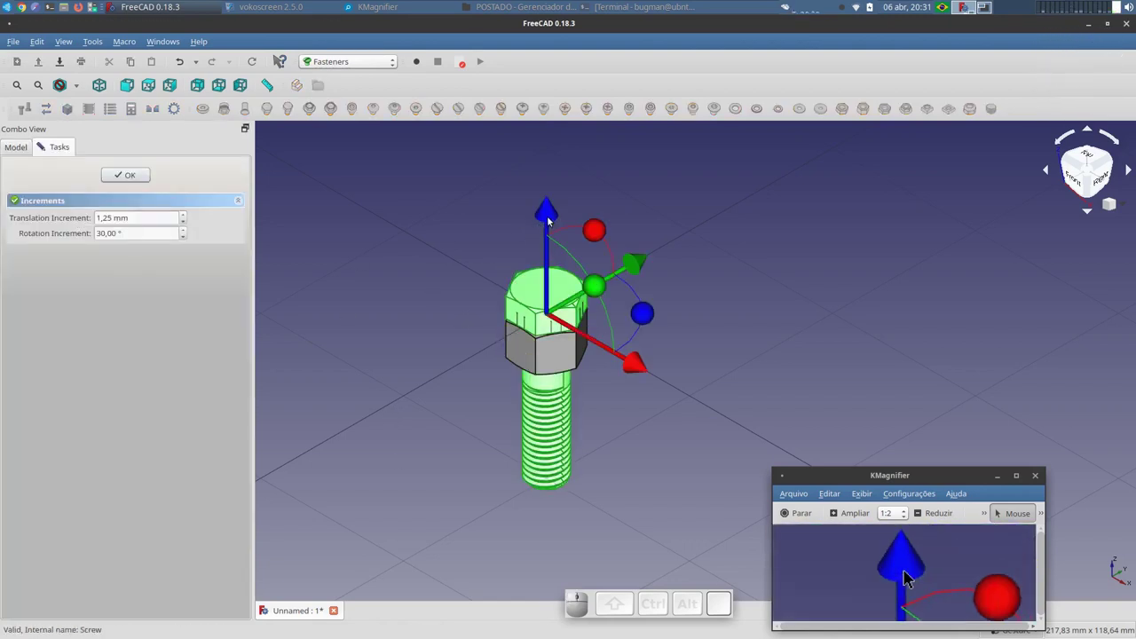
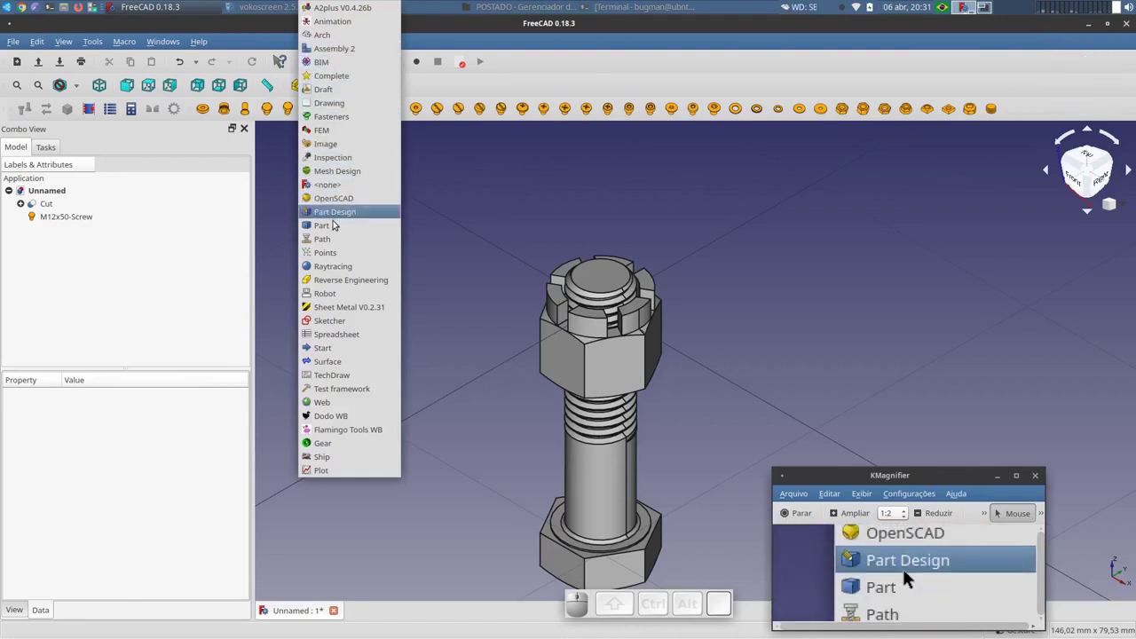
- Add a Part cylinder and set it 20 mm tall so it rises through the screw top like a pin
left_click(910, 573)
left_click(847, 573)
left_click(904, 573)
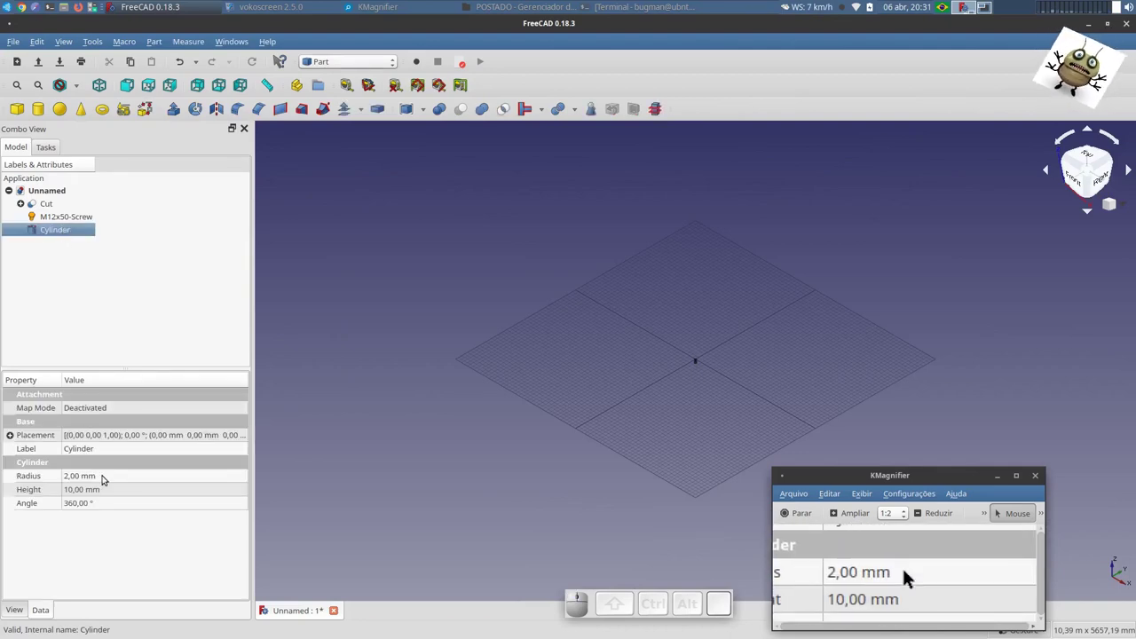
left_click(910, 573)
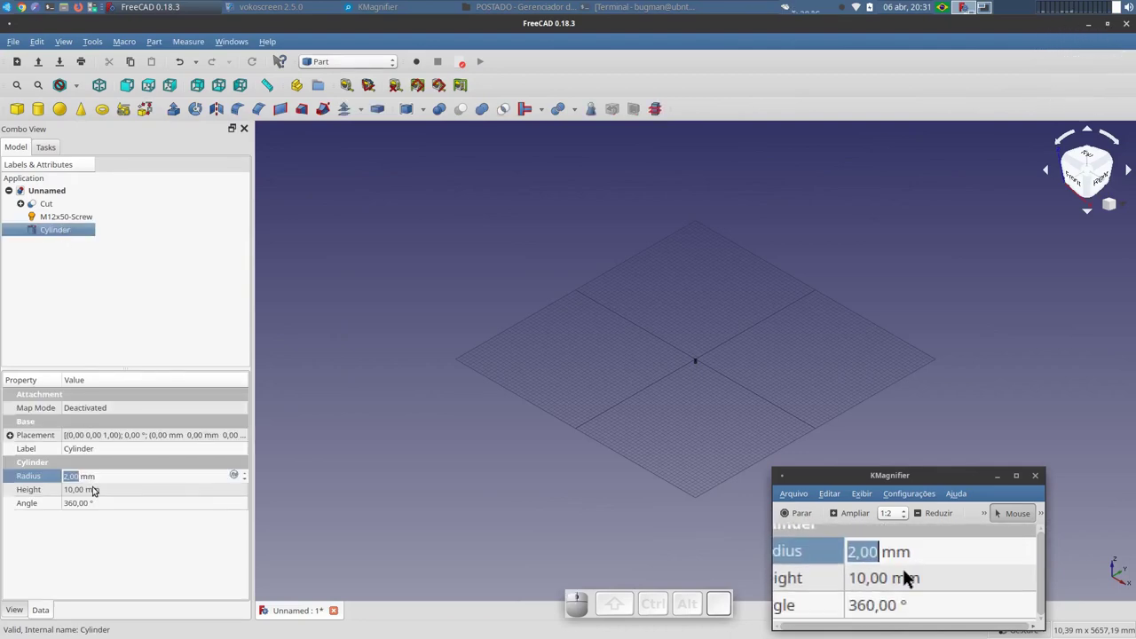
left_click(910, 573)
scroll("up", 3)
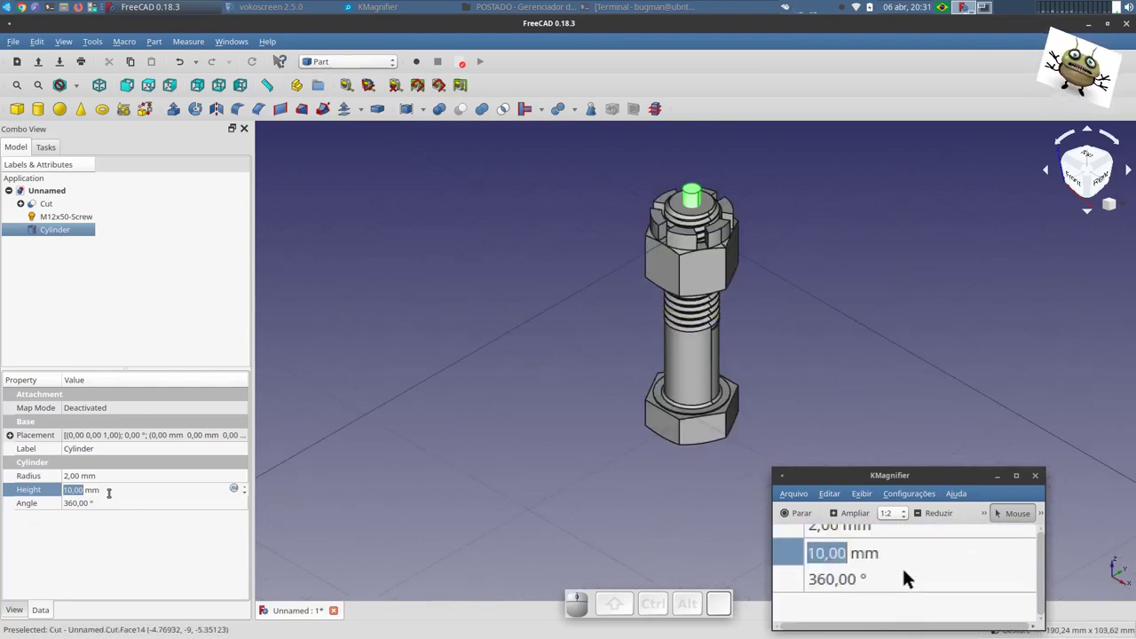
left_click_drag(910, 573, 890, 573)
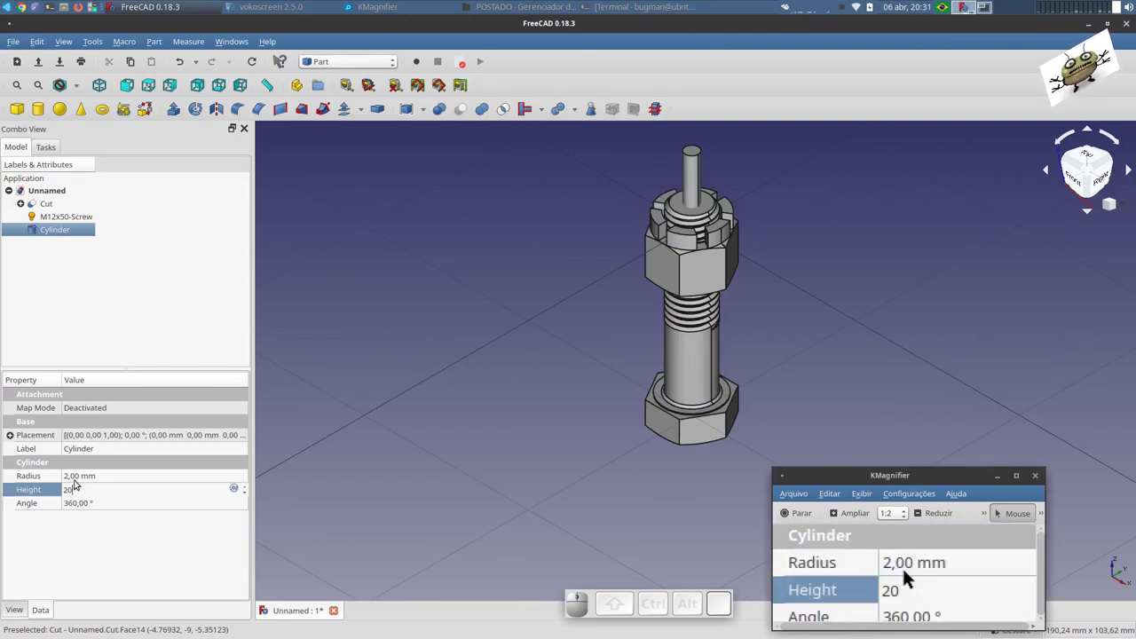
left_click(911, 573)
key("1")
left_click(910, 572)
scroll("up", 3)
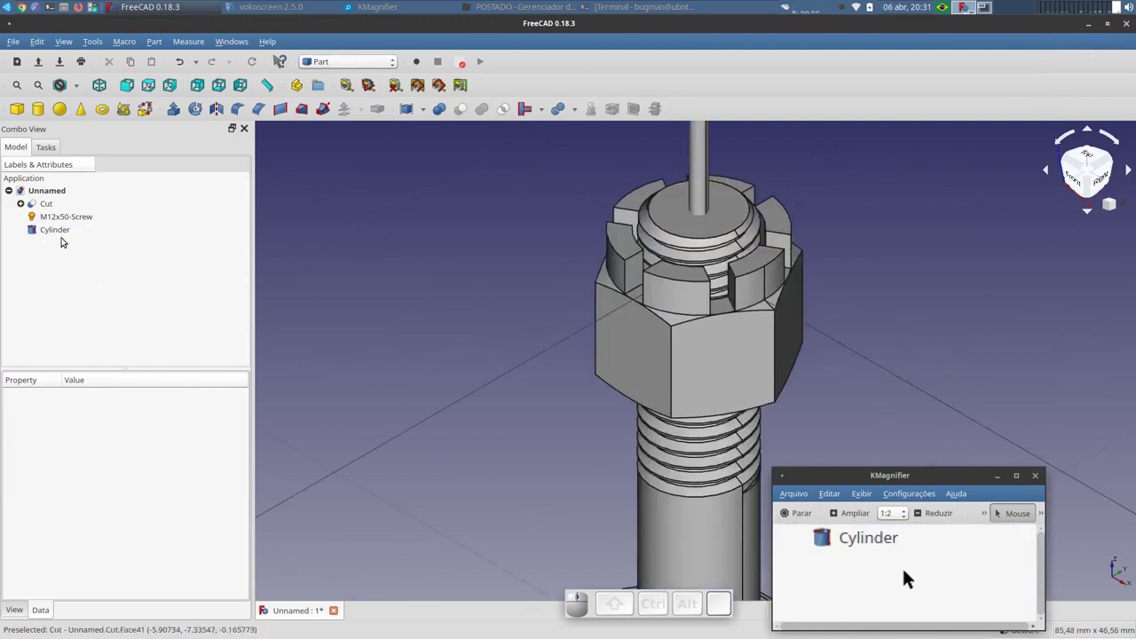
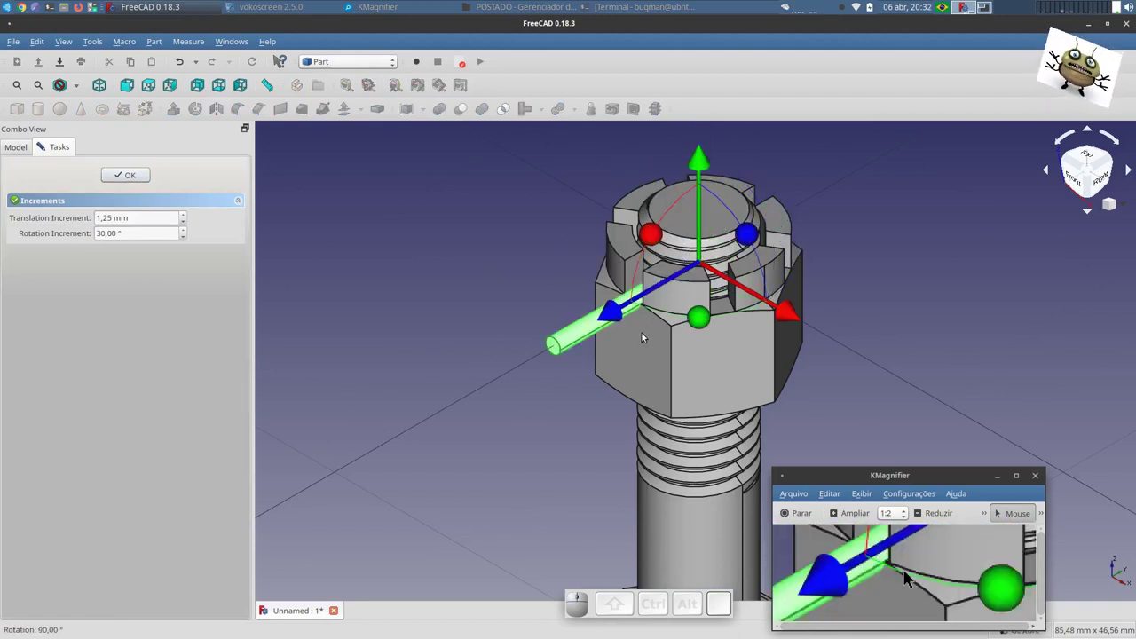
- View the nut from the front and set the transform movement step to 1 mm for placing the cylinder
scroll("down", 3)
scroll("up", 3)
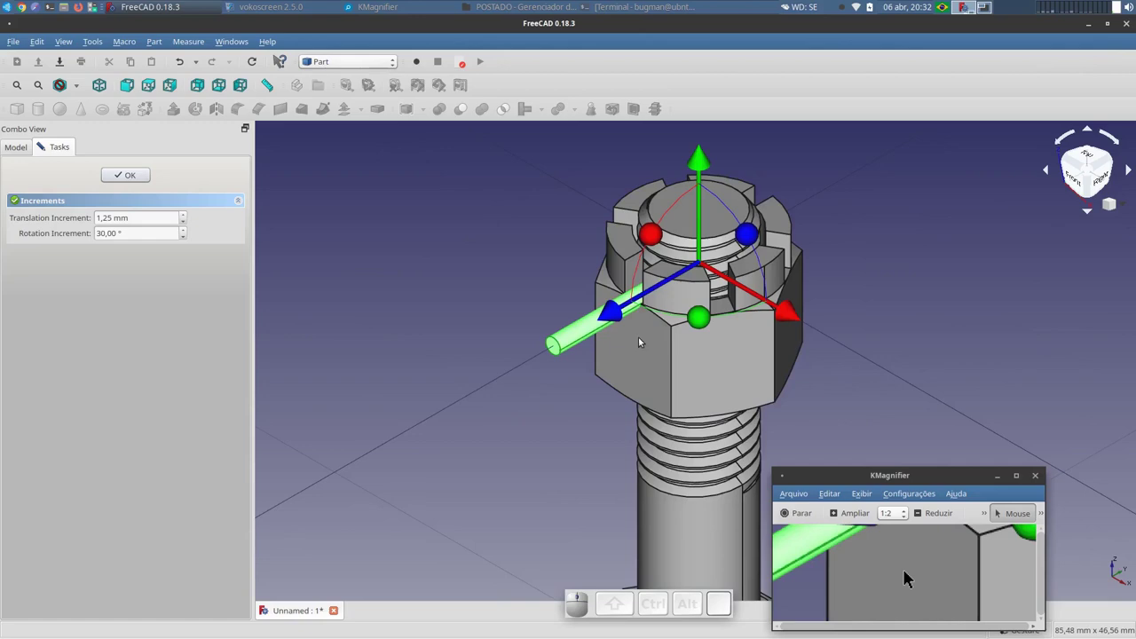
left_click(910, 573)
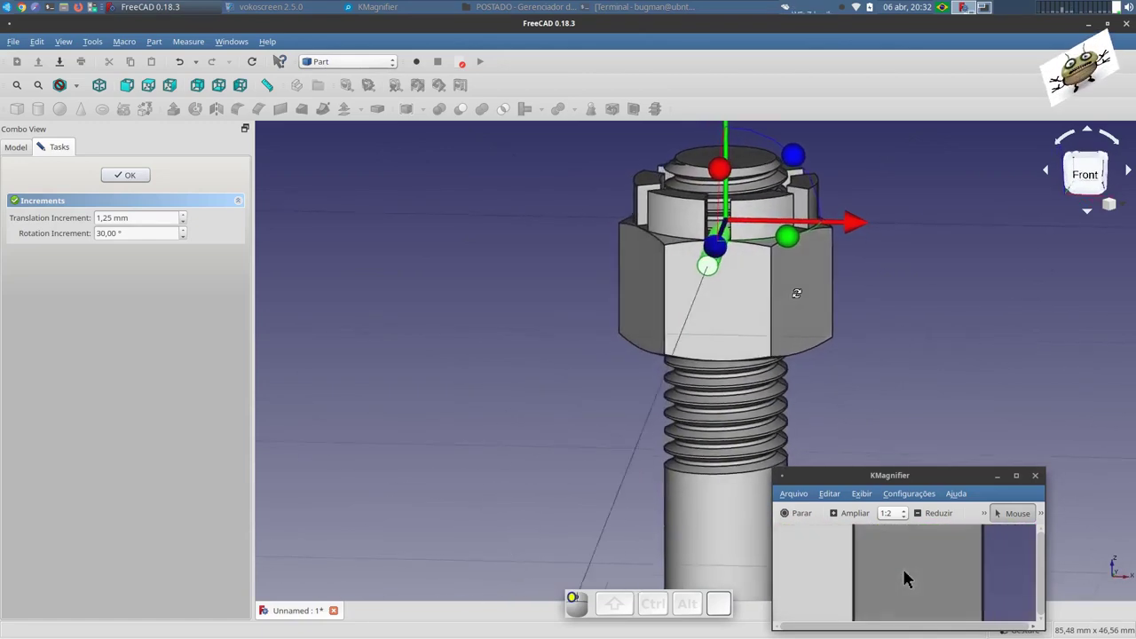
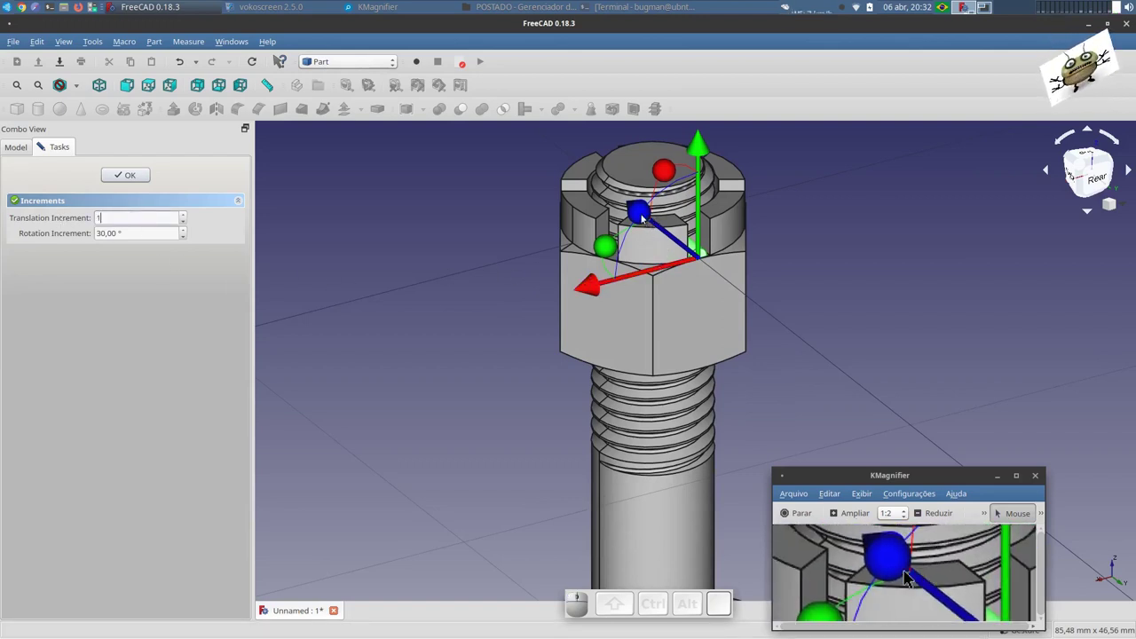
left_click(910, 573)
left_click(910, 572)
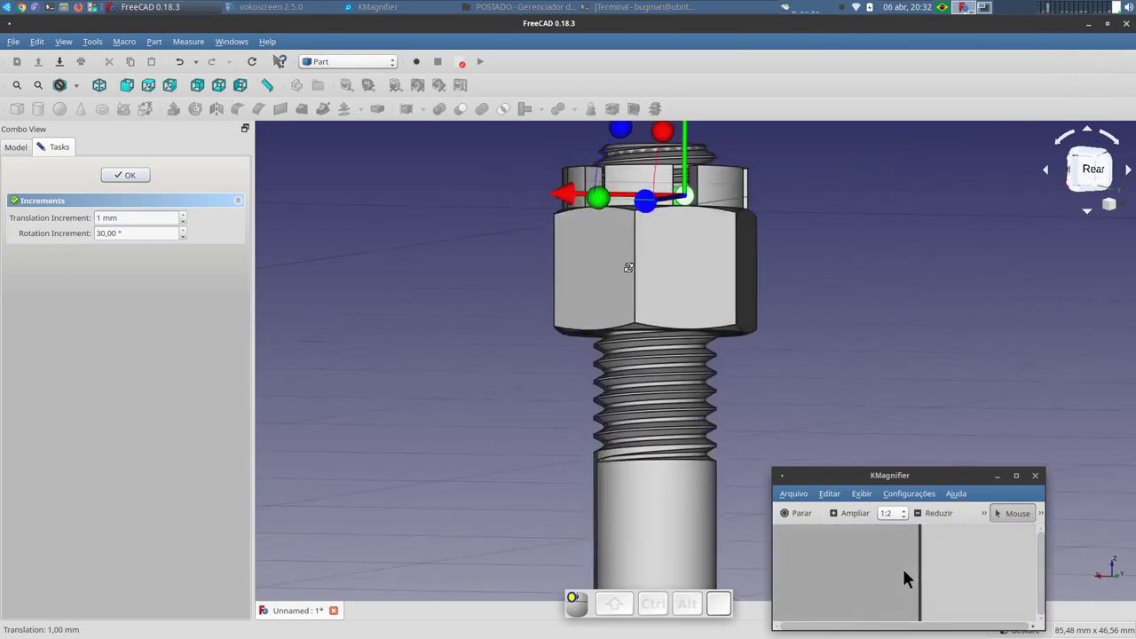
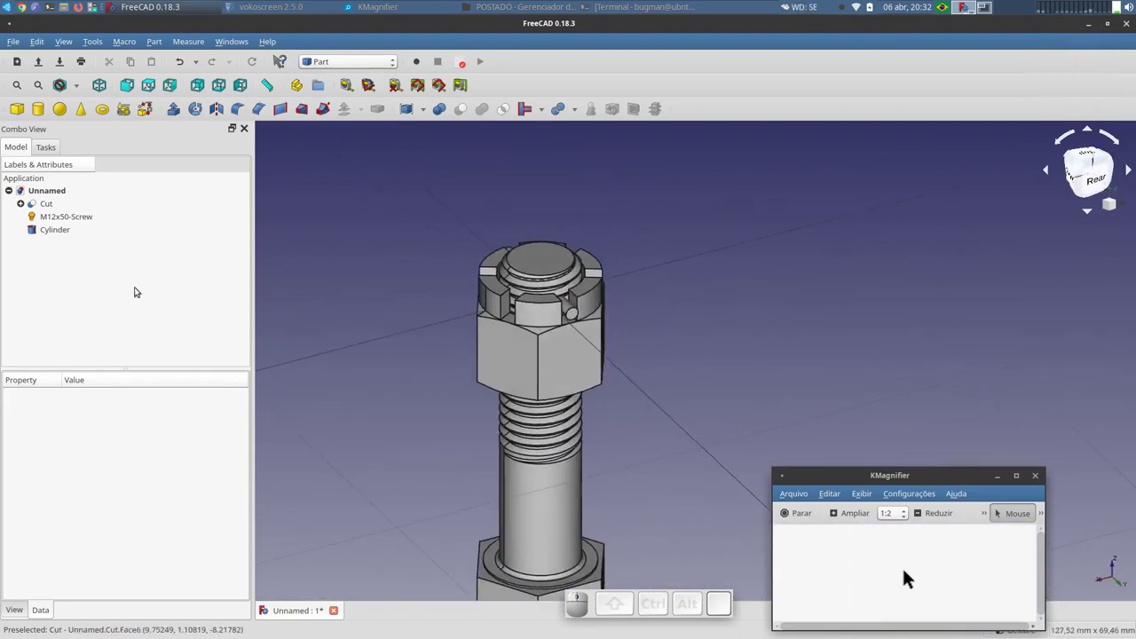
- Boolean-cut the cylinder from the M12x50 screw, creating Cut001, and select the cylinder inside it
left_click(886, 573)
left_click(885, 573)
left_click(910, 573)
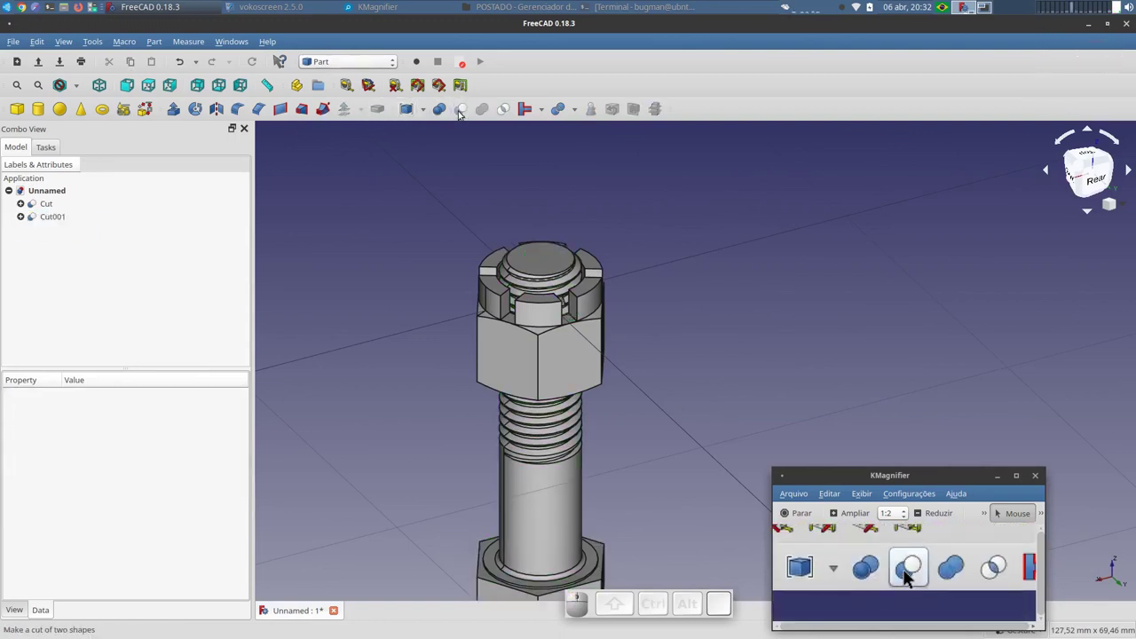
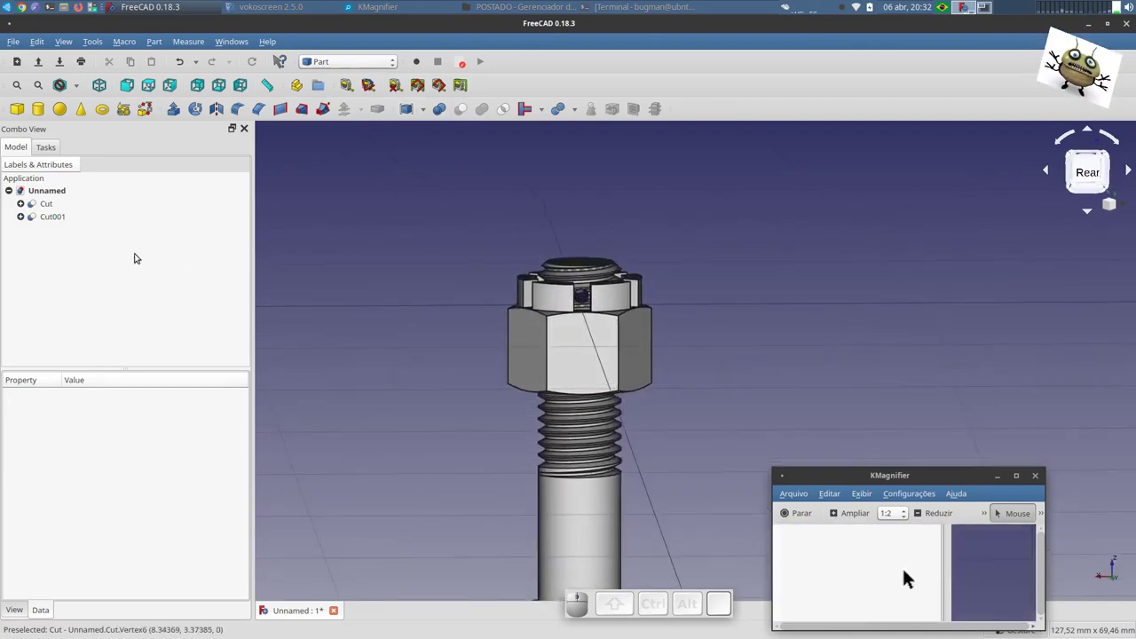
left_click(819, 576)
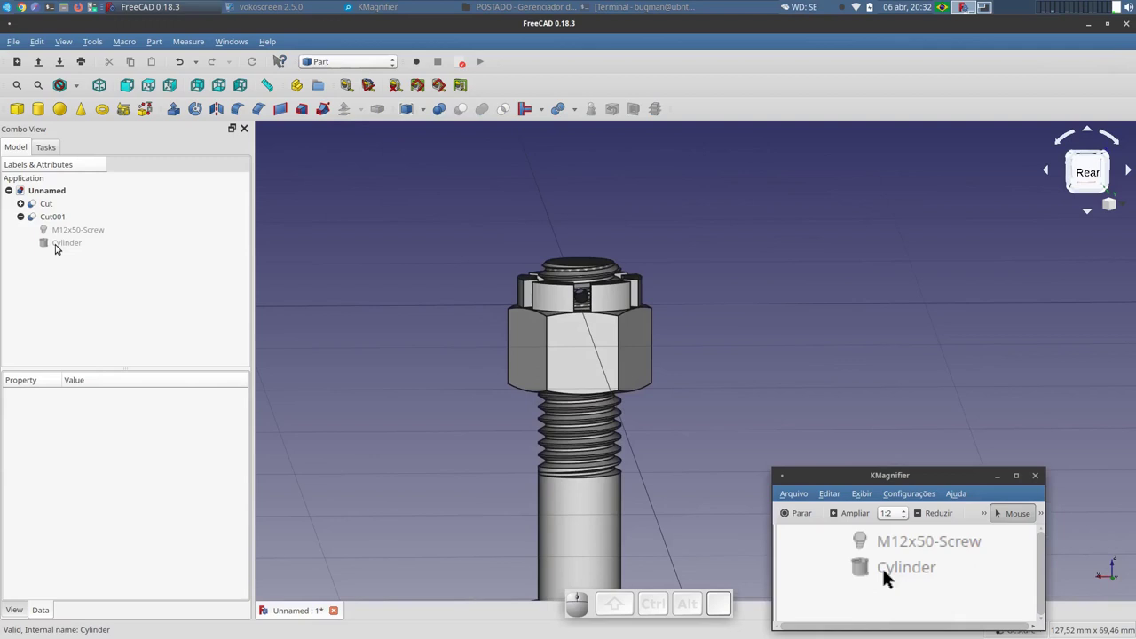
left_click(889, 573)
- Change the pin cylinder's radius to 1.25 mm
left_click(910, 573)
left_click(910, 573)
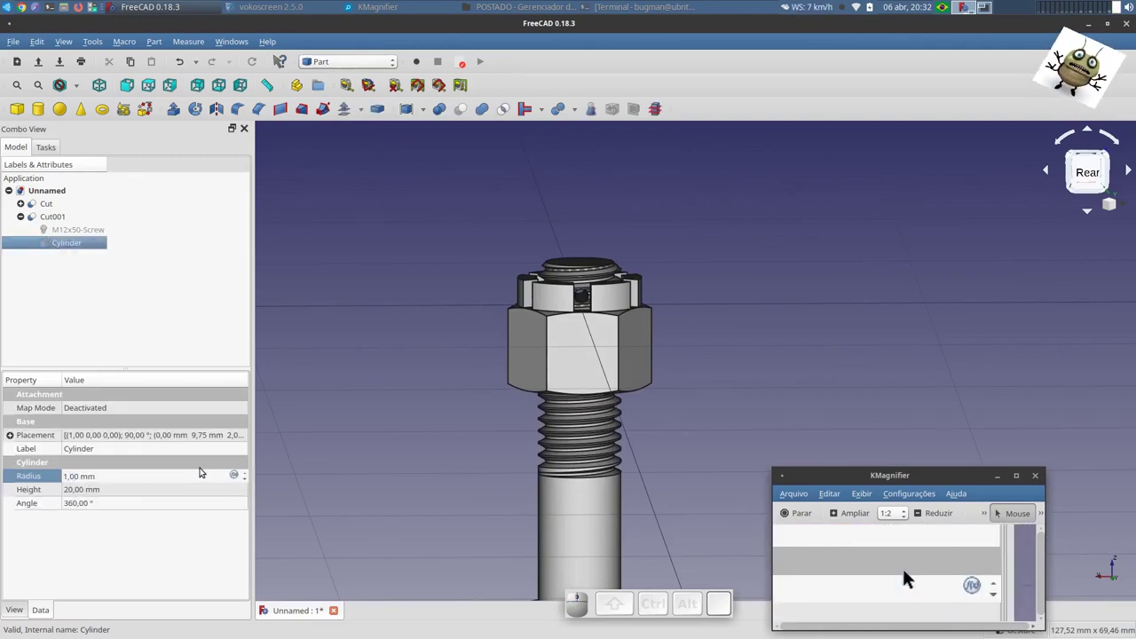
key("Right")
key("BackSpace")
key("2")
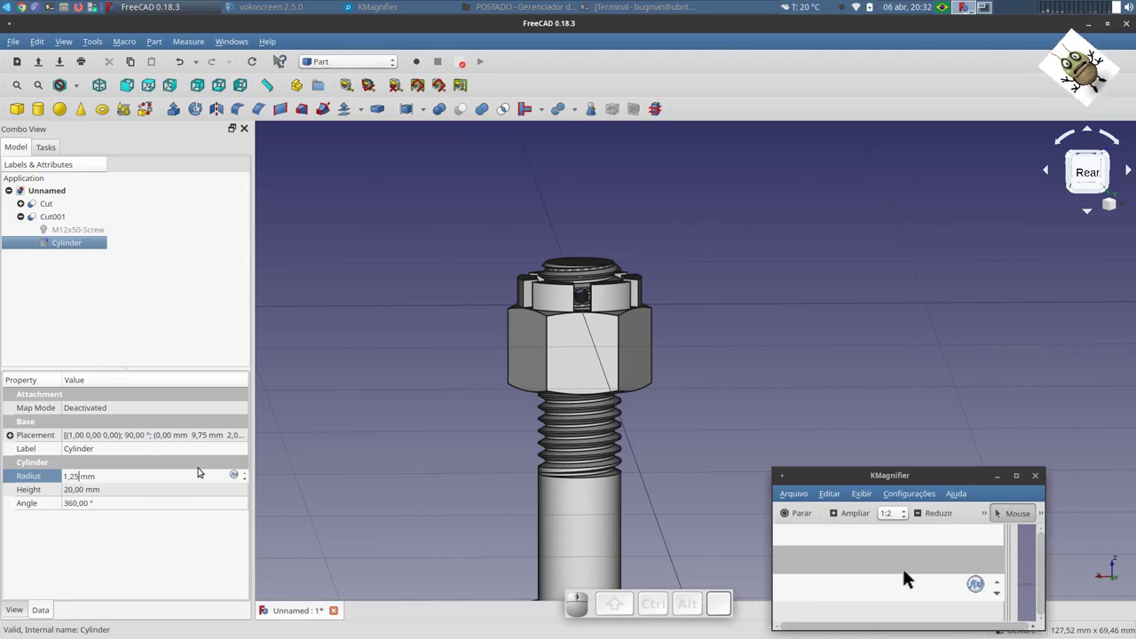
key("Return")
left_click(910, 573)
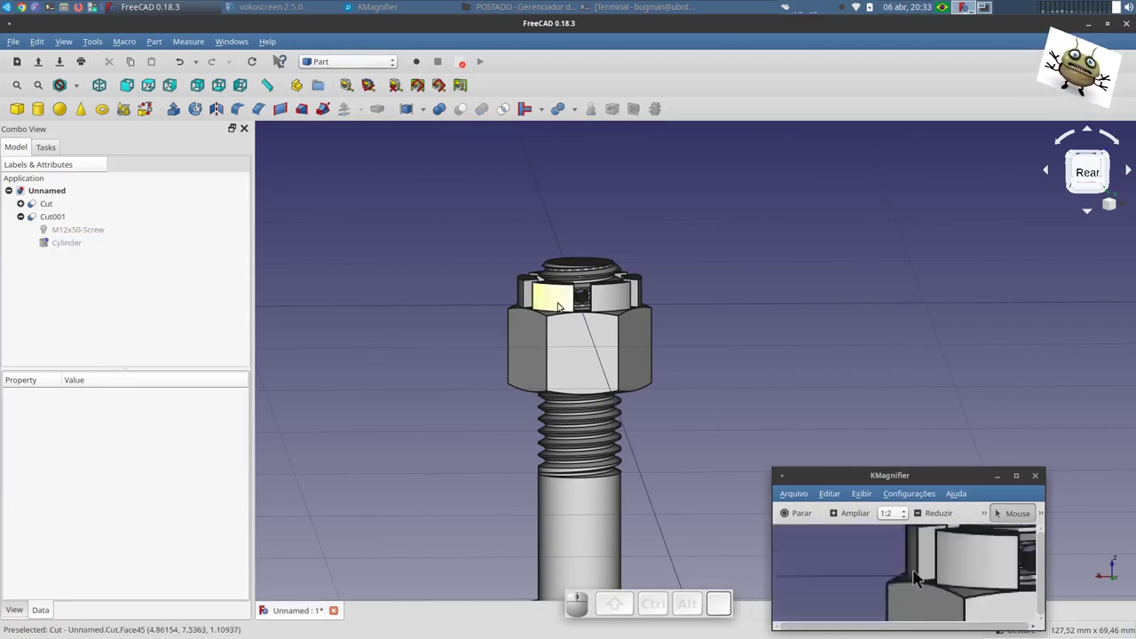
- Hide the cylinder again and recompute Cut001 so the screw's cross hole widens
scroll("up", 3)
scroll("down", 3)
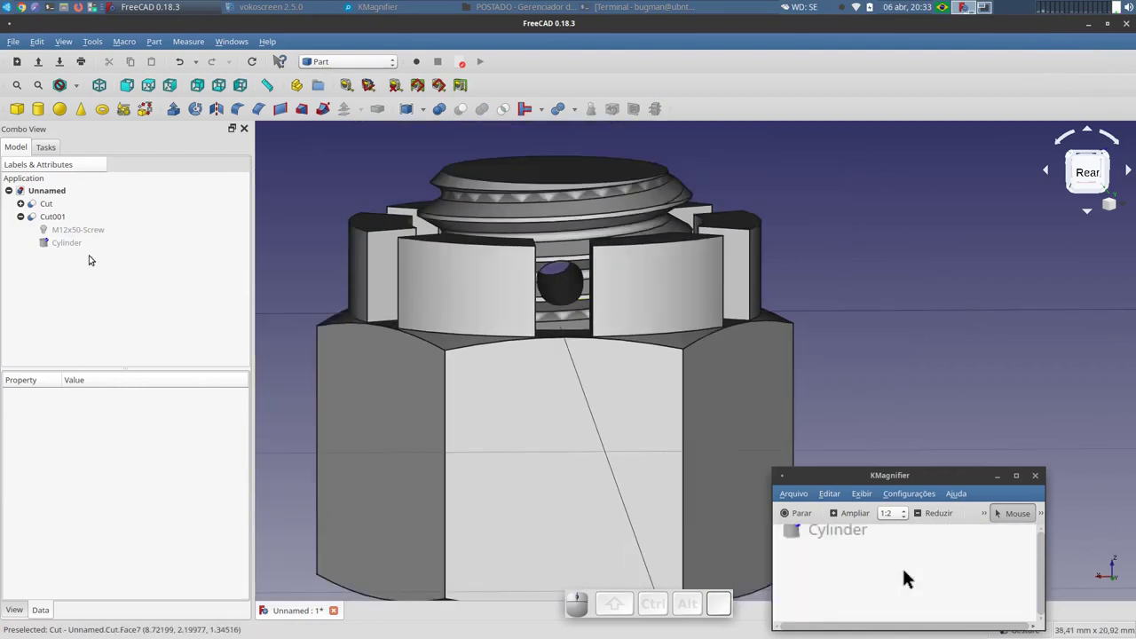
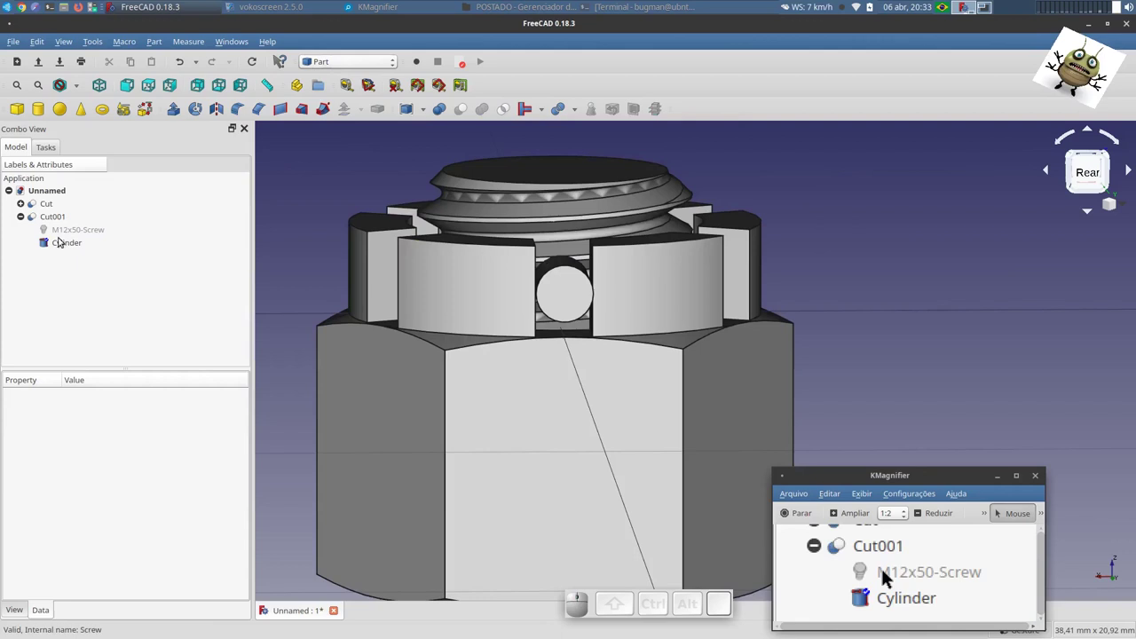
left_click(899, 573)
key("space")
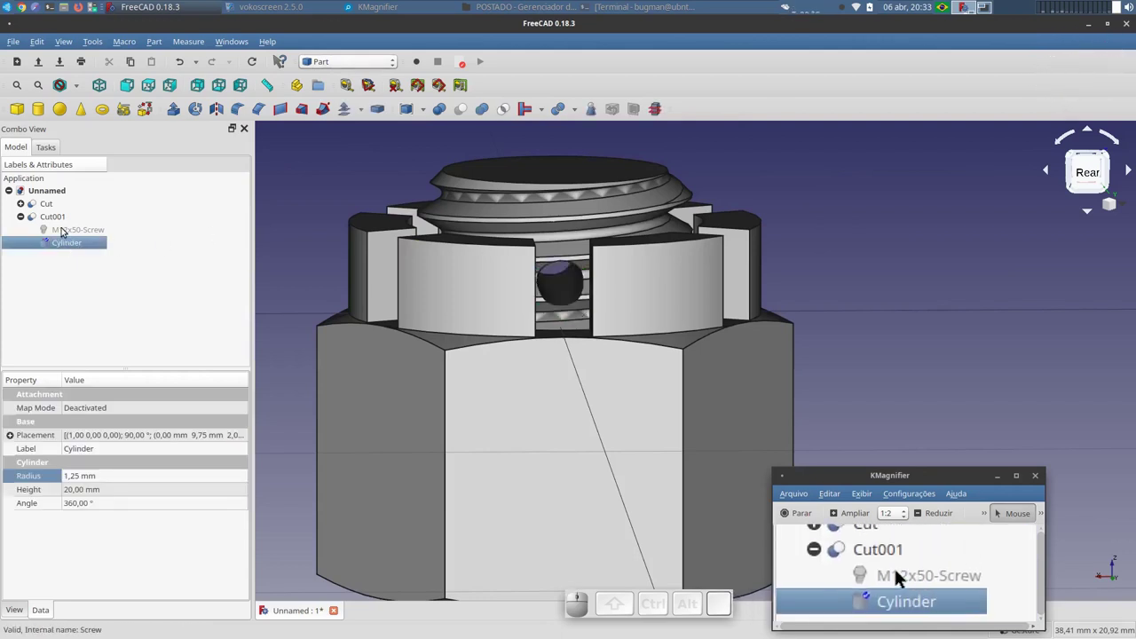
left_click(889, 573)
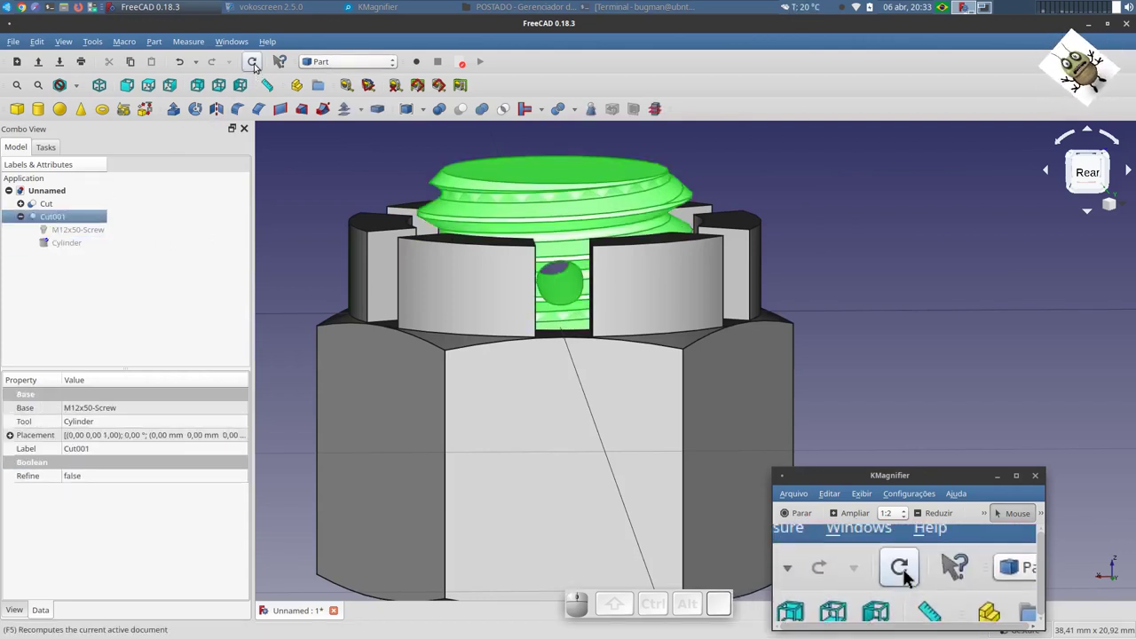
left_click(910, 573)
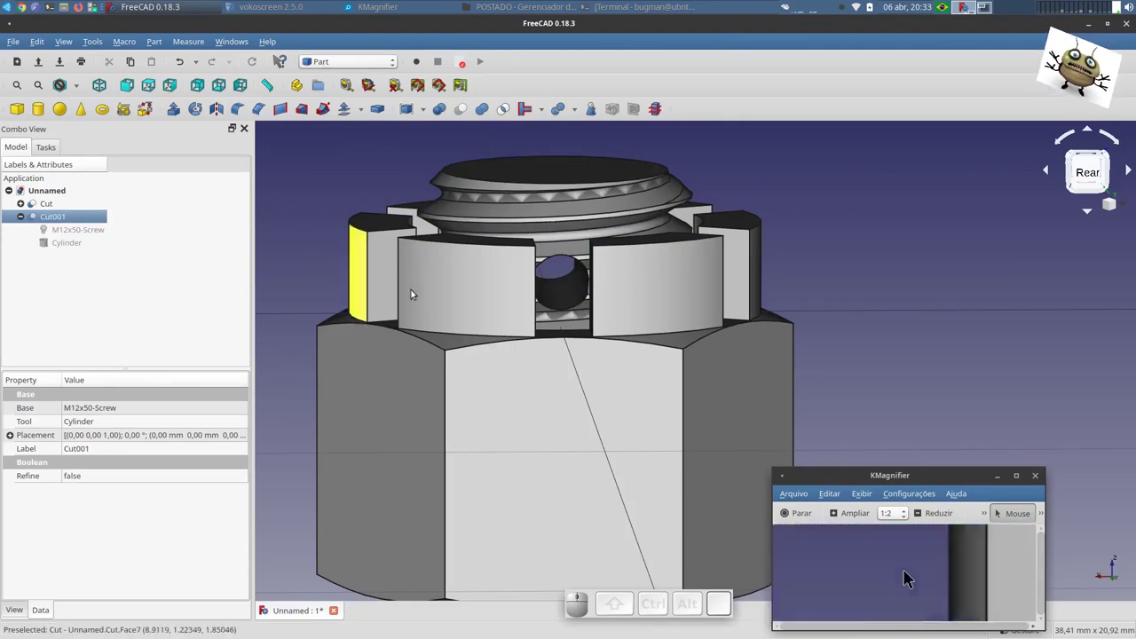
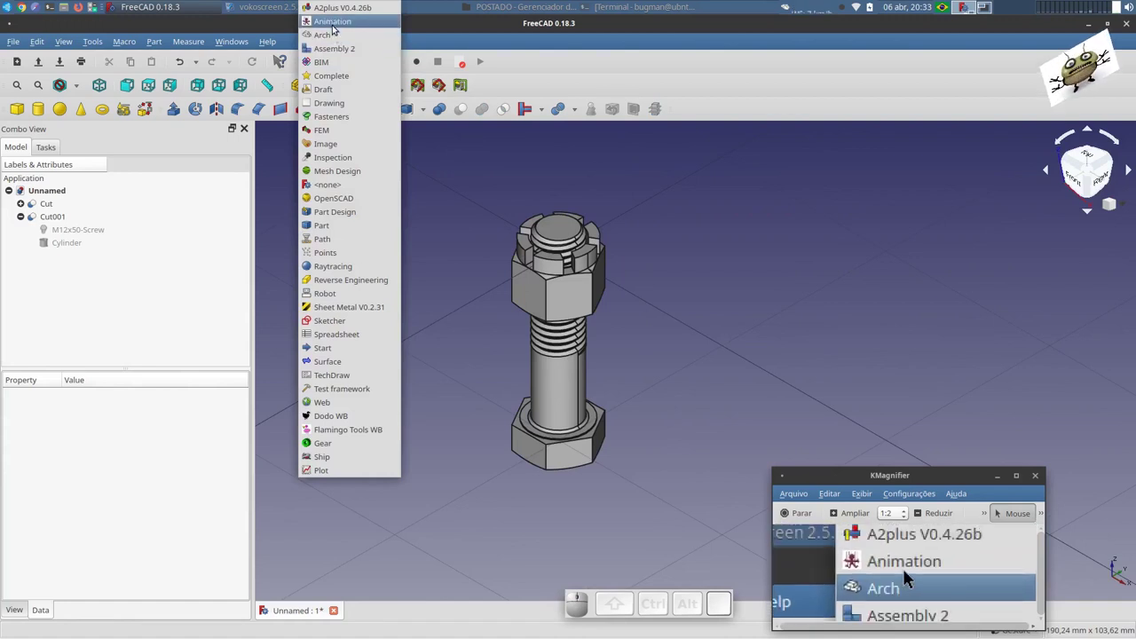
- Import the CUPILHA.FCStd cotter pin into the assembly with Assembly 2
left_click(910, 573)
left_click(832, 576)
left_click(910, 573)
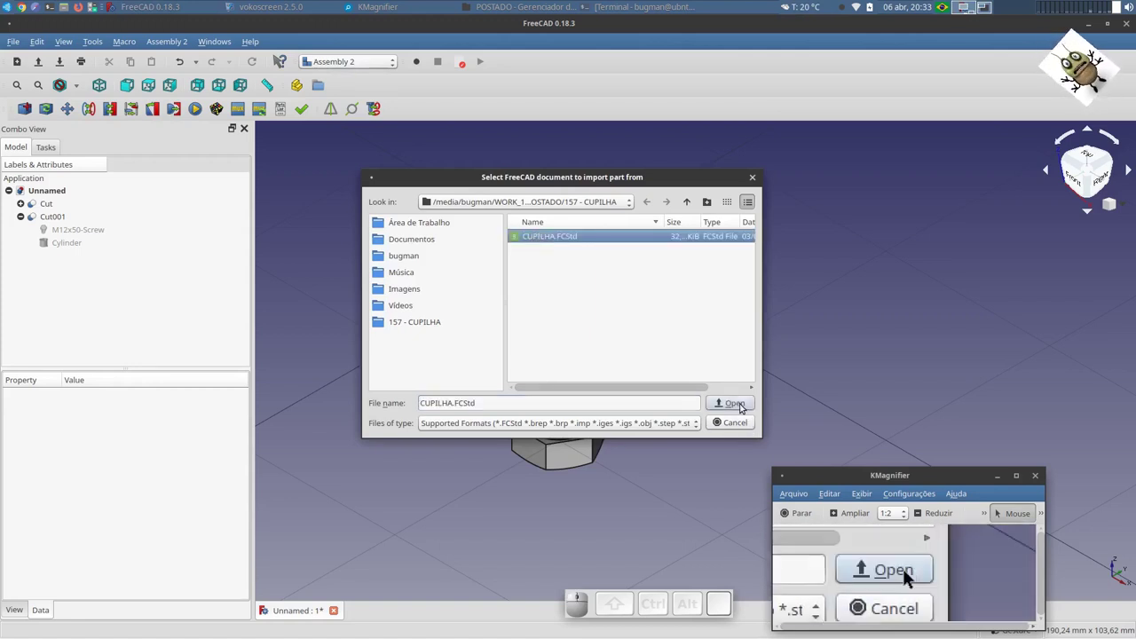
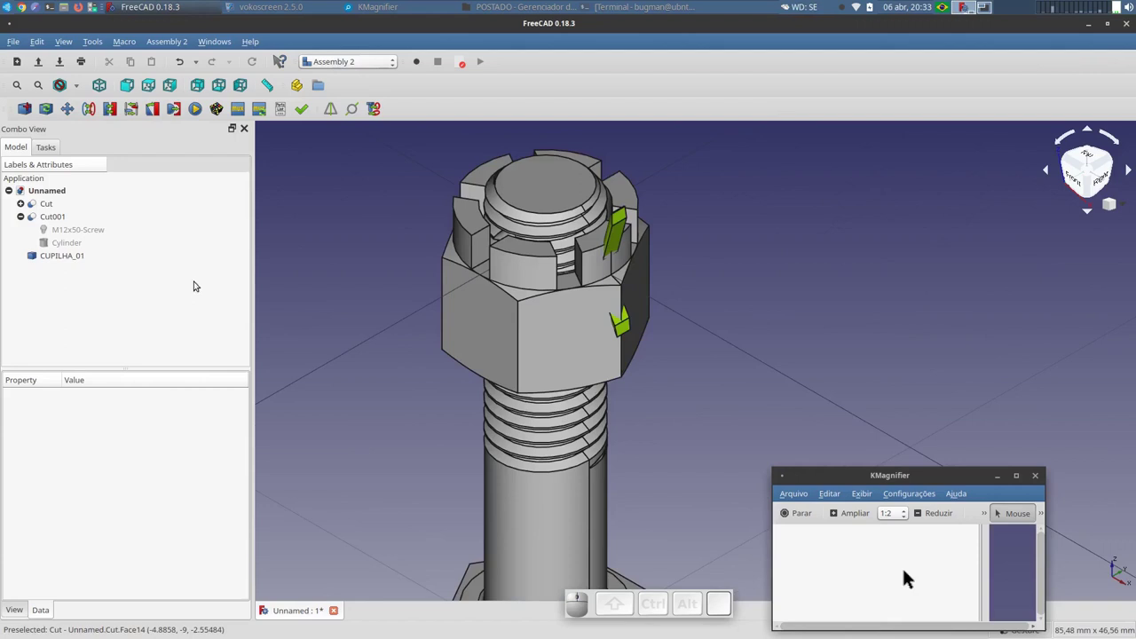
- Inspect the cotter pin with move part, then delete CUPILHA_01 from the assembly
left_click(896, 573)
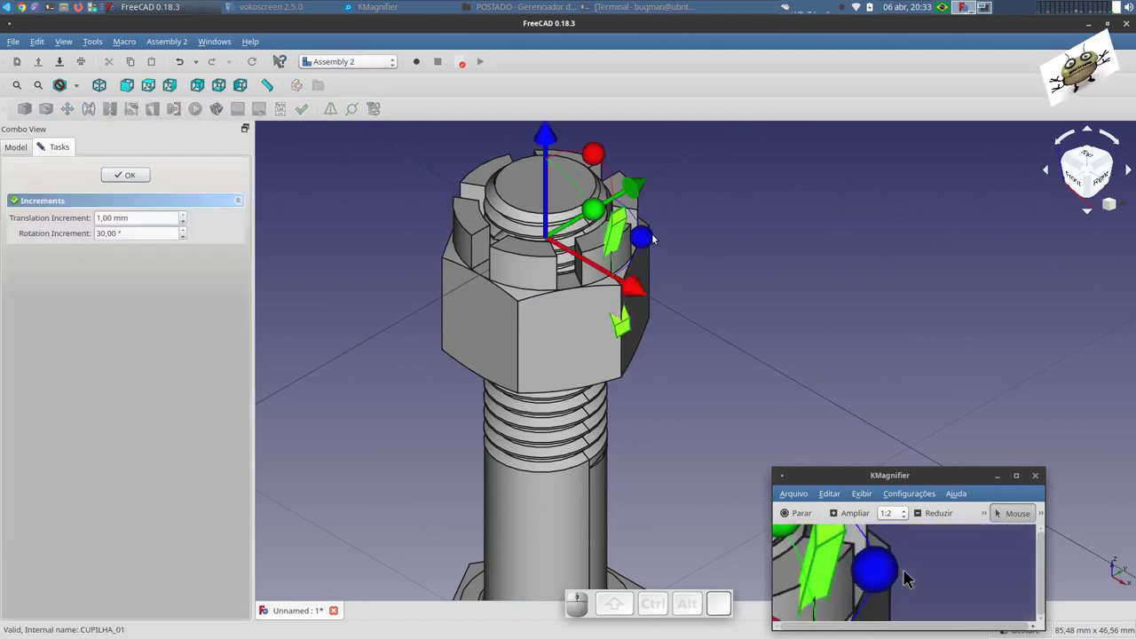
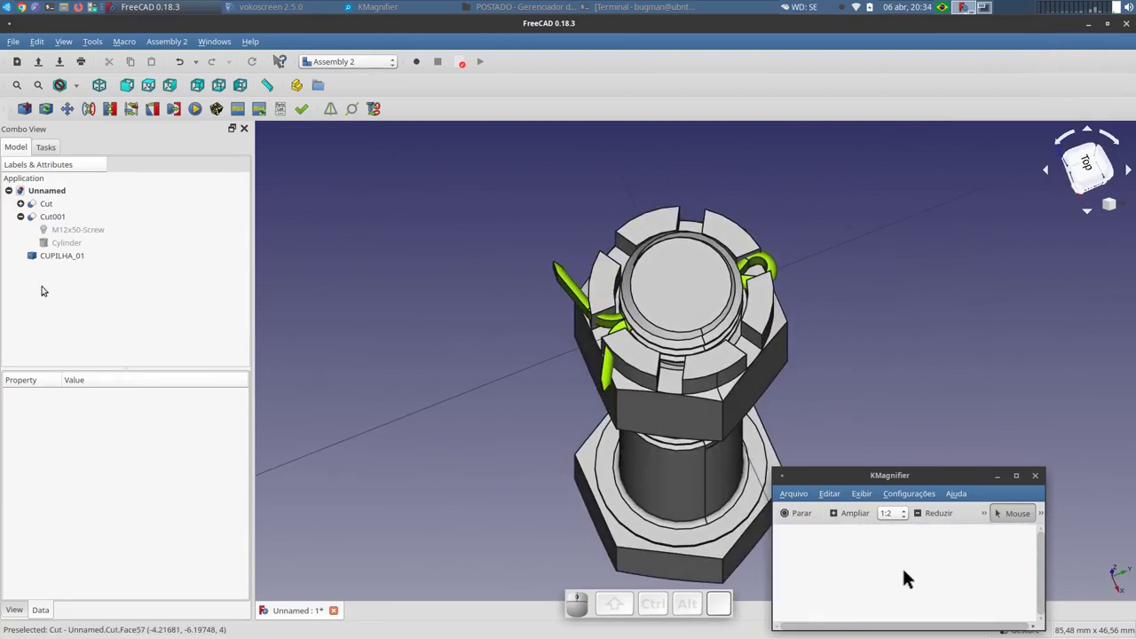
left_click(899, 573)
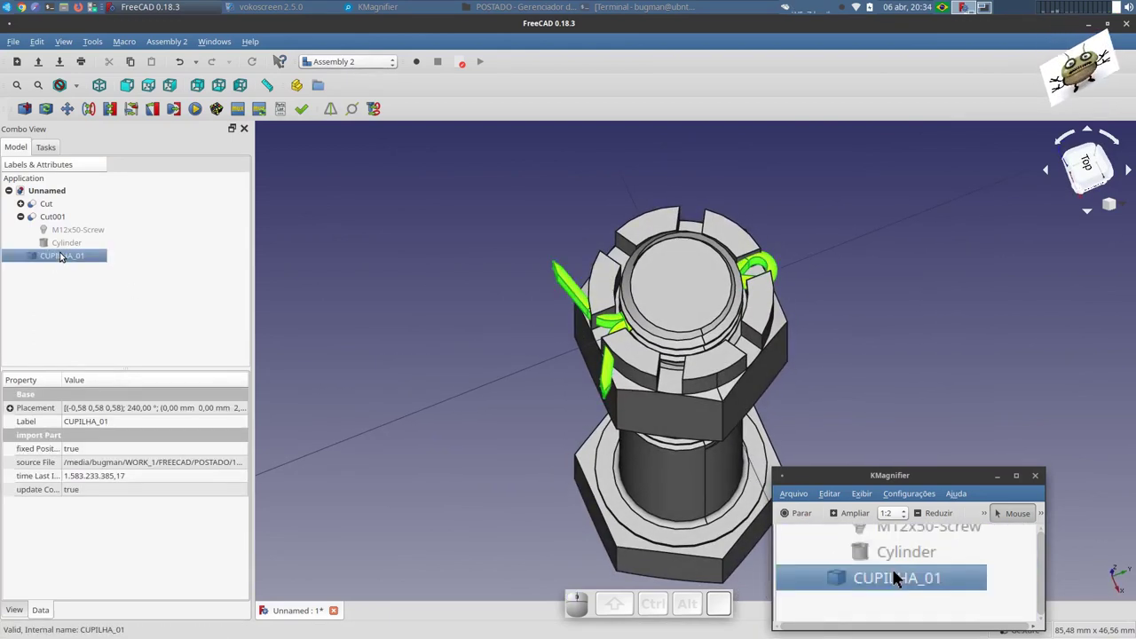
key("Delete")
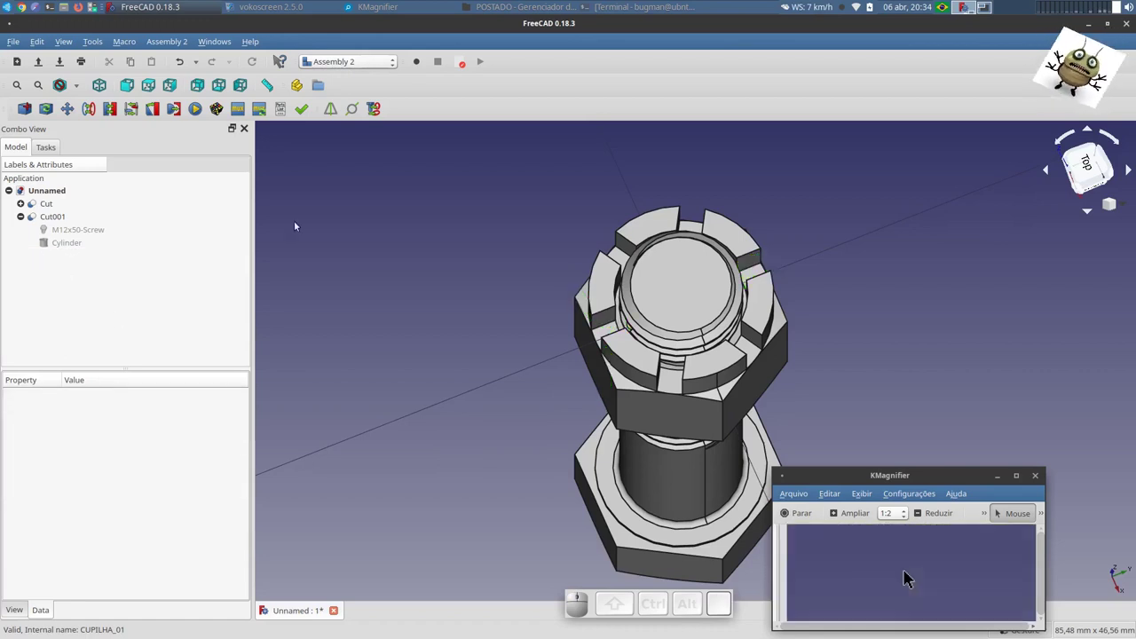
- Open the CUPILHA.FCStd cotter pin document
left_click(867, 572)
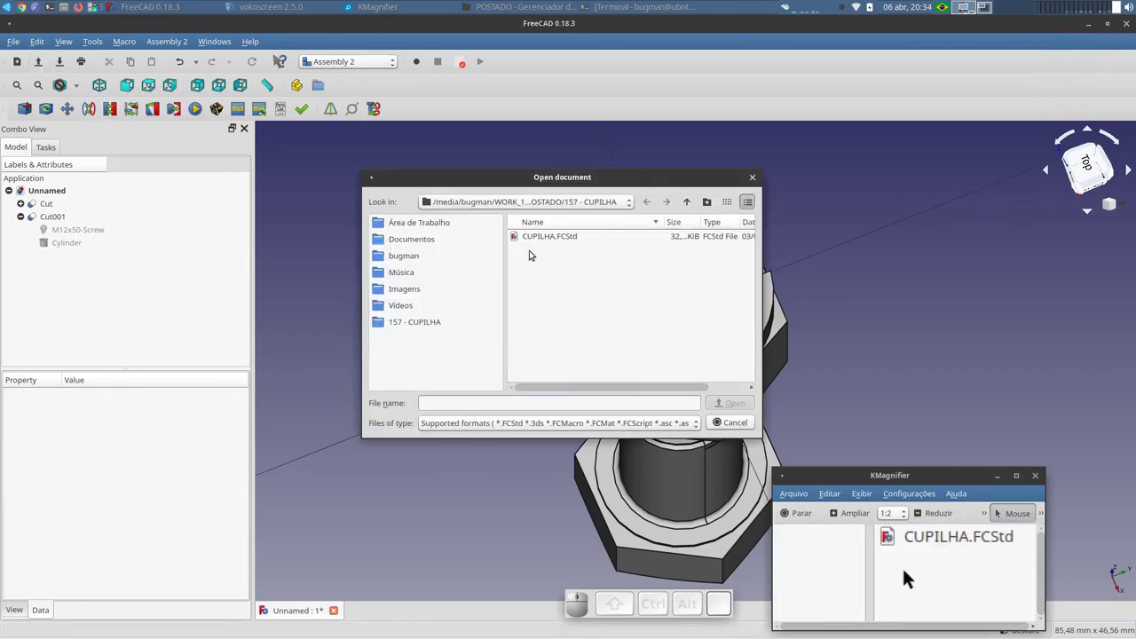
left_click(911, 573)
left_click(910, 572)
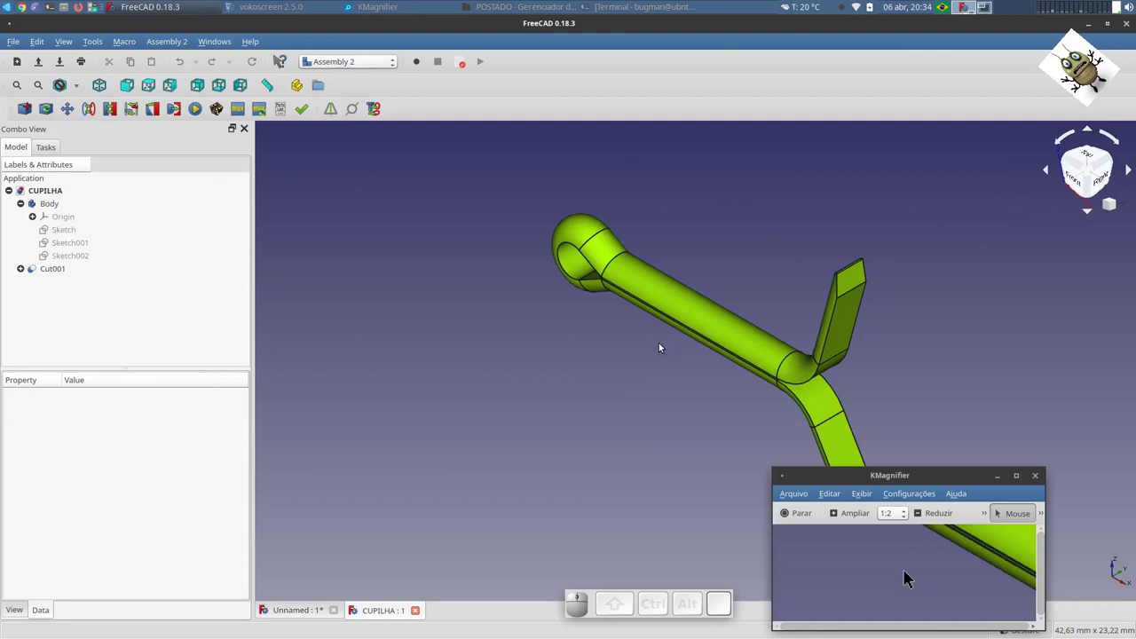
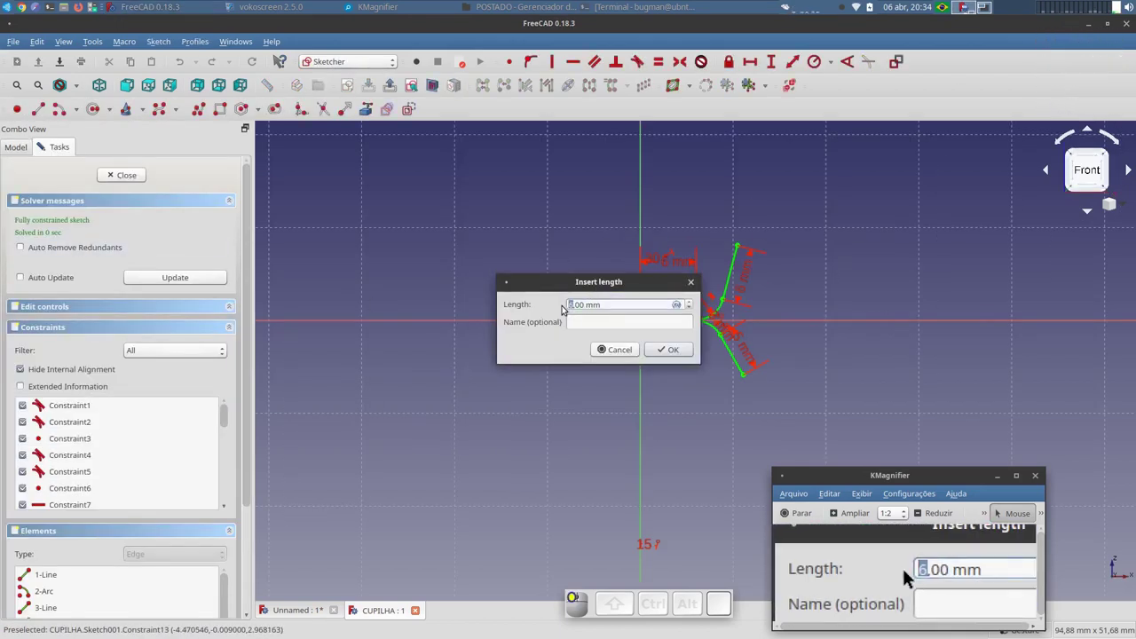
- Change the pin sketch's shaft length constraint from 10 to 12 mm and finish the sketch edit
left_click(910, 573)
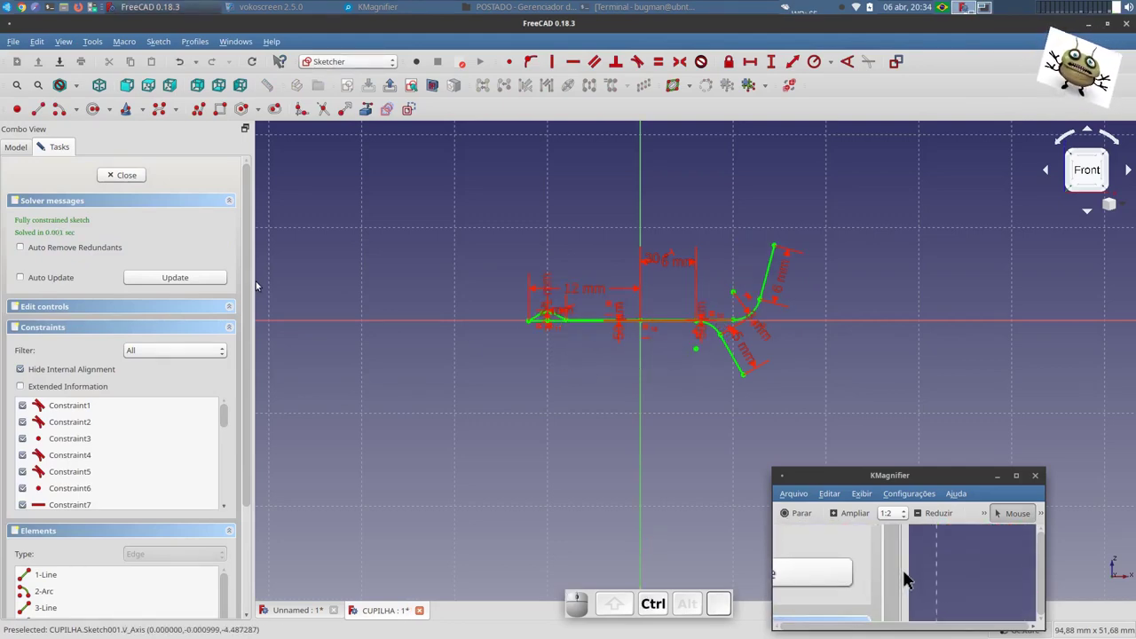
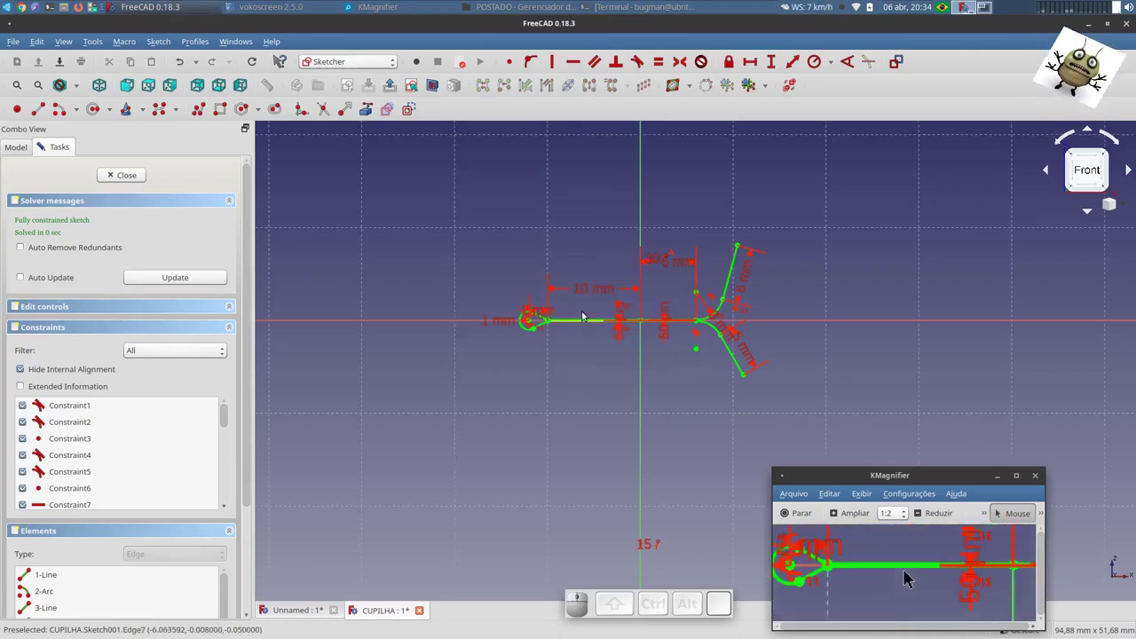
left_click(910, 573)
left_click(910, 572)
left_click(910, 573)
key("2")
left_click(910, 573)
left_click(911, 573)
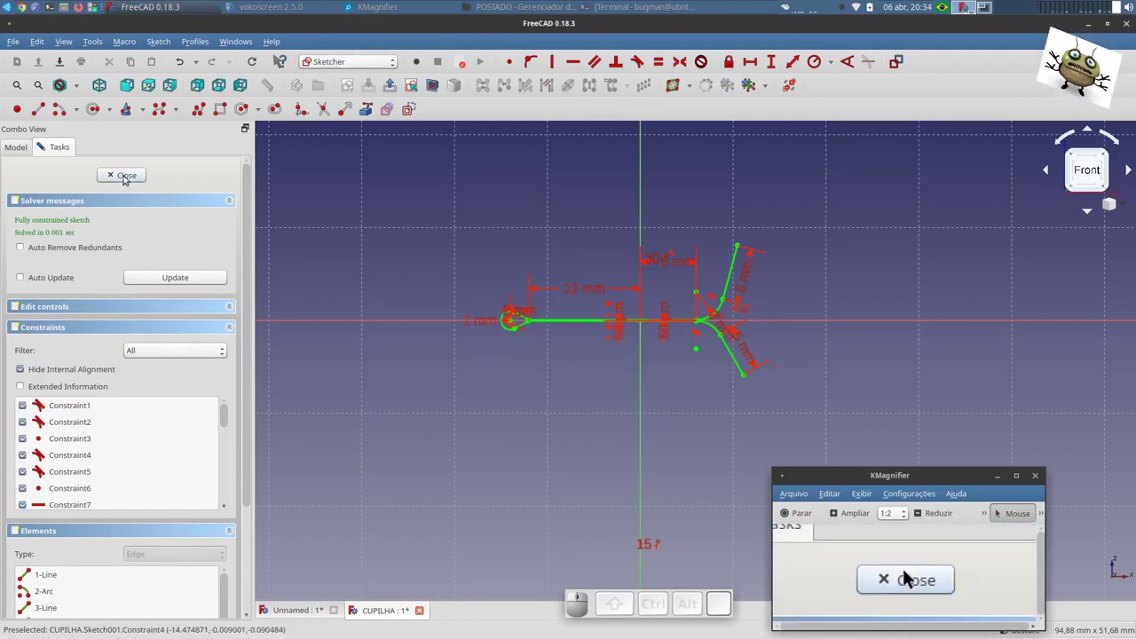
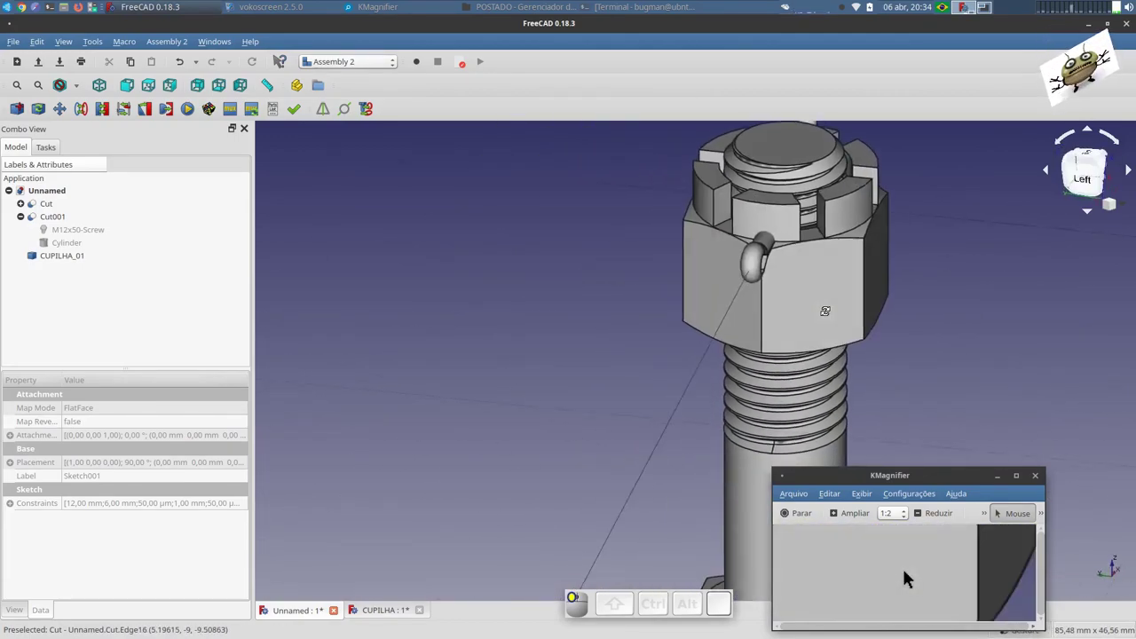
- In isometric view, nudge the re-imported cotter pin vertically toward the nut slots with move part
key("0")
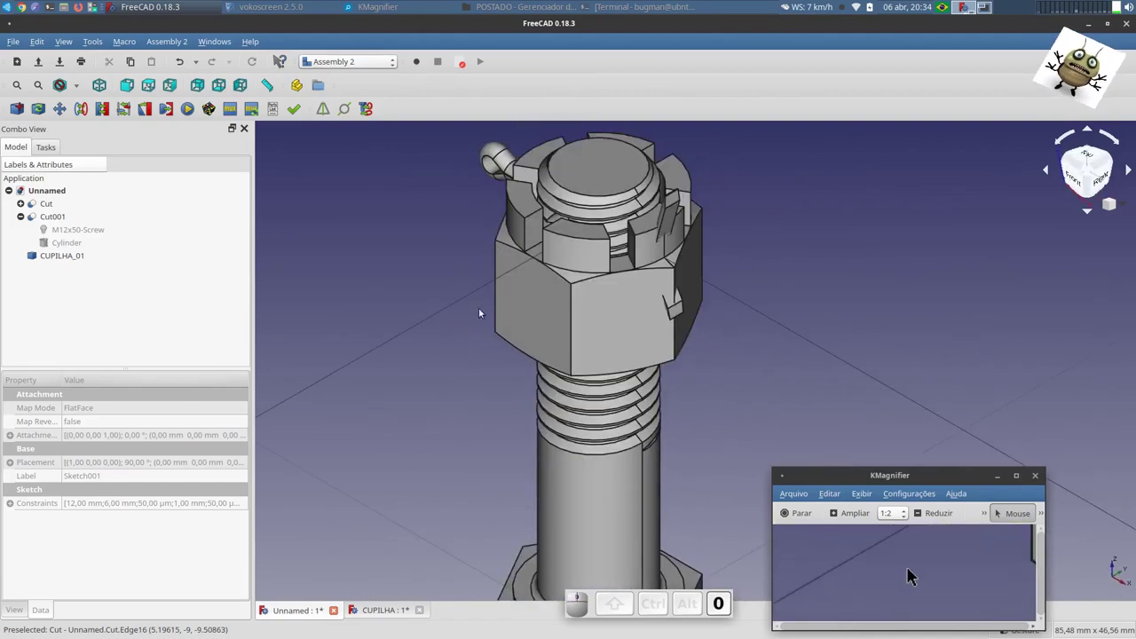
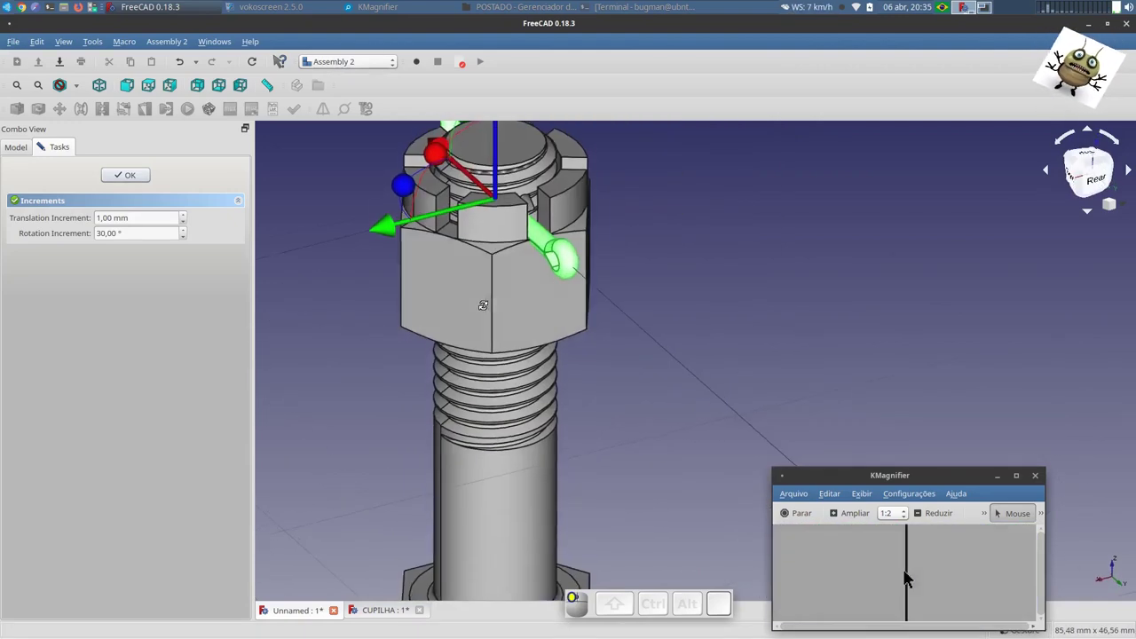
scroll("down", 3)
scroll("up", 3)
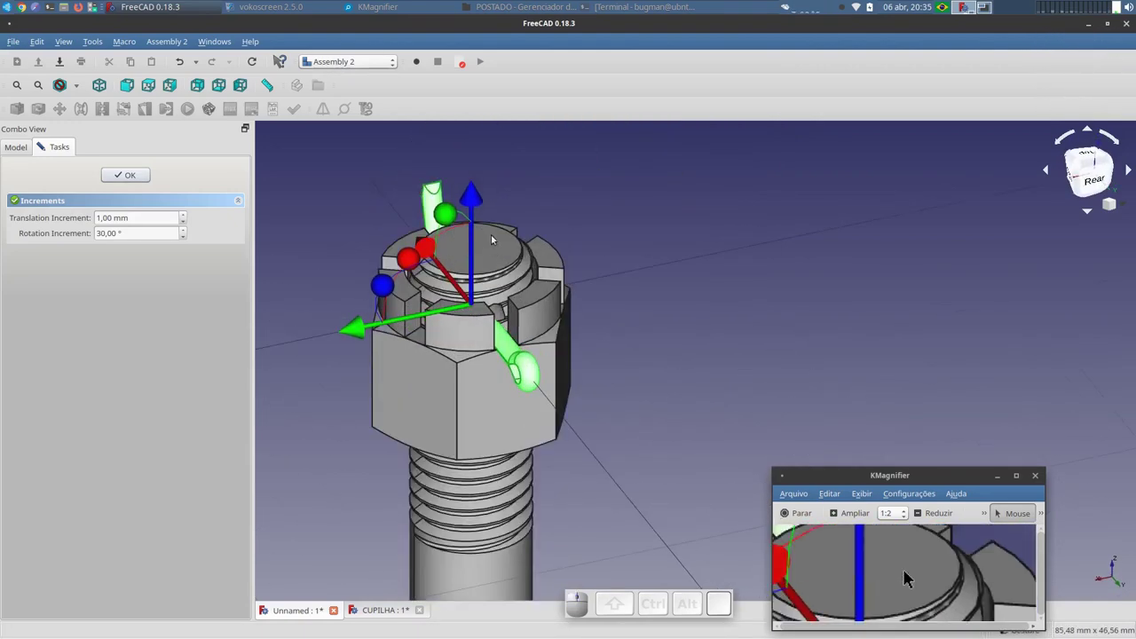
left_click(910, 573)
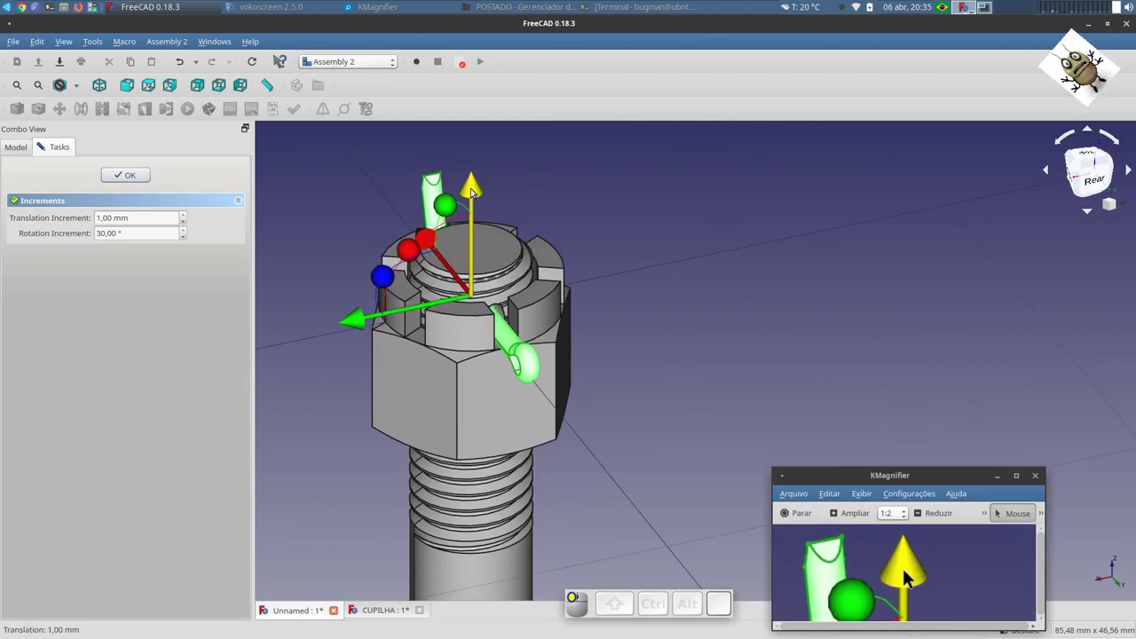
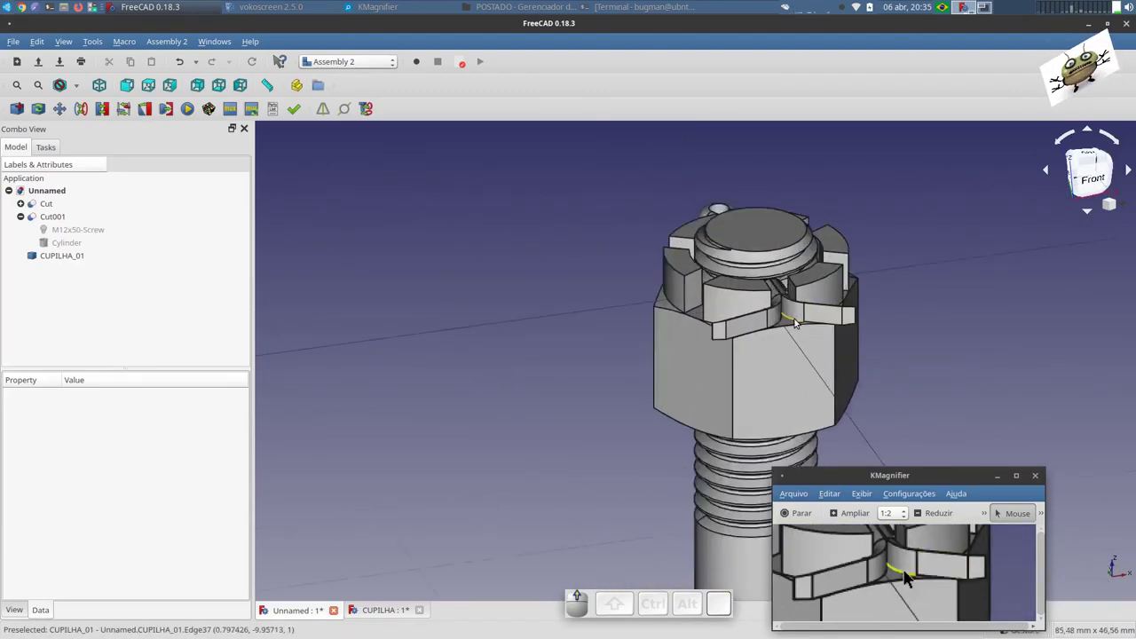
- From the top view, move the cotter pin so it spans the nut slots, then orbit to inspect it
scroll("down", 3)
left_click(910, 572)
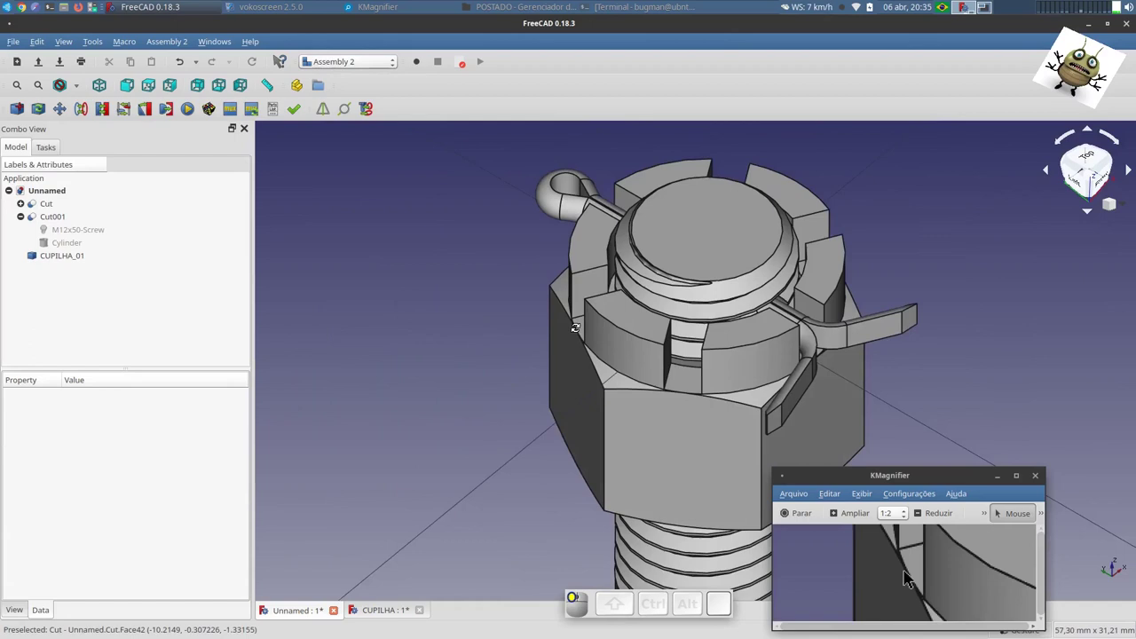
key("1")
key("2")
scroll("down", 3)
scroll("up", 3)
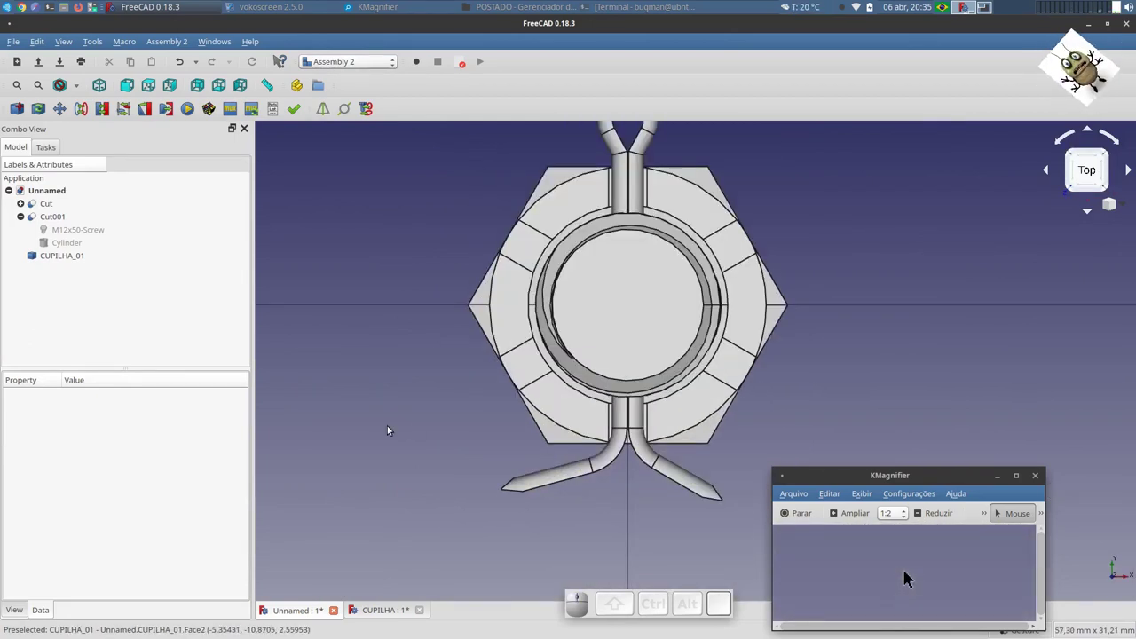
left_click(909, 572)
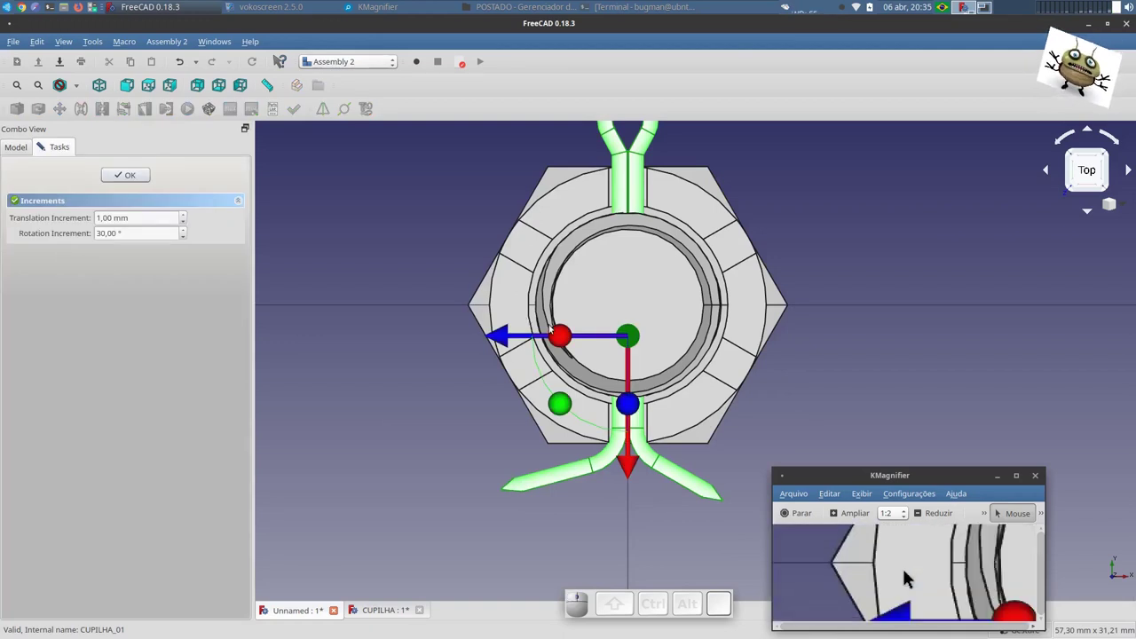
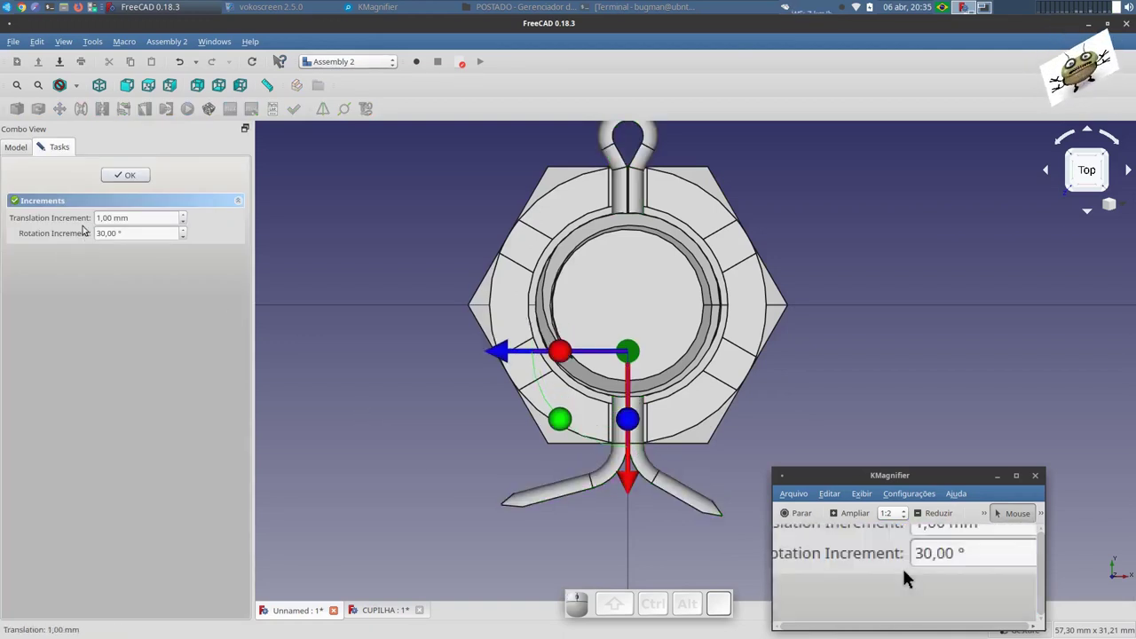
left_click_drag(910, 573, 910, 573)
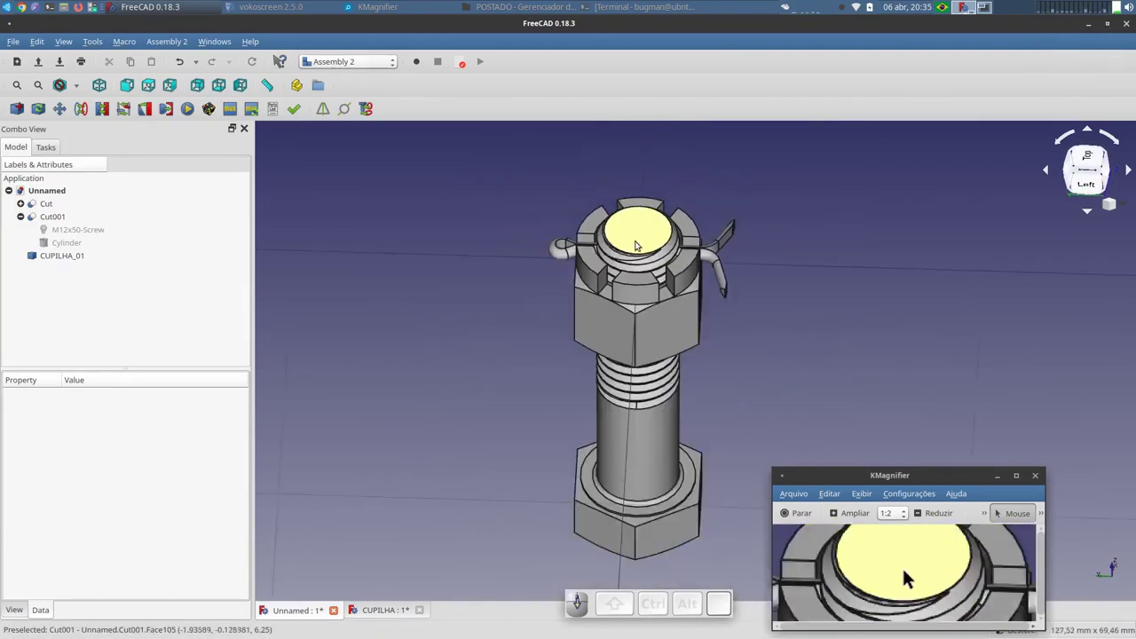
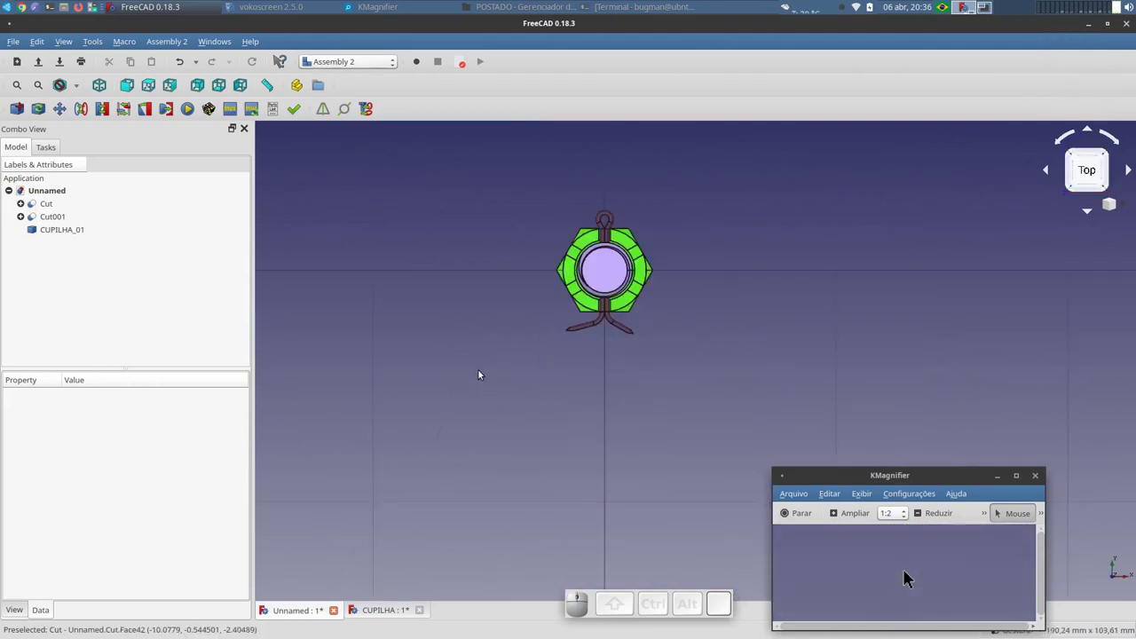
- Inspect the coloured screw assembly from top, right and isometric views, zooming in and out
key("3")
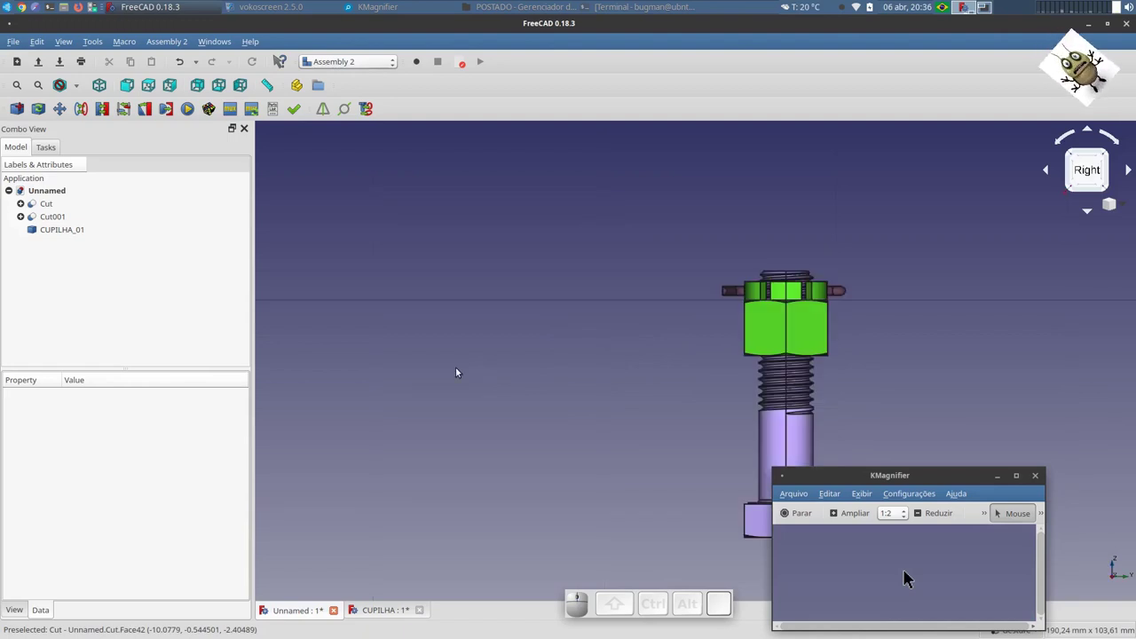
key("4")
key("0")
scroll("up", 3)
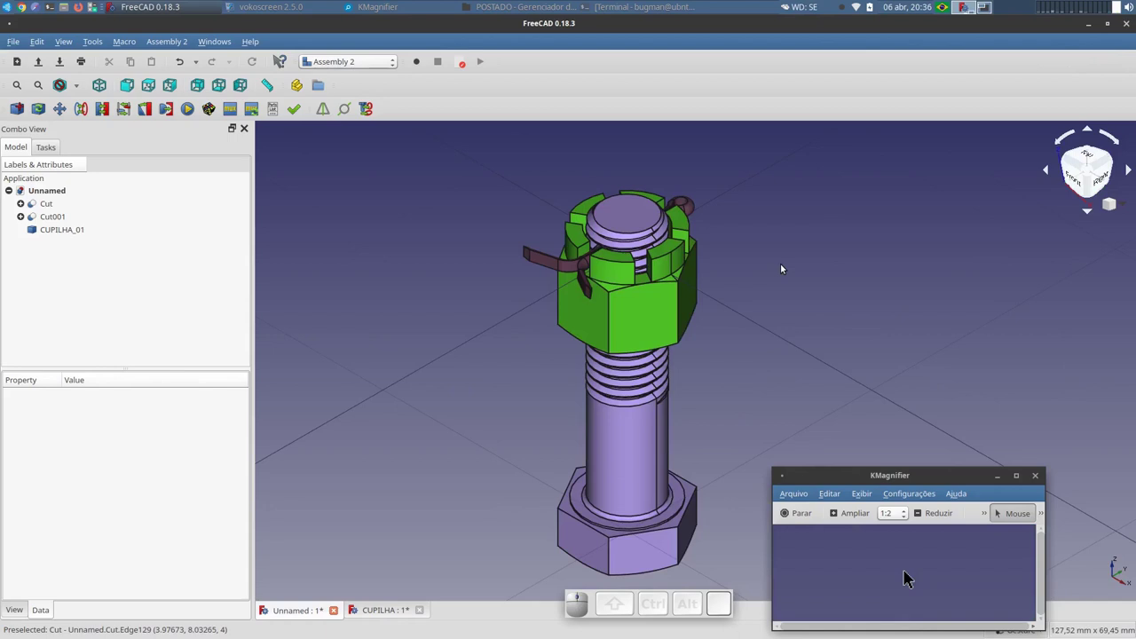
scroll("down", 3)
scroll("up", 3)
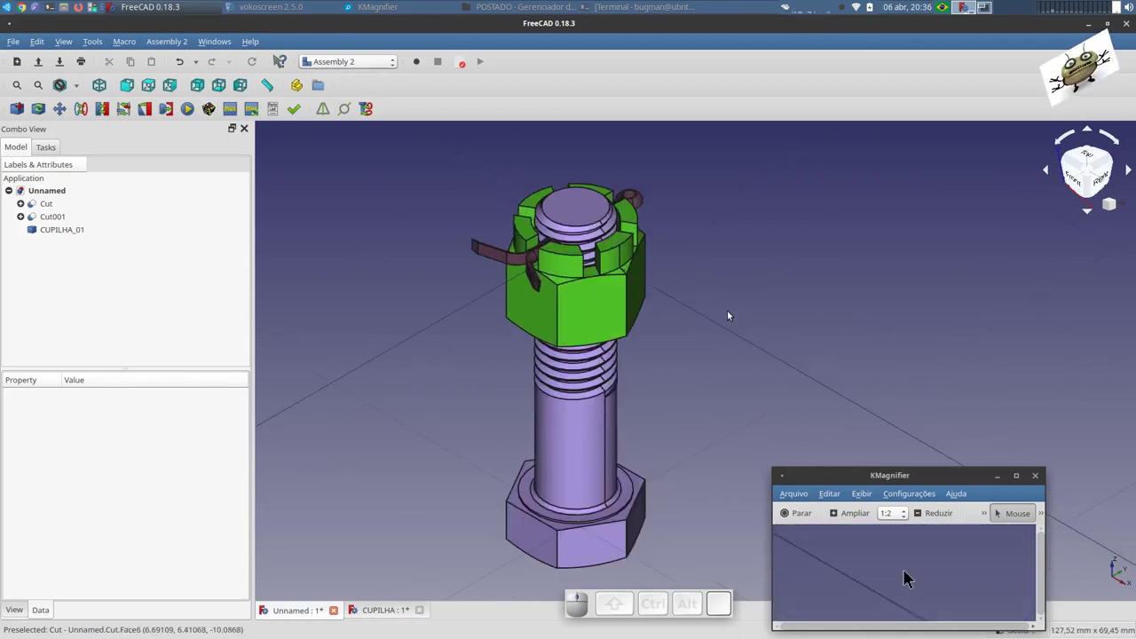
scroll("down", 3)
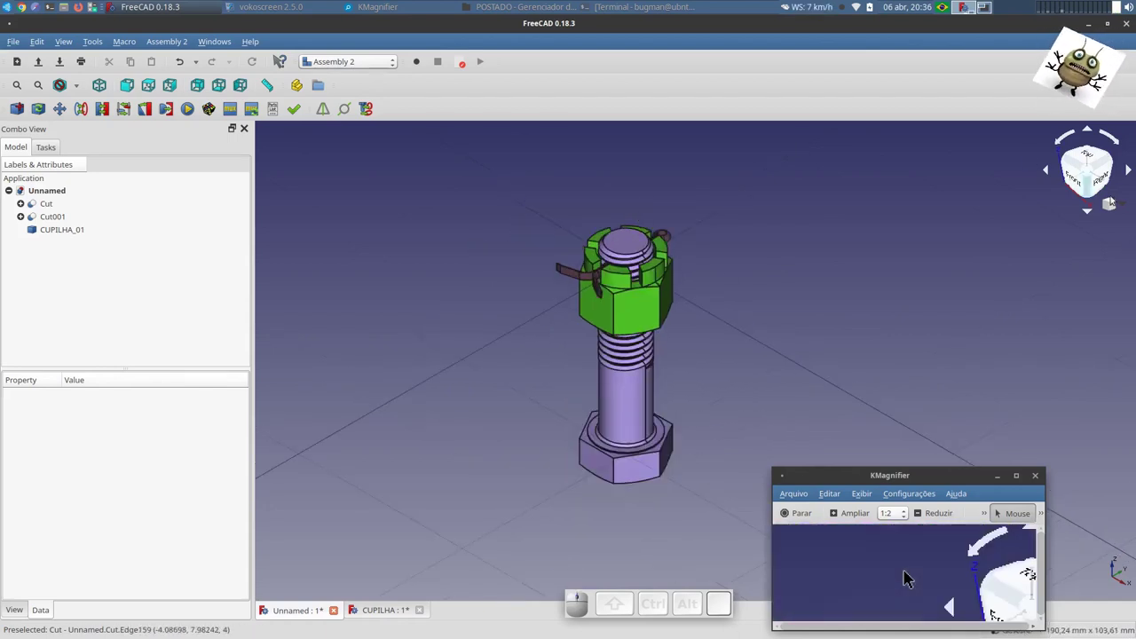